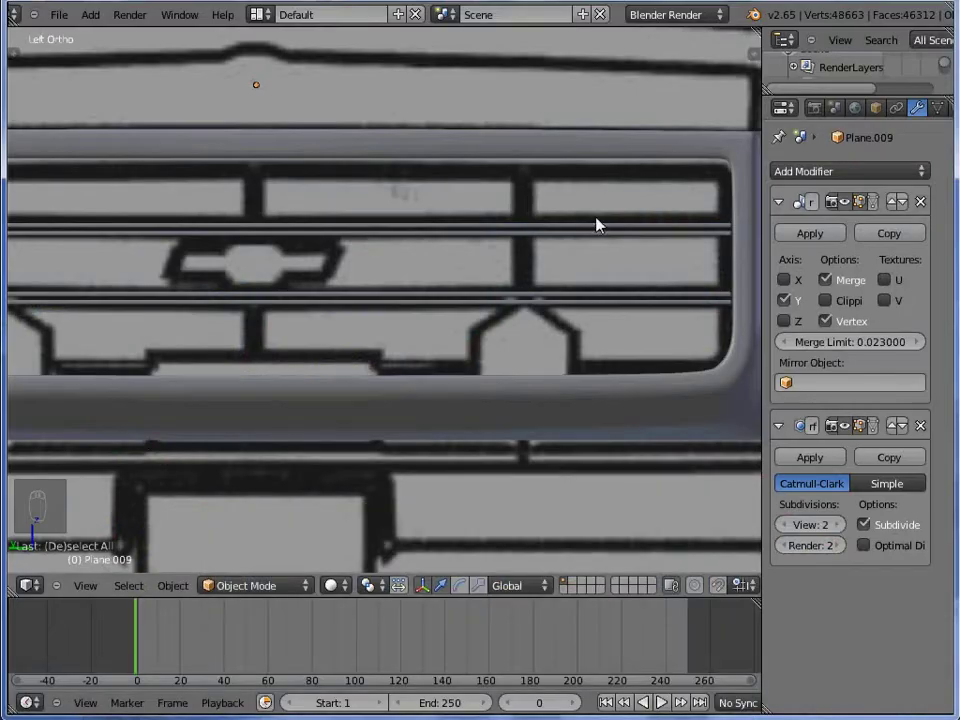
Duplicate a few vertices of Plane.009 and separate them into a new grille mesh object
key("Tab")
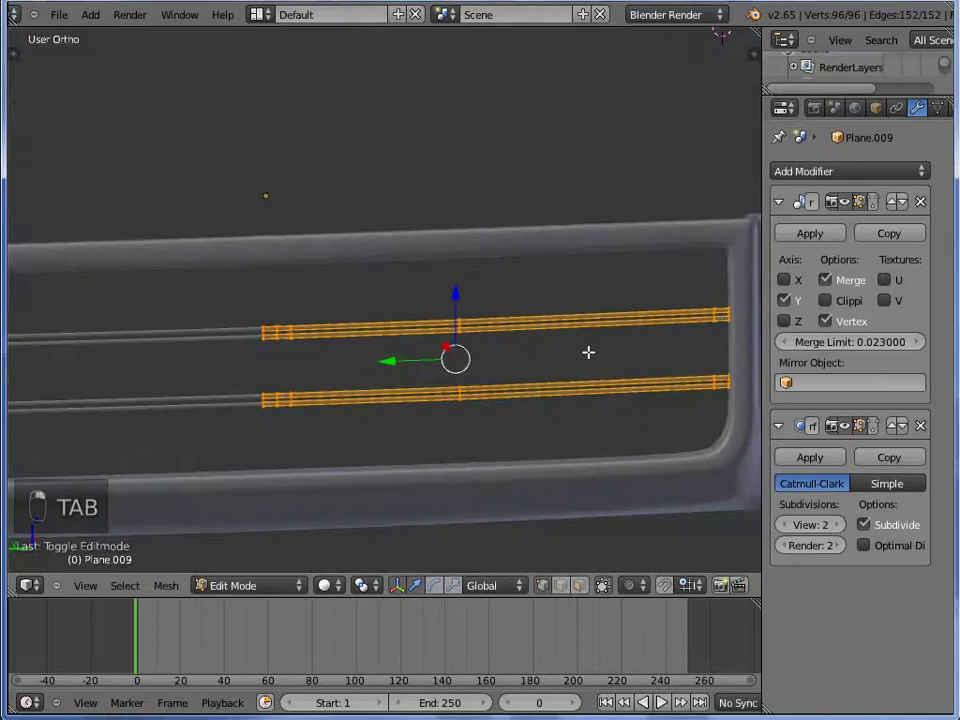
key("z")
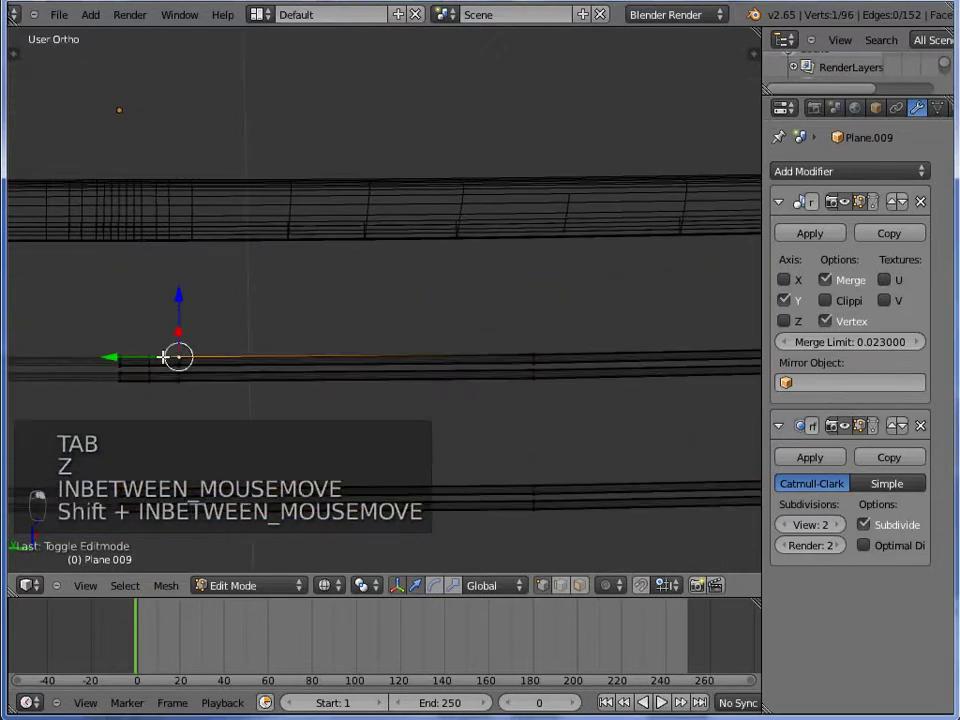
key("z")
key("g")
key("shift+d")
key("p")
key("Tab")
Position the new mesh's vertices against the side reference image in front and side views
key("KP_1")
key("ctrl+KP_3")
key("Tab")
key("z")
key("a")
key("a")
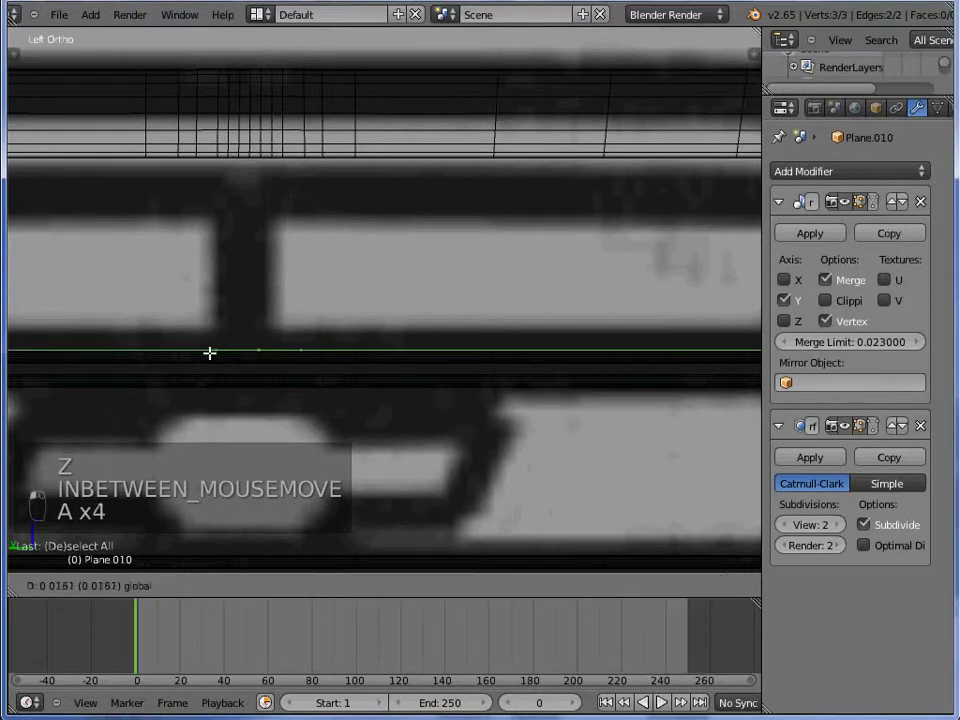
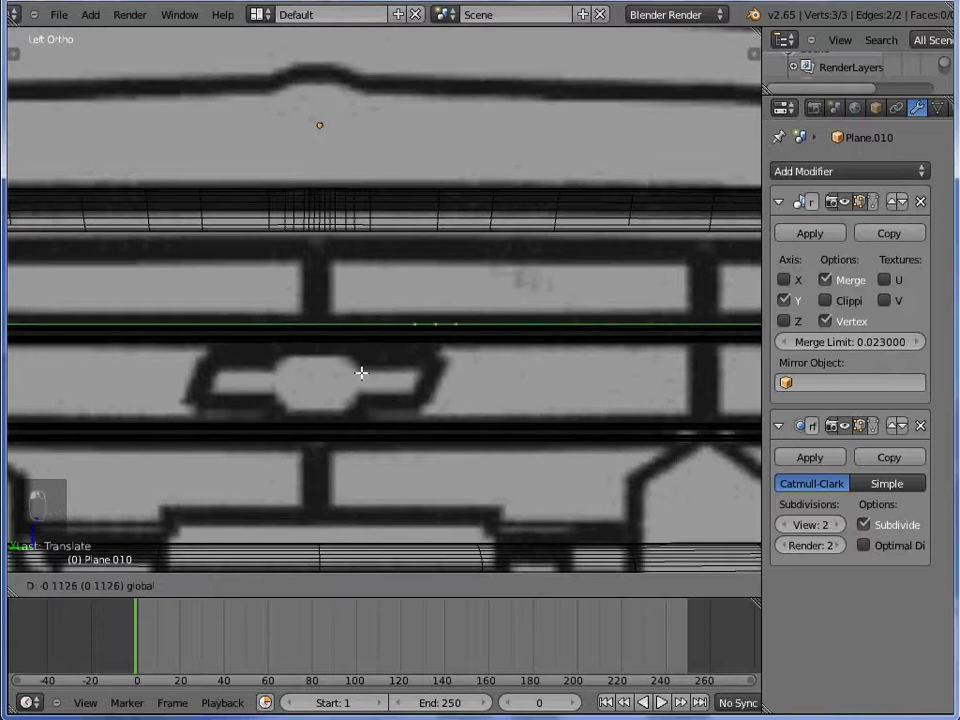
Delete the leftover vertices so the new part starts clean for tracing the opening
key("a")
key("Delete")
middle_click(354, 333)
key("a")
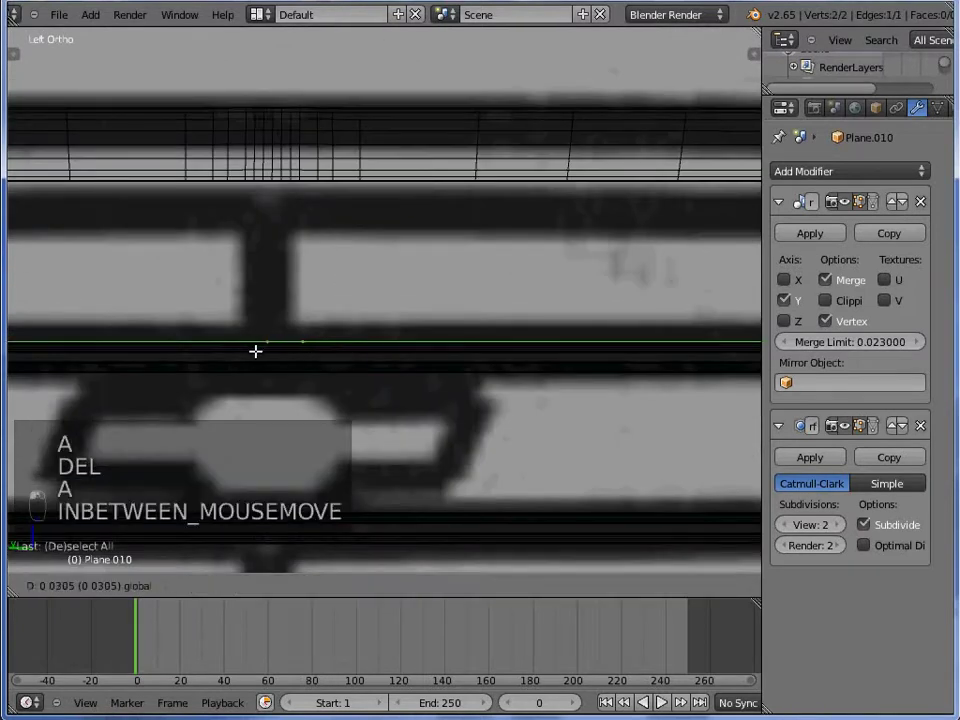
key("a")
key("a")
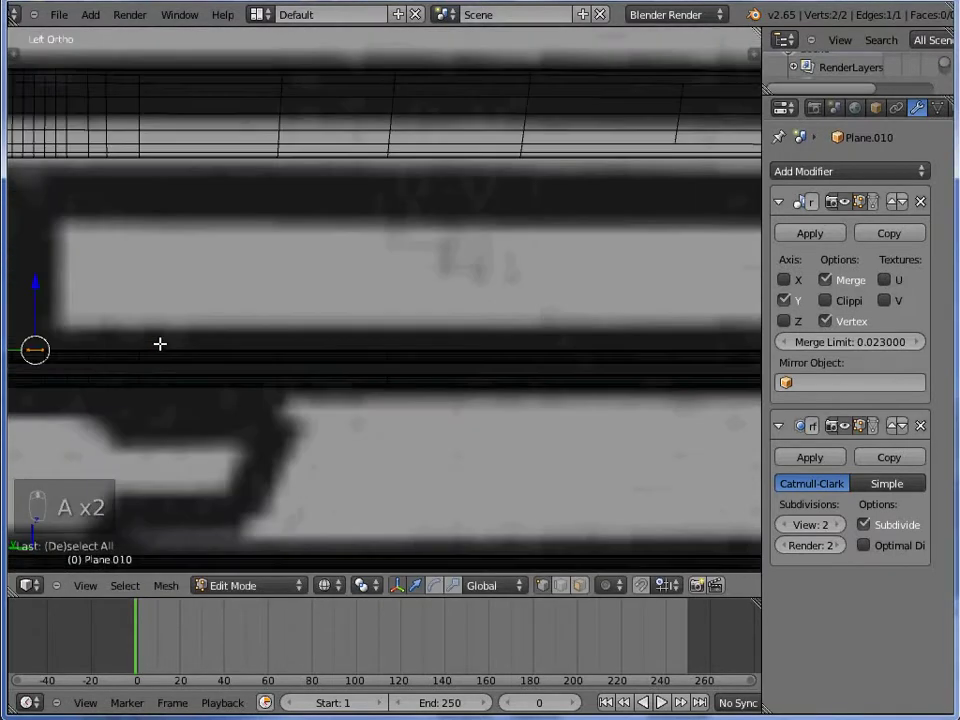
Move and extrude the vertices into a short edge outline along the grille opening
key("z")
key("z")
key("g")
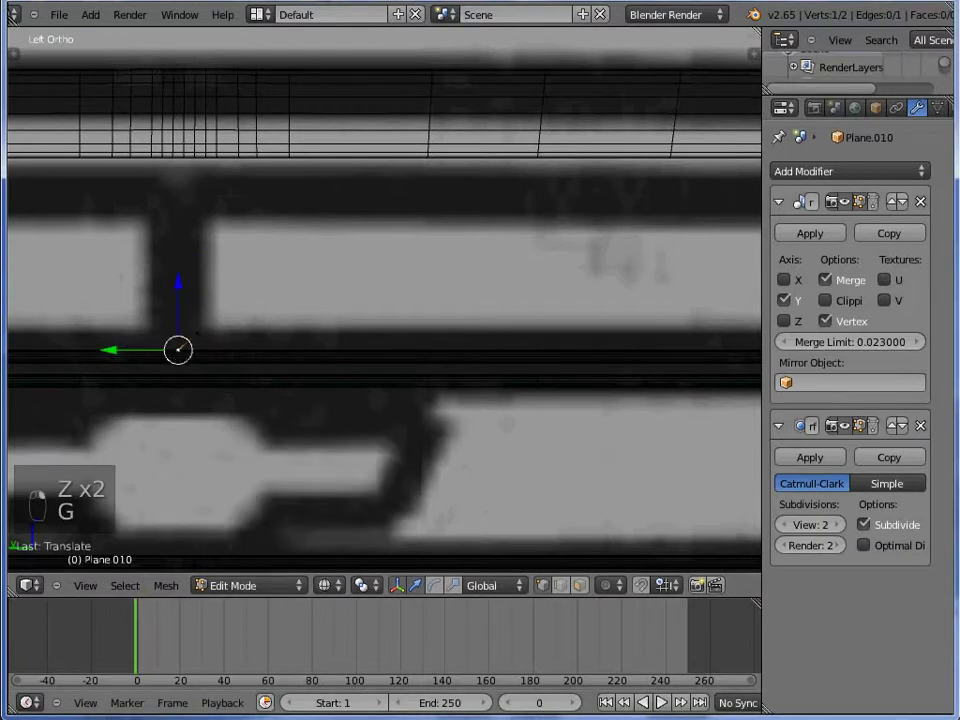
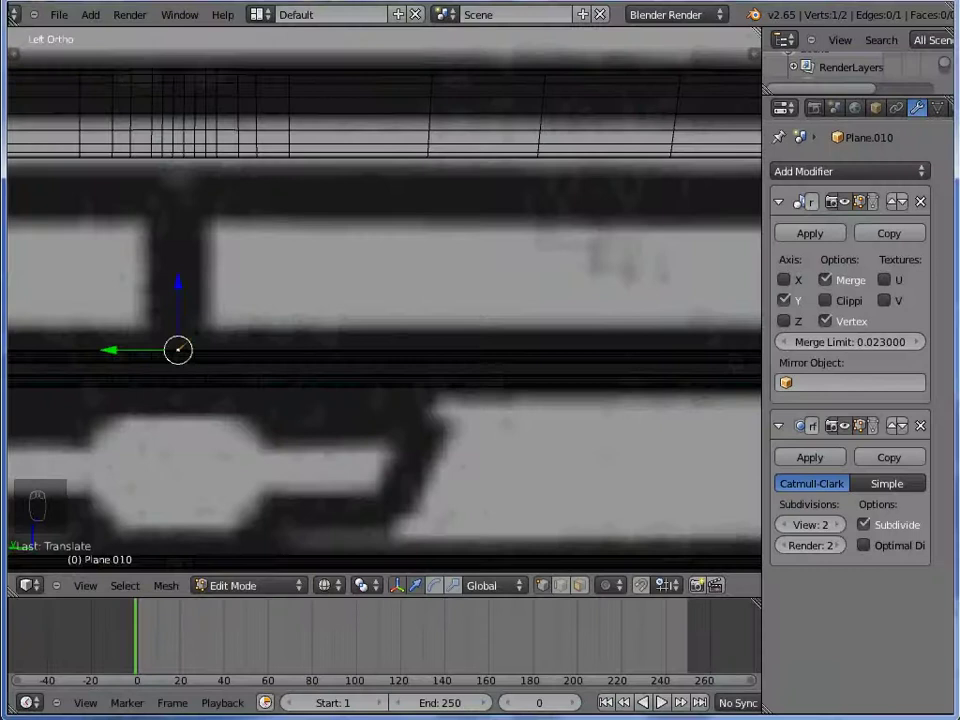
key("a")
key("e")
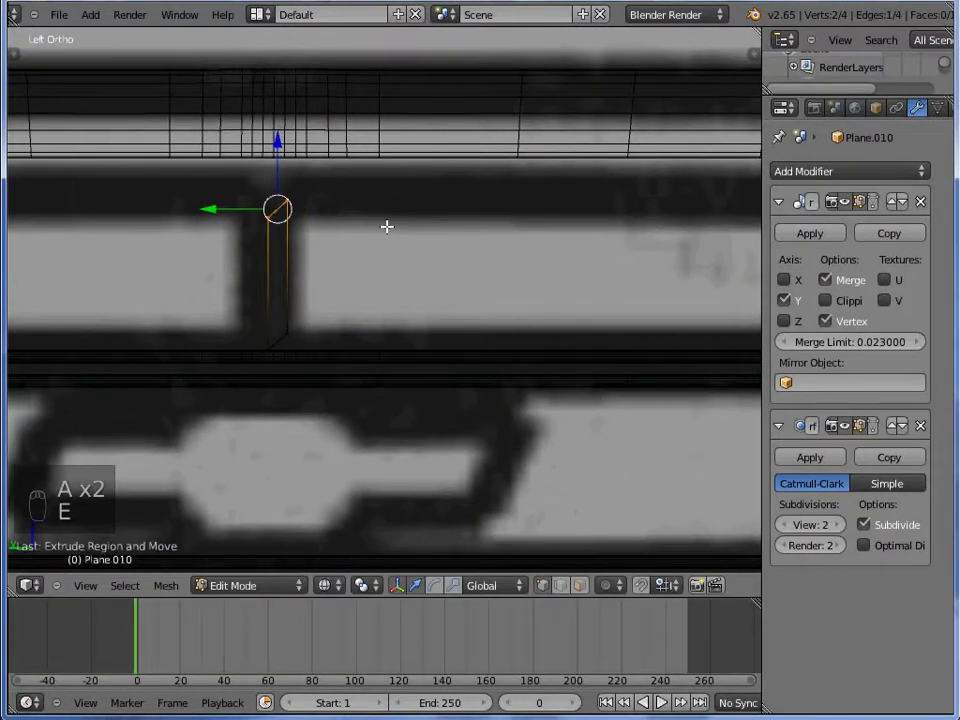
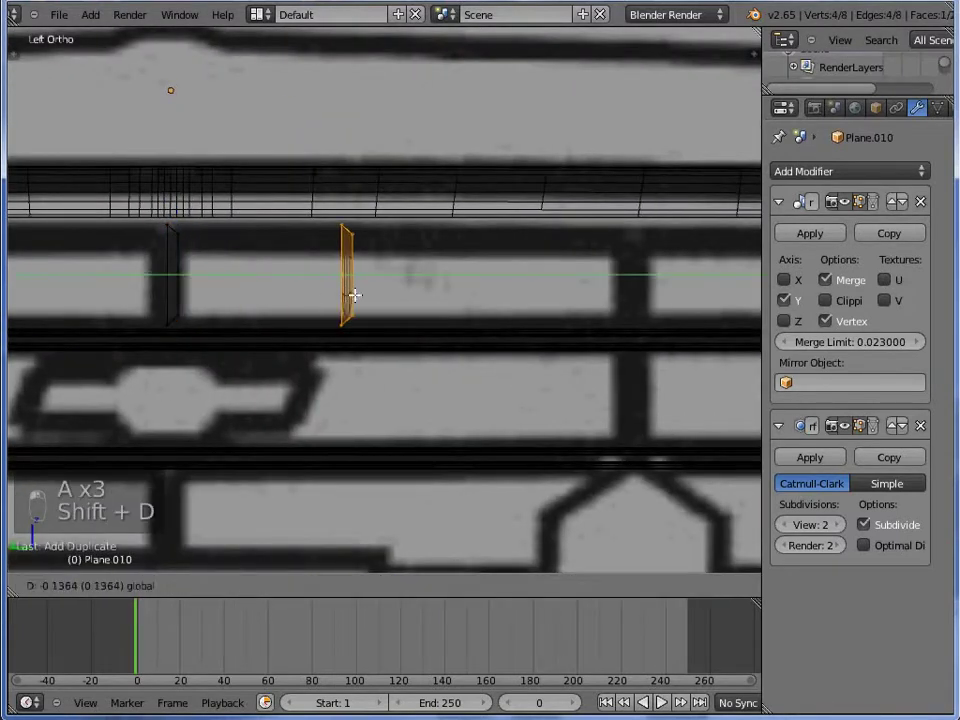
Duplicate, rotate and move vertices to extend the outline along the upper grille opening
middle_click(543, 308)
key("z")
key("Tab")
key("Tab")
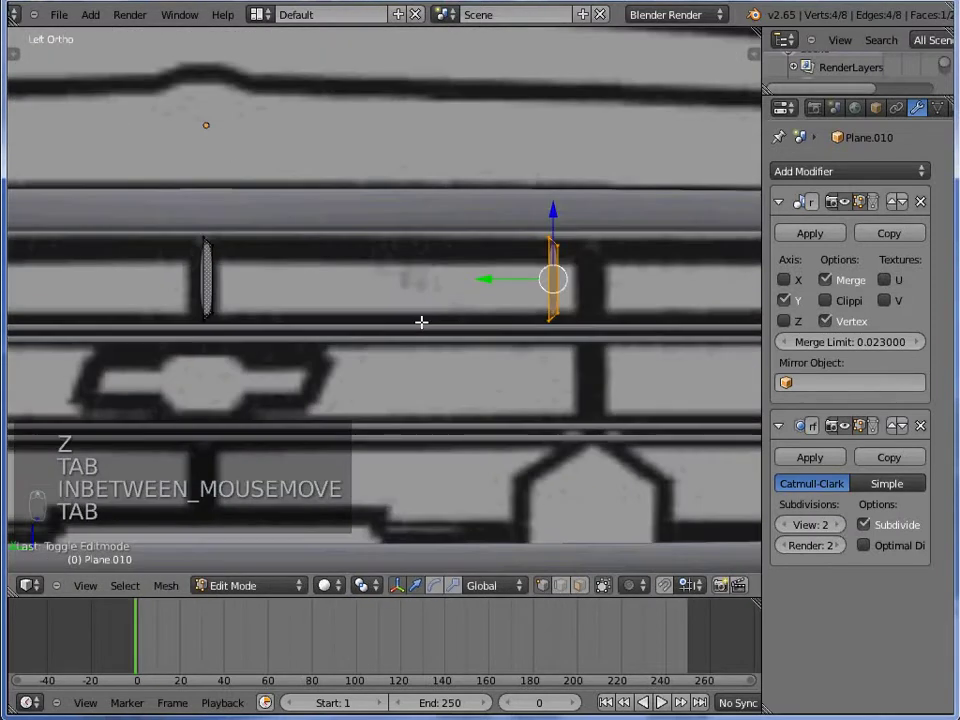
key("z")
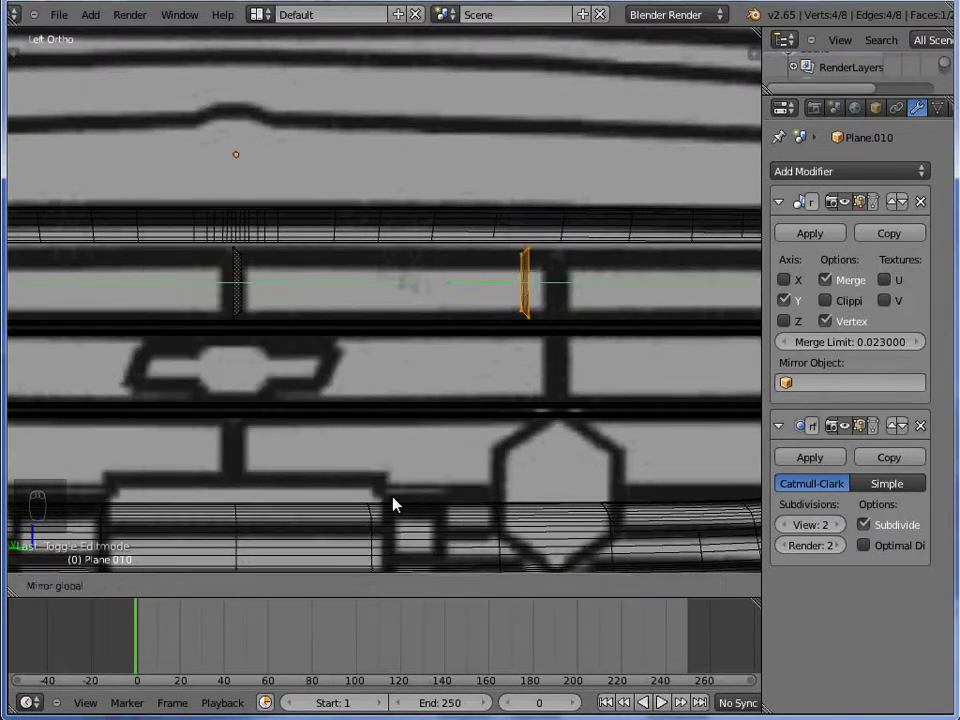
left_click_drag(569, 301, 554, 272)
key("shift+d")
key("r")
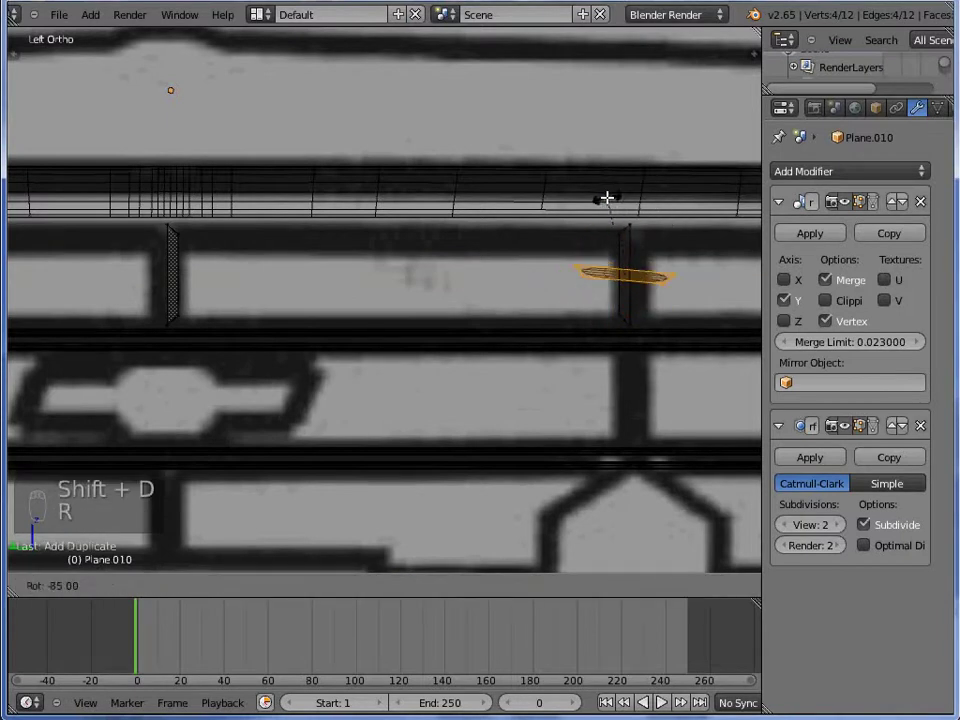
key("g")
key("g")
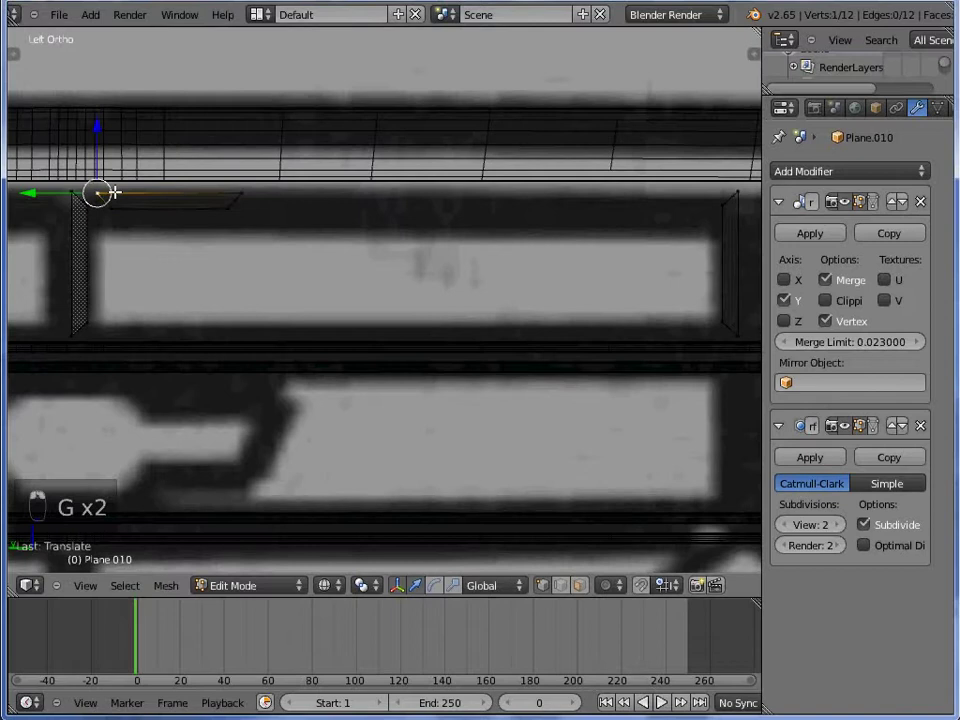
Merge the corner vertex pairs into a continuous loop and return to object mode
key("w")
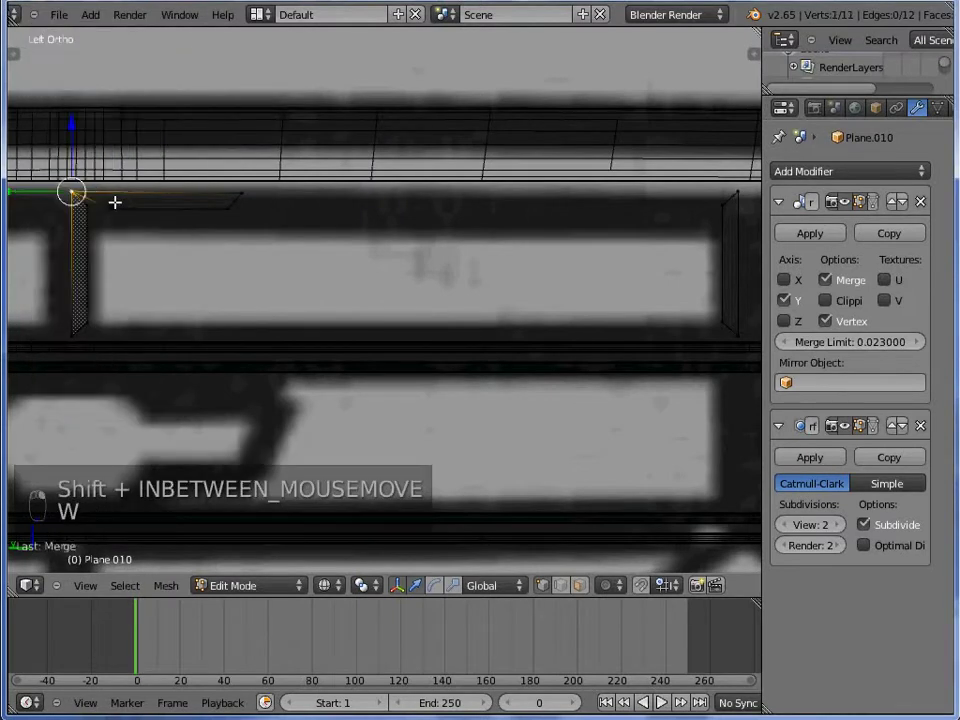
key("w")
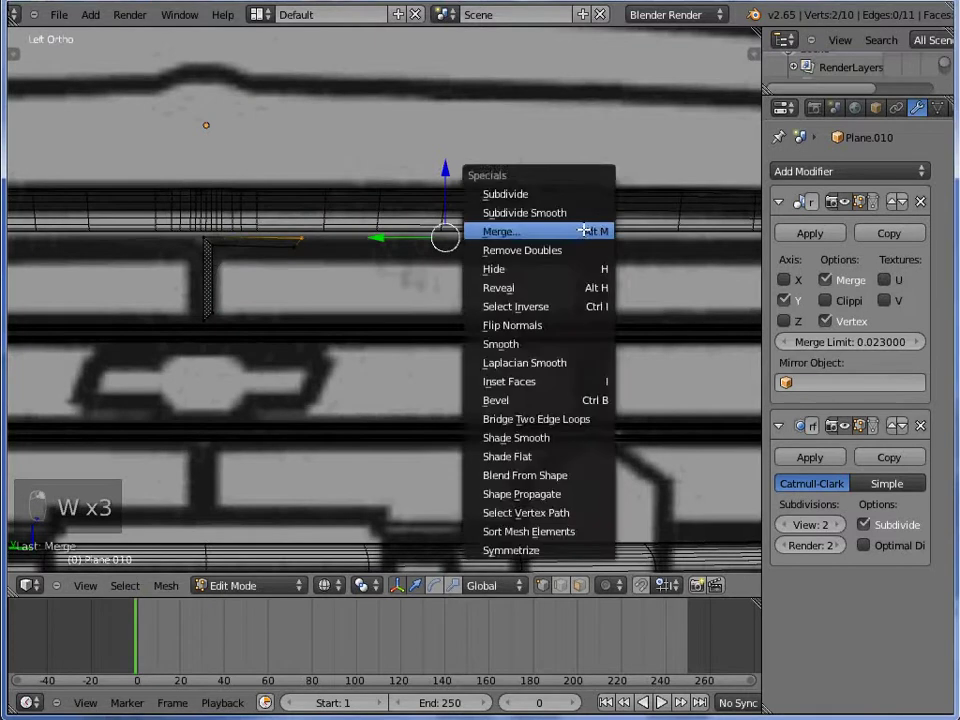
key("w")
key("a")
key("a")
key("a")
key("z")
key("Tab")
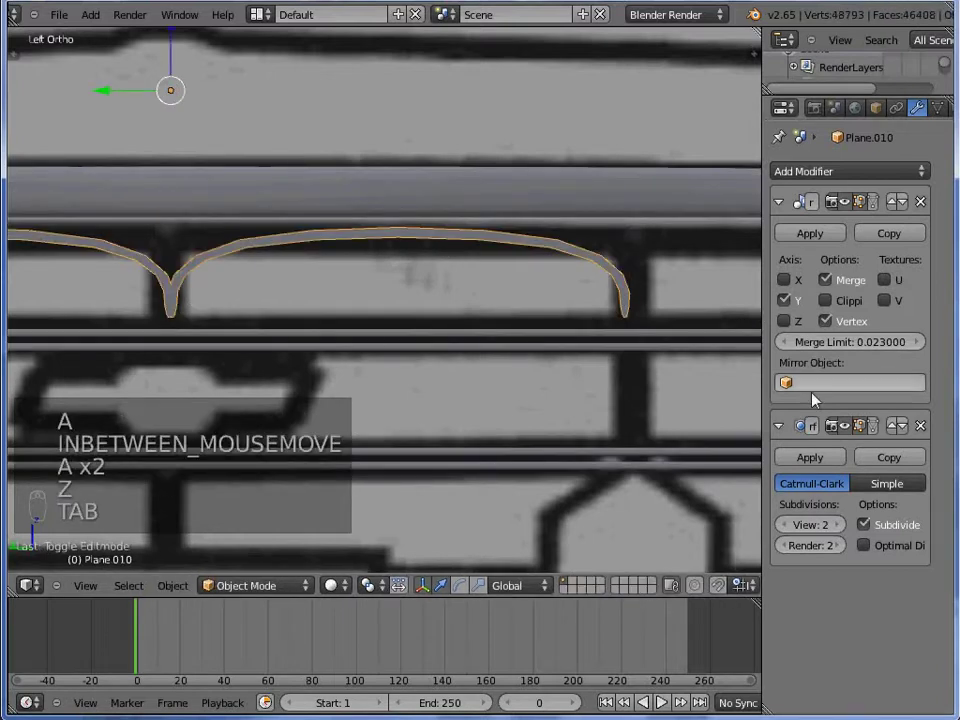
Remove the smoothing and square up the frame's vertices under the grille's top rail
key("Tab")
key("z")
key("a")
key("z")
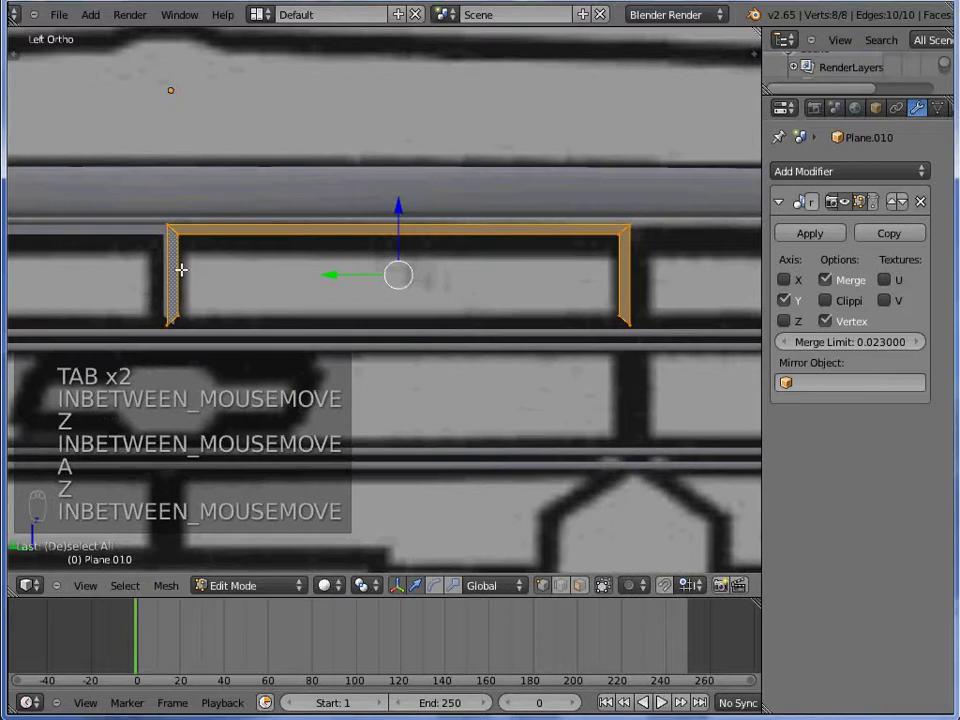
key("Tab")
key("z")
key("Tab")
key("a")
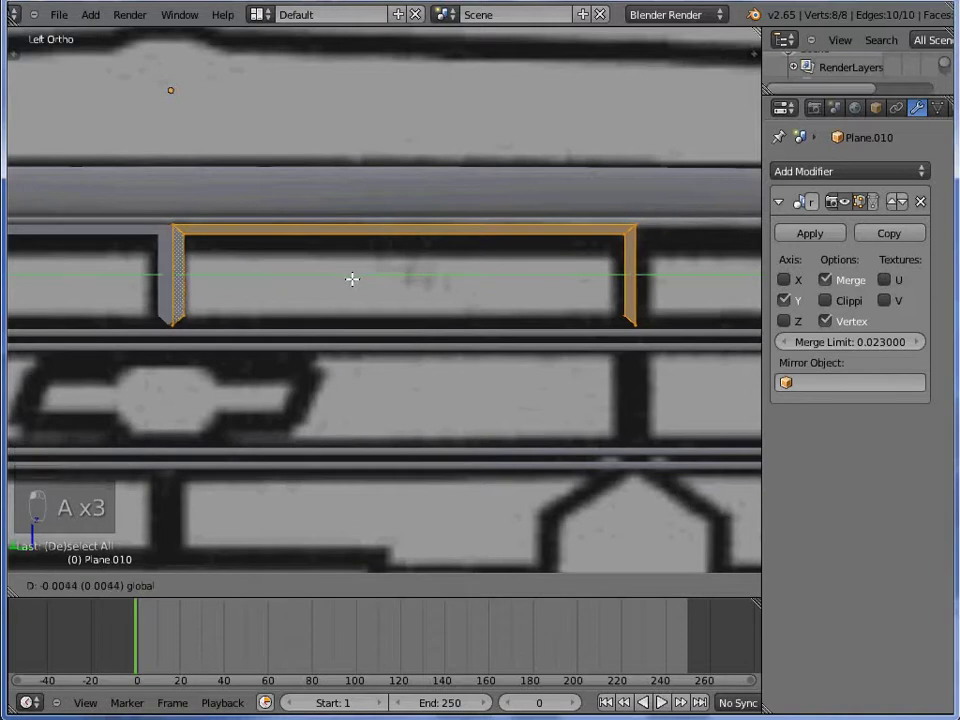
key("Tab")
key("Tab")
key("z")
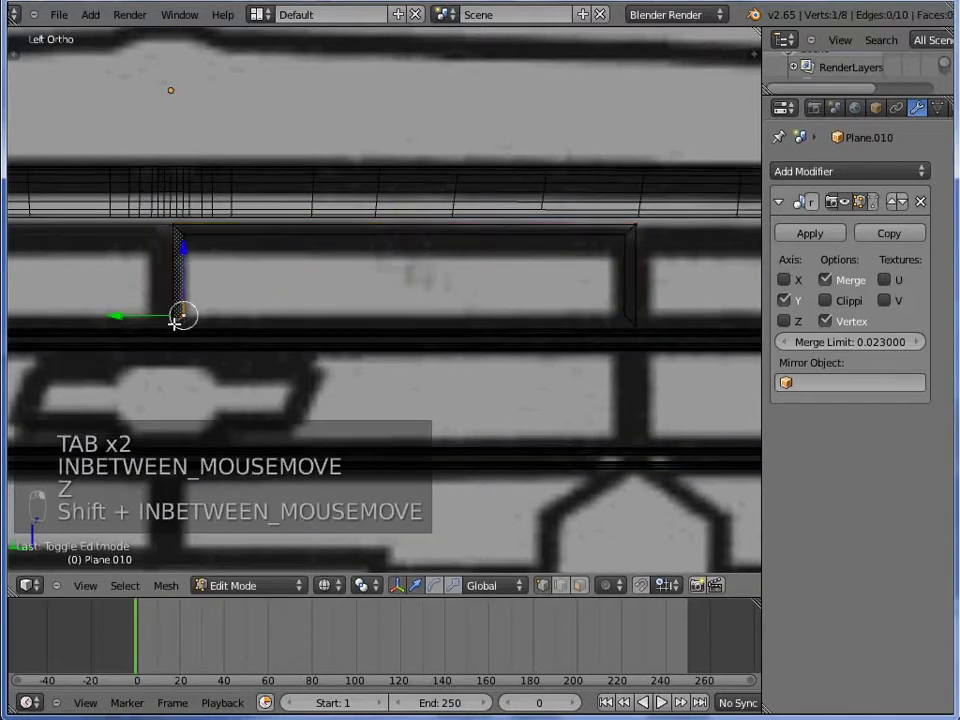
Extrude and merge further vertices along the upper opening, ending in object mode front view
key("e")
key("w")
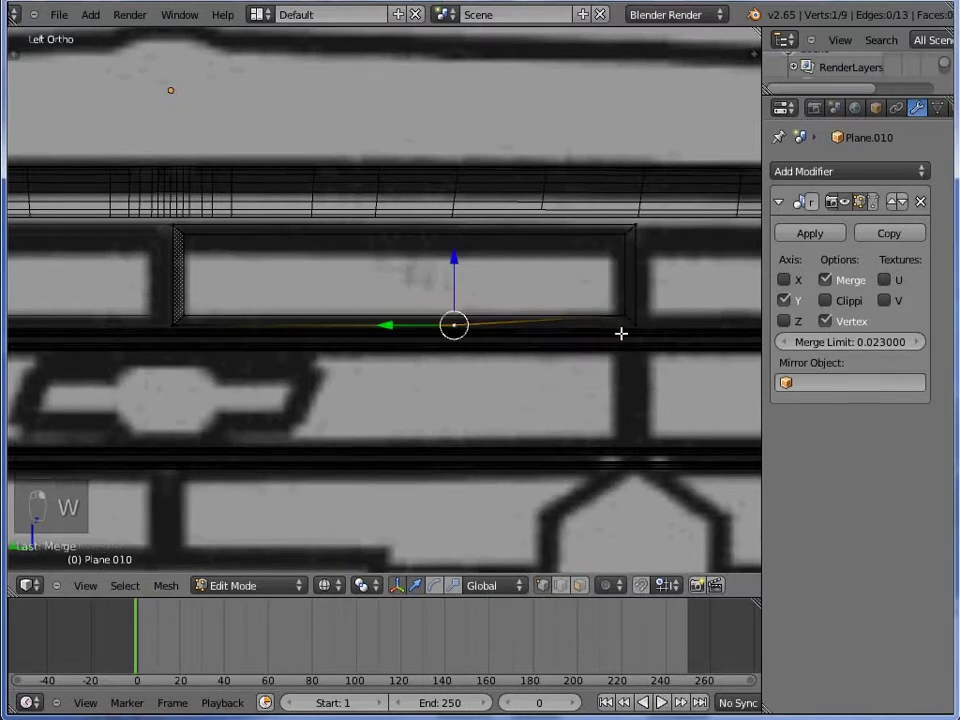
key("a")
key("w")
key("z")
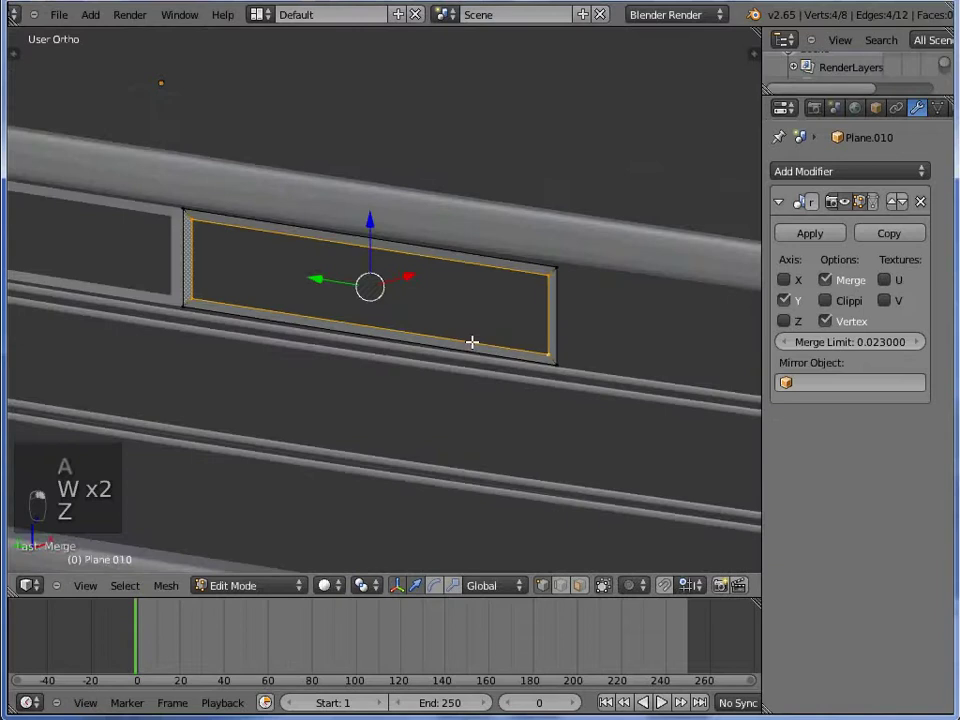
key("Tab")
key("KP_1")
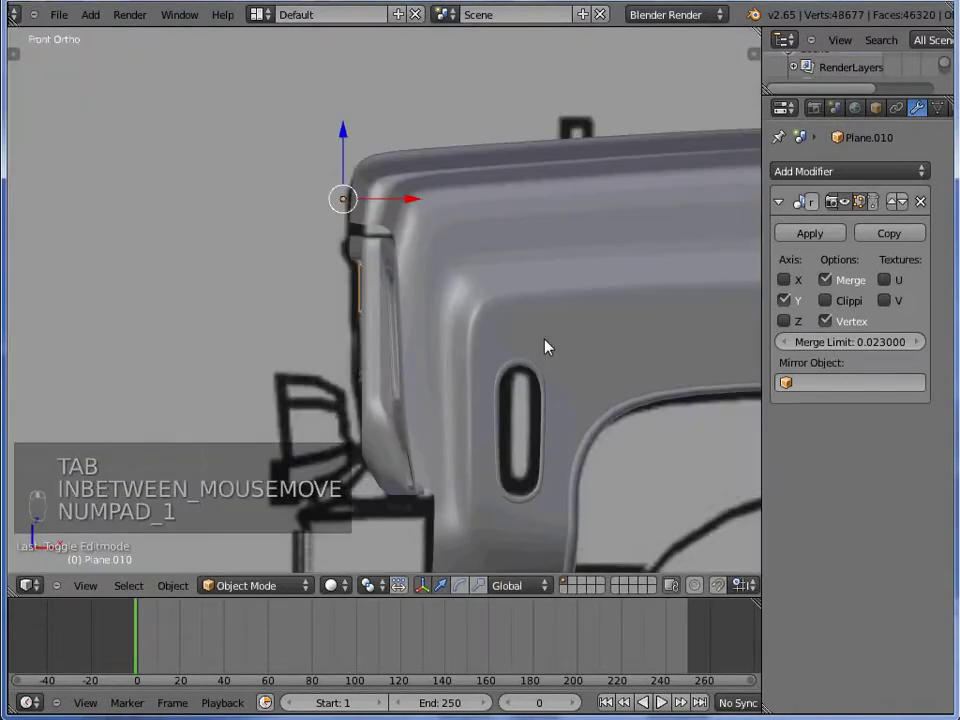
Duplicate the frame edges in side view to start borders around the upper openings
key("ctrl+KP_3")
key("Tab")
key("z")
key("a")
key("a")
key("shift+d")
key("z")
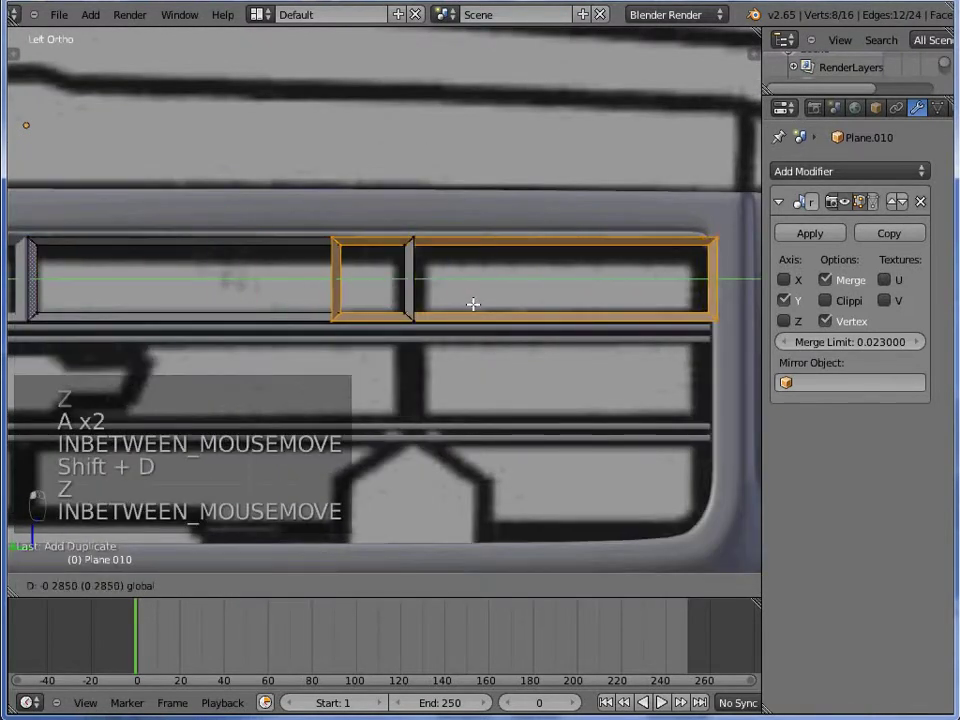
key("Tab")
Box-select and adjust the border vertices across the first opening
key("Tab")
key("z")
key("b")
key("z")
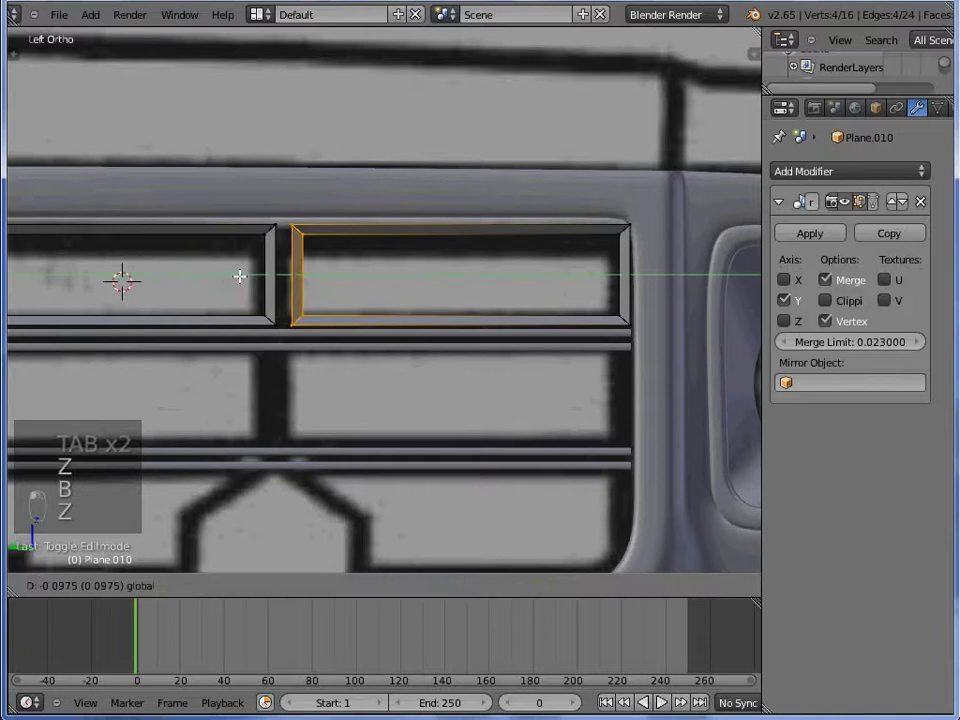
key("Tab")
middle_click(258, 298)
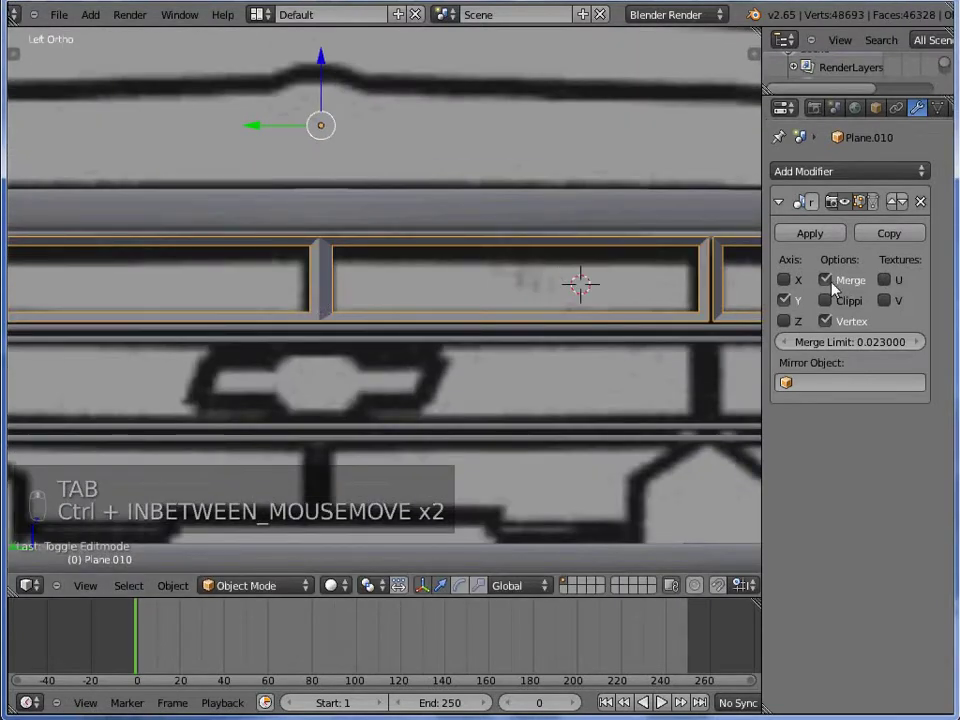
Adjust the remaining border vertices so the rectangular frames fit the openings
key("Tab")
key("z")
key("a")
key("b")
key("z")
key("Tab")
key("a")
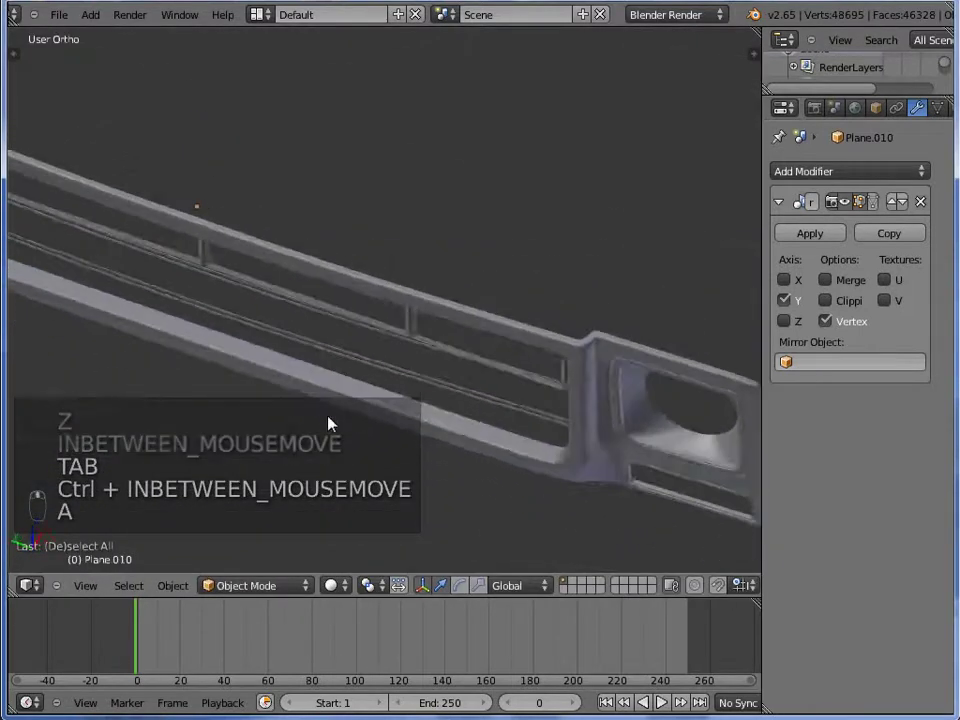
key("Tab")
Reposition the piece in top view with mirror merging off and return to object mode
key("KP_7")
key("z")
key("a")
key("a")
key("a")
key("b")
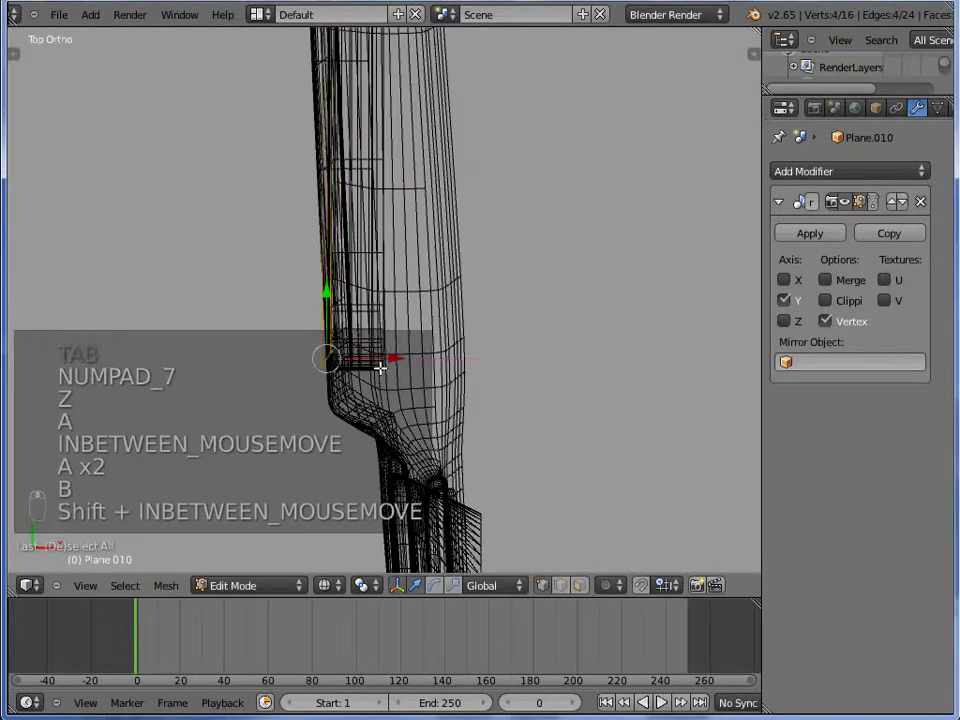
key("Tab")
key("z")
key("Tab")
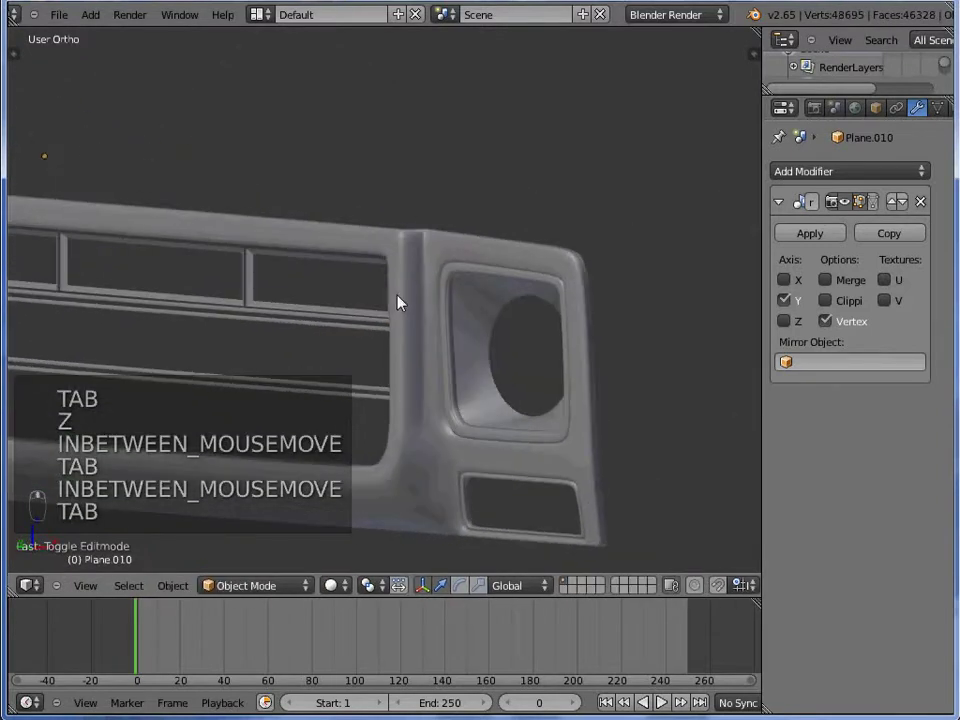
key("ctrl+KP_3")
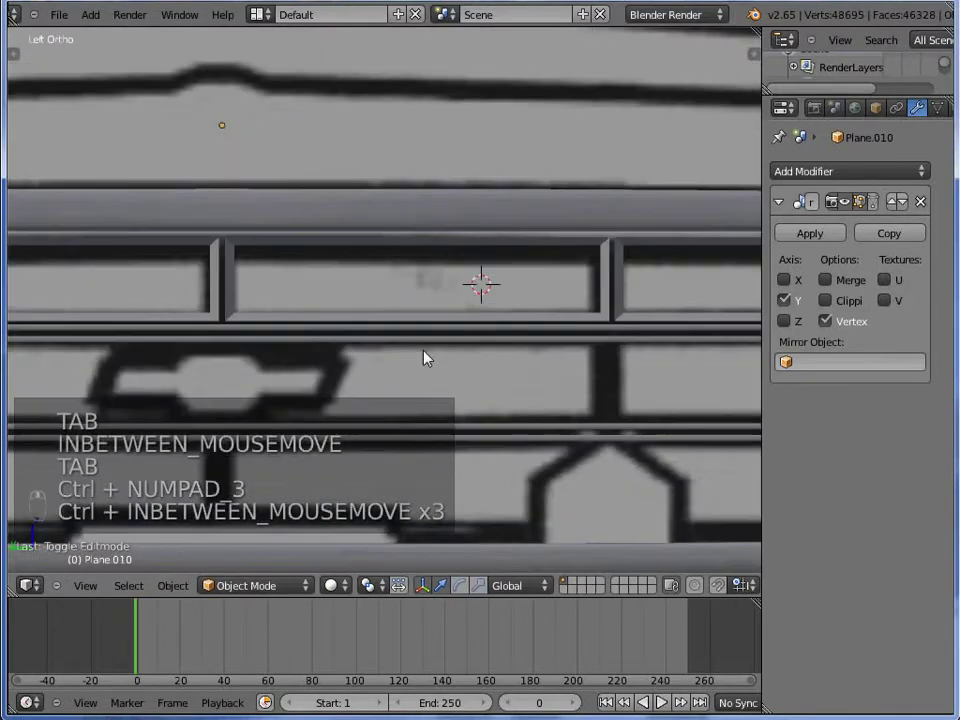
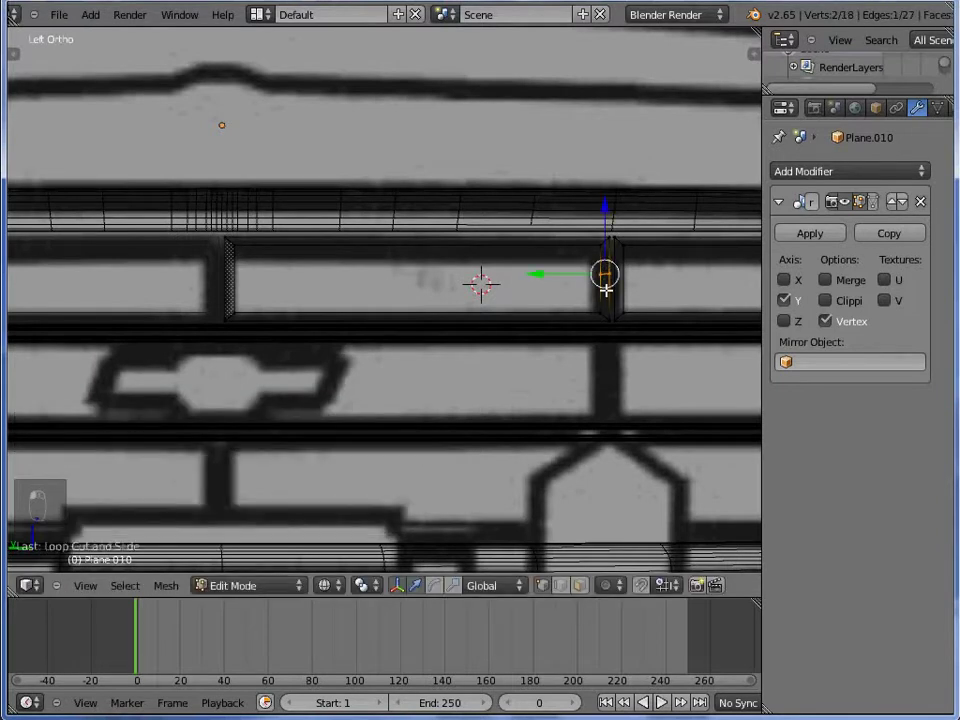
Duplicate two vertices and separate them as a new mirrored mesh reduced to a single edge
key("ctrl+z")
key("shift+d")
middle_click(642, 317)
key("g")
key("p")
key("Tab")
key("Tab")
Extrude the single edge into a thin vertical bar beneath the grille's top rail
key("a")
key("a")
key("e")
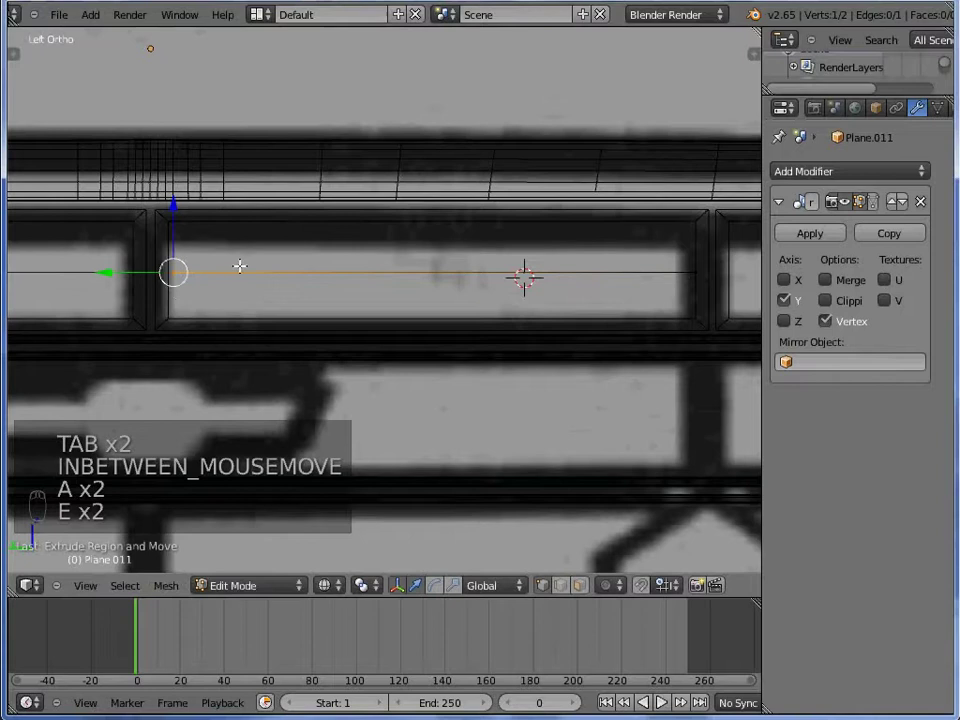
key("a")
key("e")
key("Tab")
left_click(438, 251)
key("z")
left_click(441, 265)
Duplicate the bar, rotate and move the copy into place along the rail
key("Tab")
key("z")
key("a")
key("a")
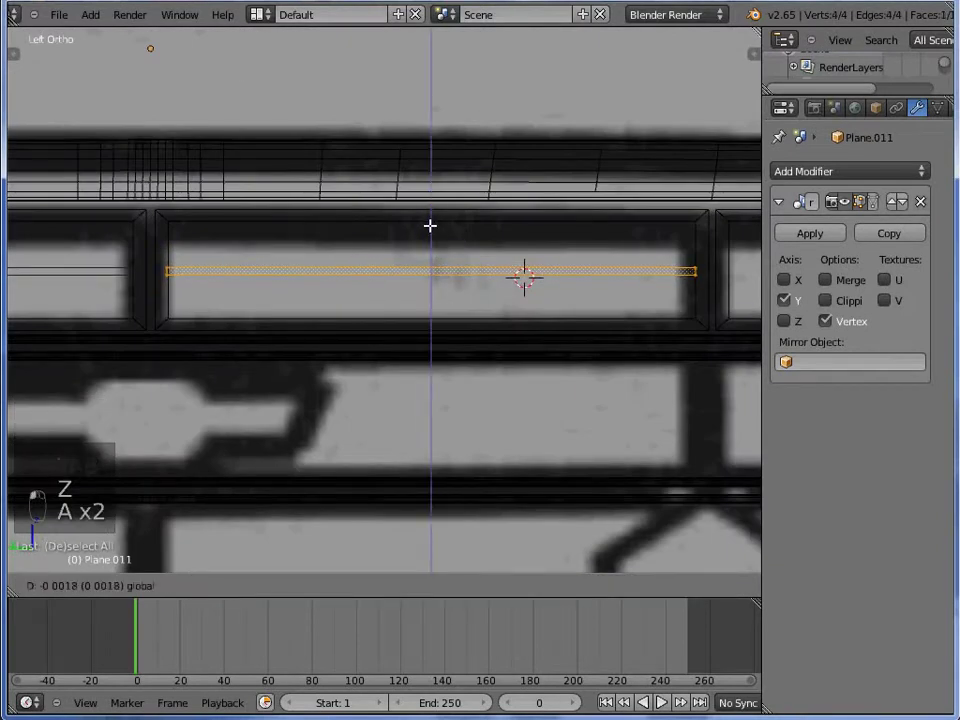
key("a")
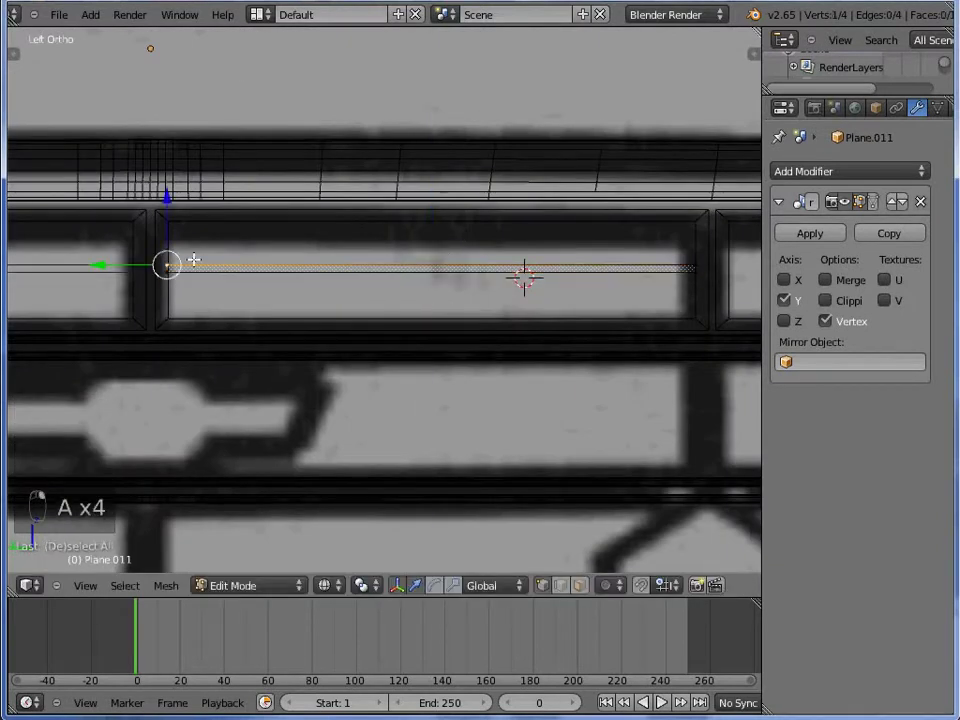
key("shift+d")
key("r")
key("g")
key("r")
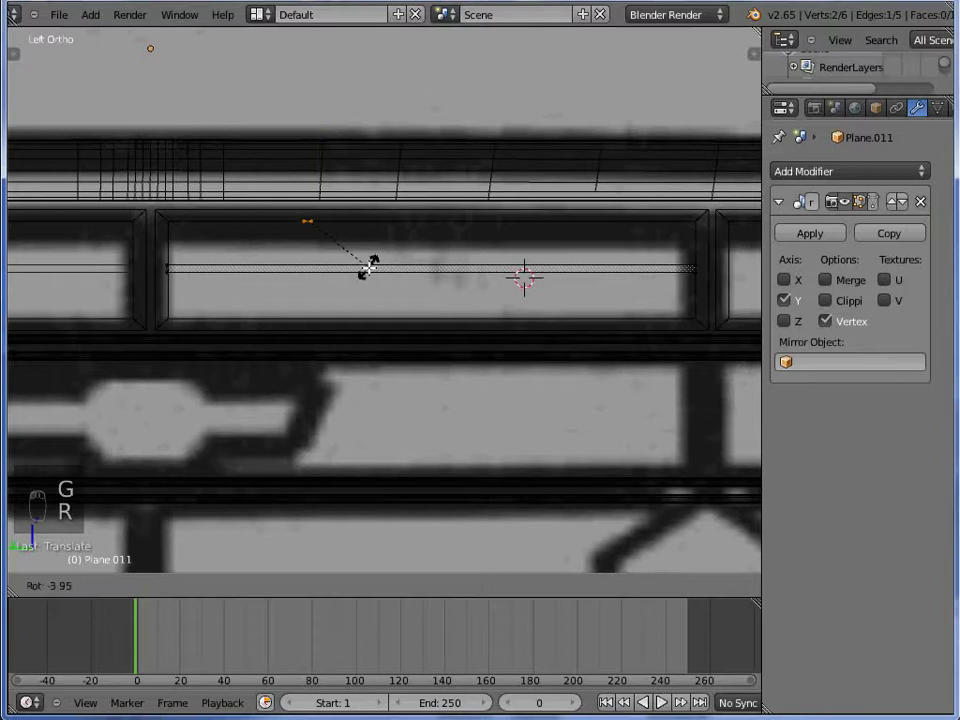
key("g")
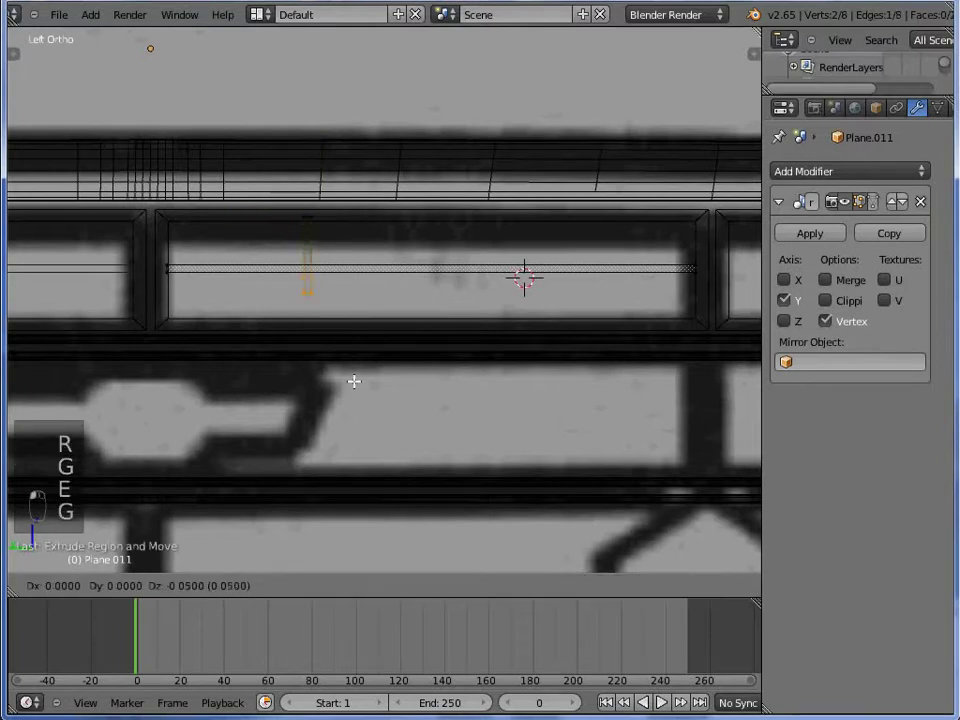
Duplicate the bars once more along the rail and return to object mode
key("a")
key("a")
key("b")
key("shift+d")
key("z")
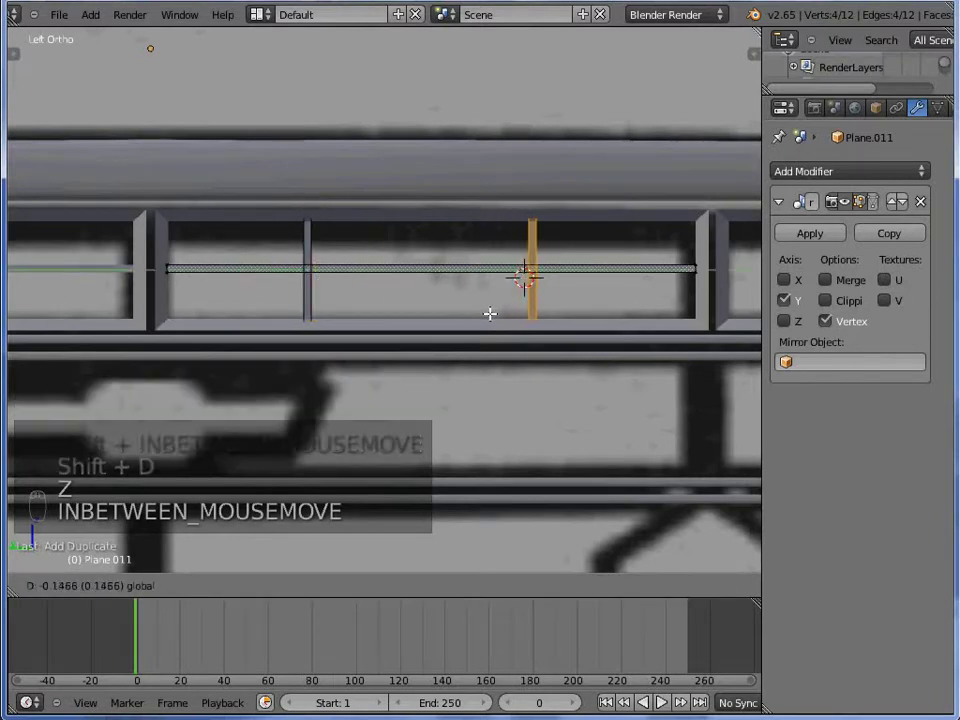
key("z")
key("Tab")
Duplicate the bar vertices in side view to start a crossing horizontal strip
key("z")
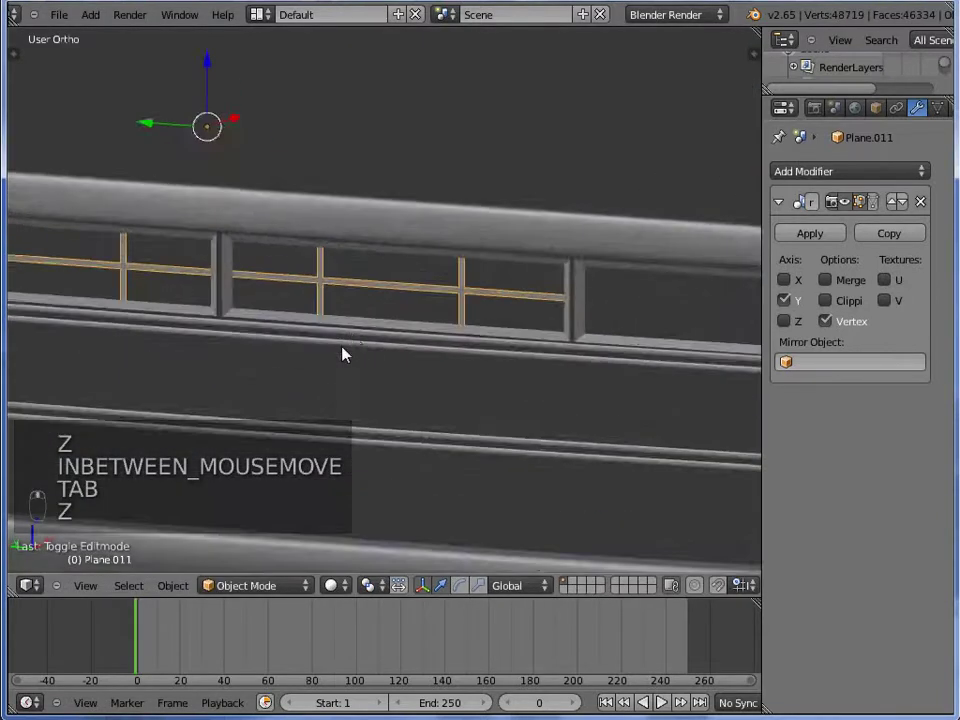
key("Tab")
key("z")
key("a")
key("KP_1")
key("ctrl+KP_3")
key("z")
key("shift+d")
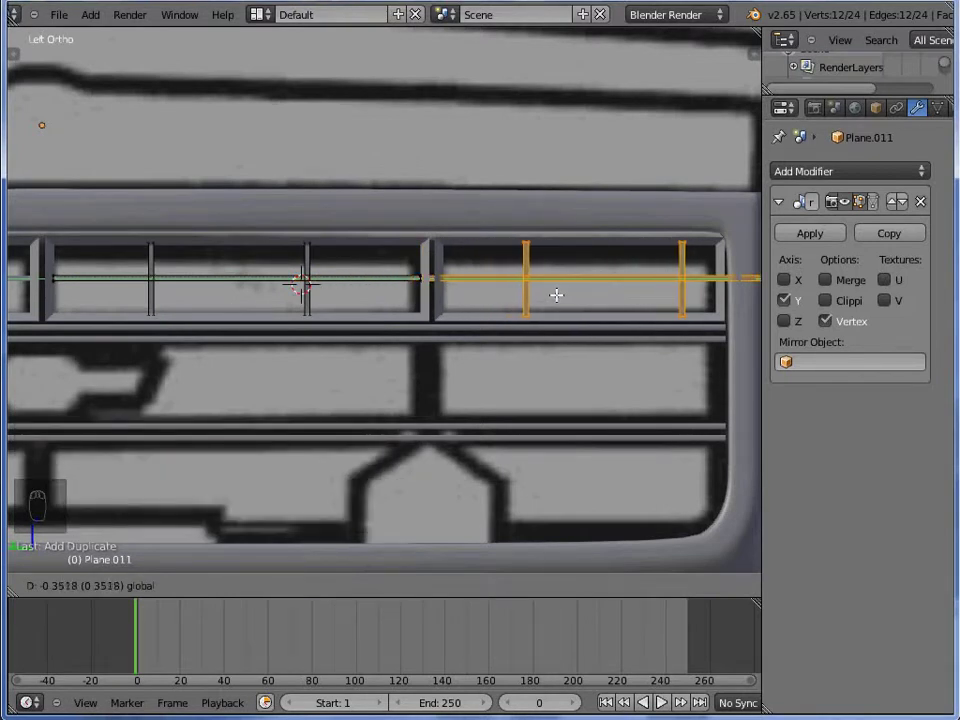
Slide the strip's vertices out toward the headlight housing and return to object mode
key("z")
key("v")
key("b")
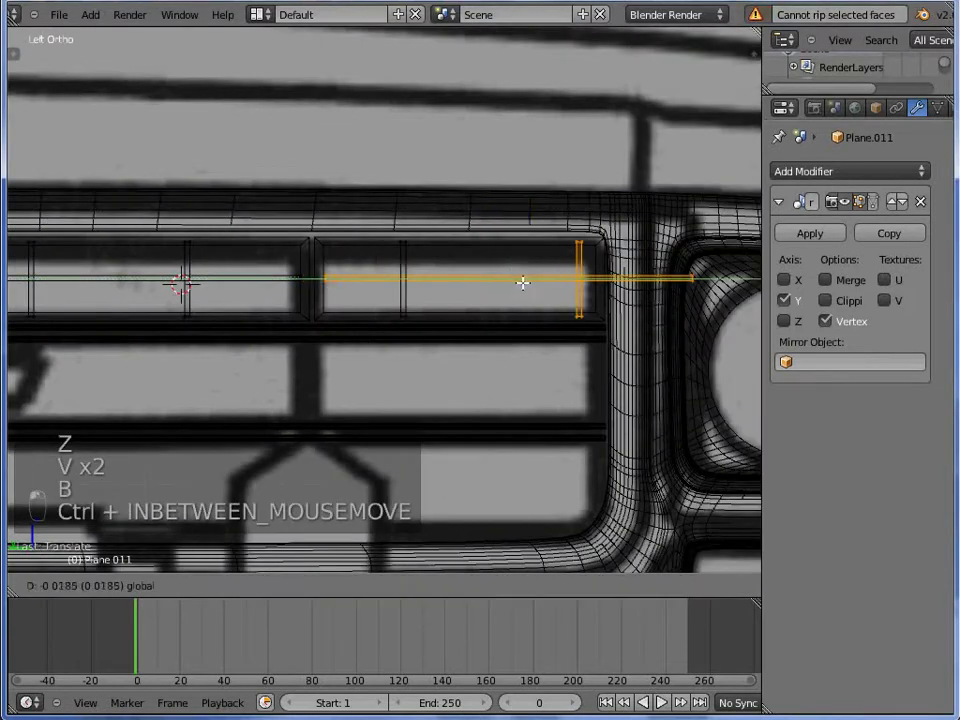
key("b")
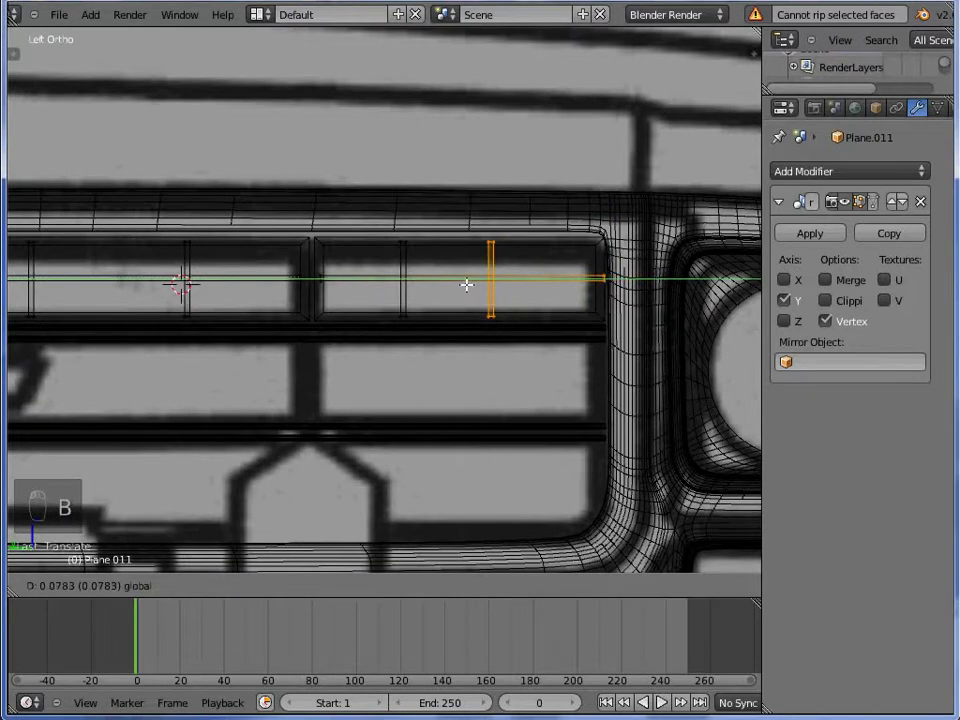
key("b")
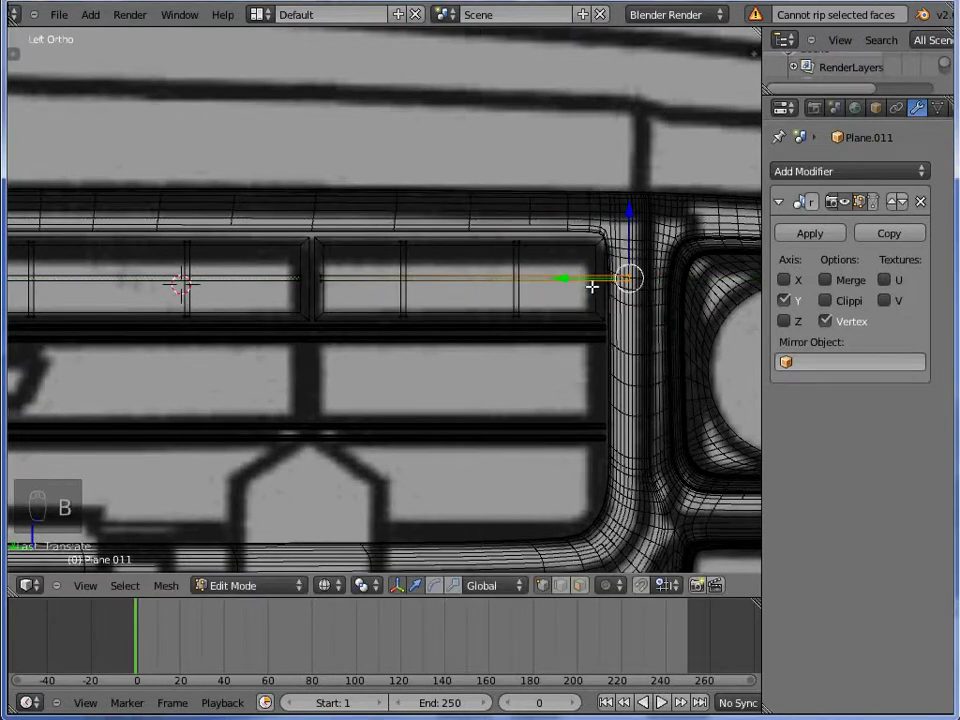
key("z")
key("Tab")
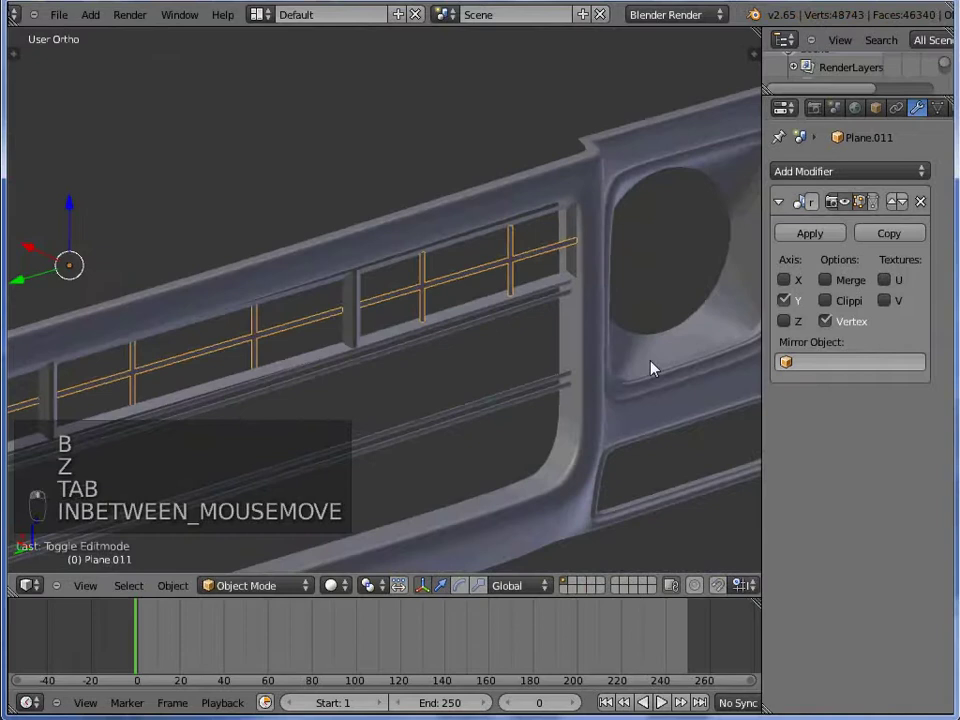
Move a bar into place inside the grille opening and extrude it across the gap
key("z")
key("a")
key("a")
key("z")
key("Tab")
key("Tab")
key("Tab")
key("g")
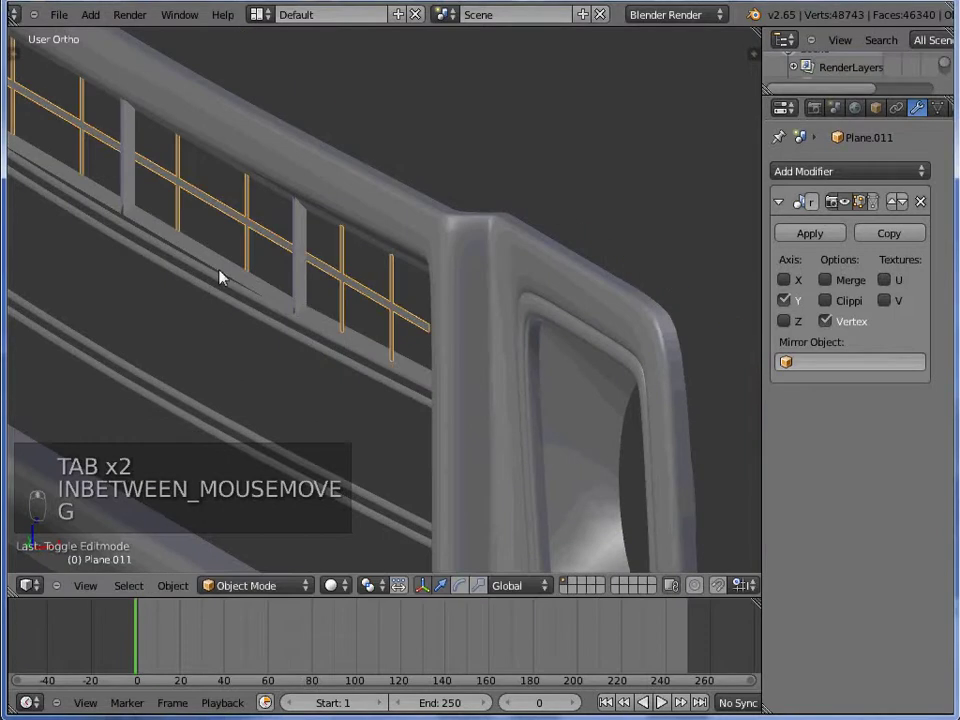
key("Tab")
key("z")
key("z")
key("e")
key("Tab")
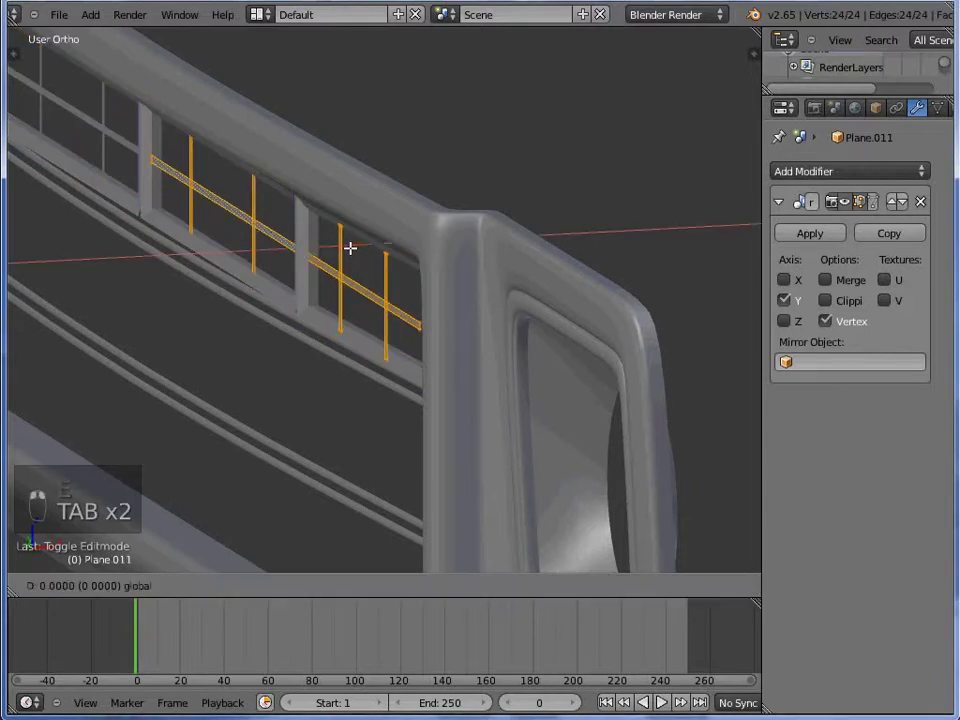
Check the bars in wireframe from the top view and rotate a bar into alignment
key("z")
key("c")
key("z")
key("z")
key("c")
key("z")
key("KP_7")
key("z")
key("r")
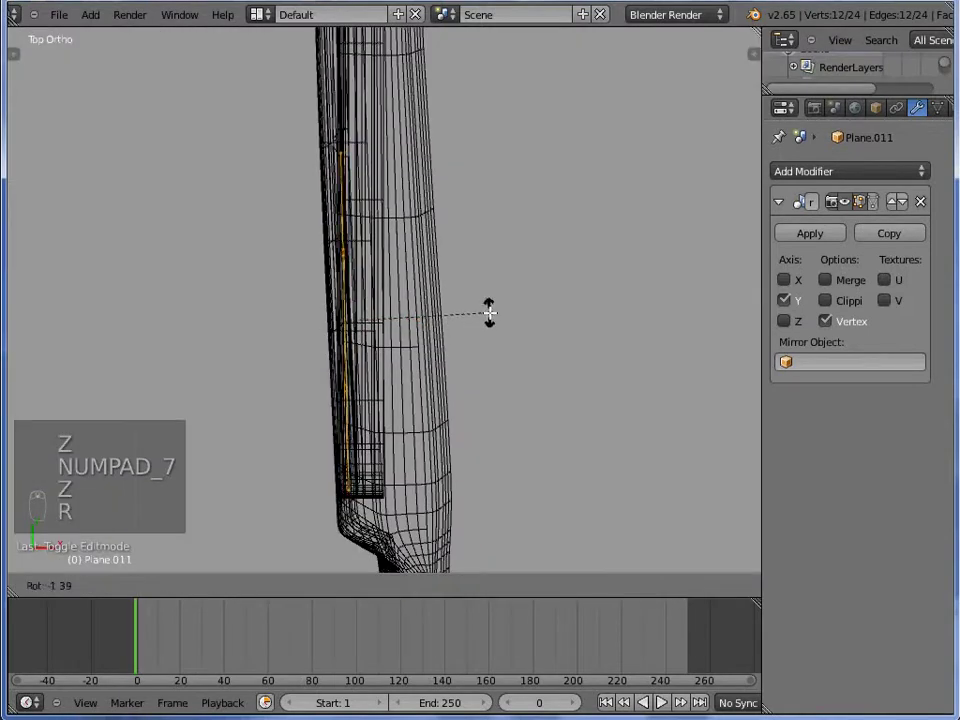
key("Tab")
key("z")
key("Tab")
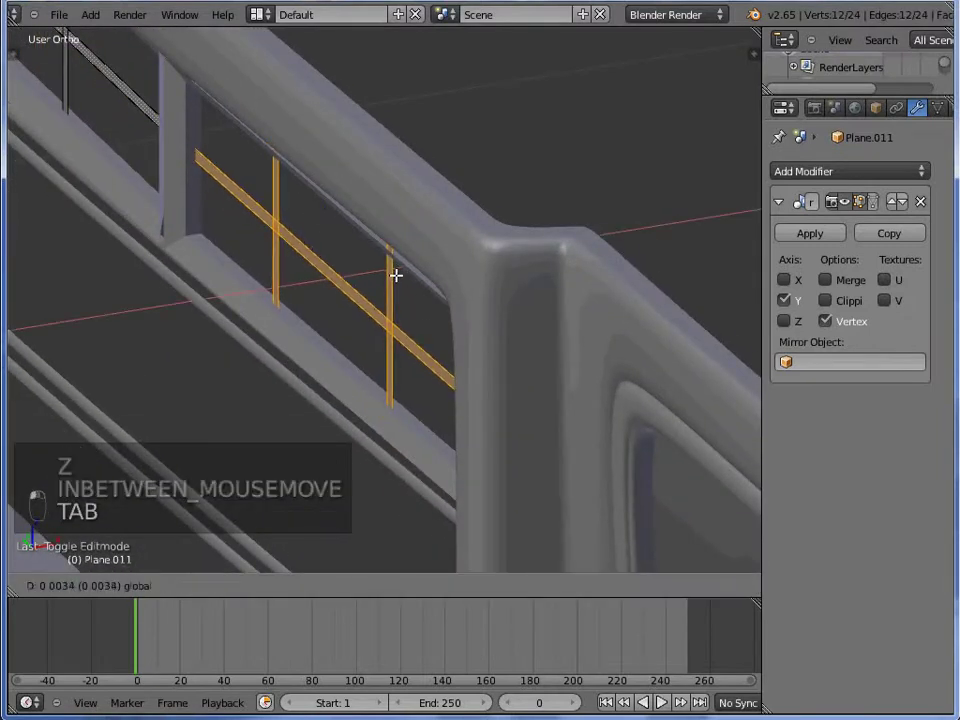
key("Tab")
Select the bar geometry and verify its placement against the strip in wireframe
key("a")
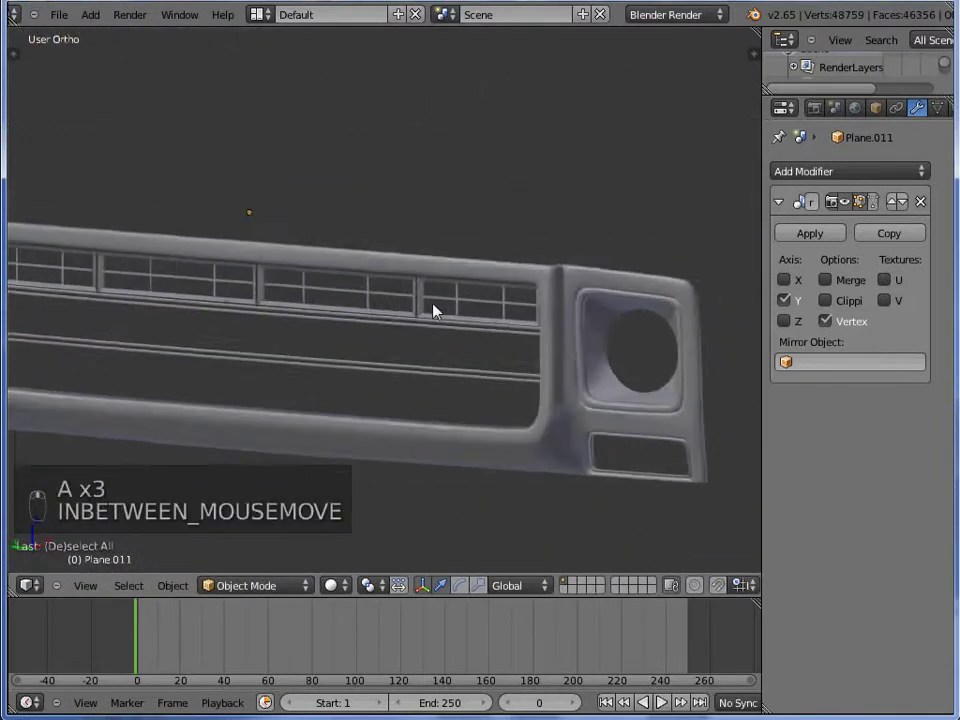
key("Tab")
key("z")
key("z")
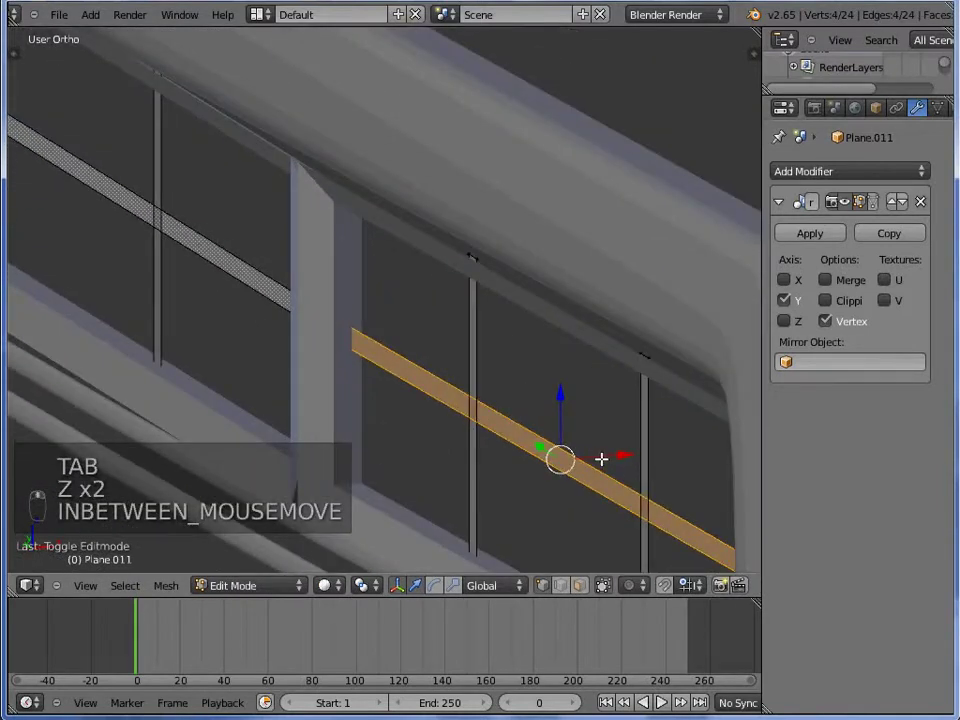
key("z")
key("z")
key("Tab")
key("Tab")
Extrude further thin vertical bars across the horizontal strip to form a small grid
key("z")
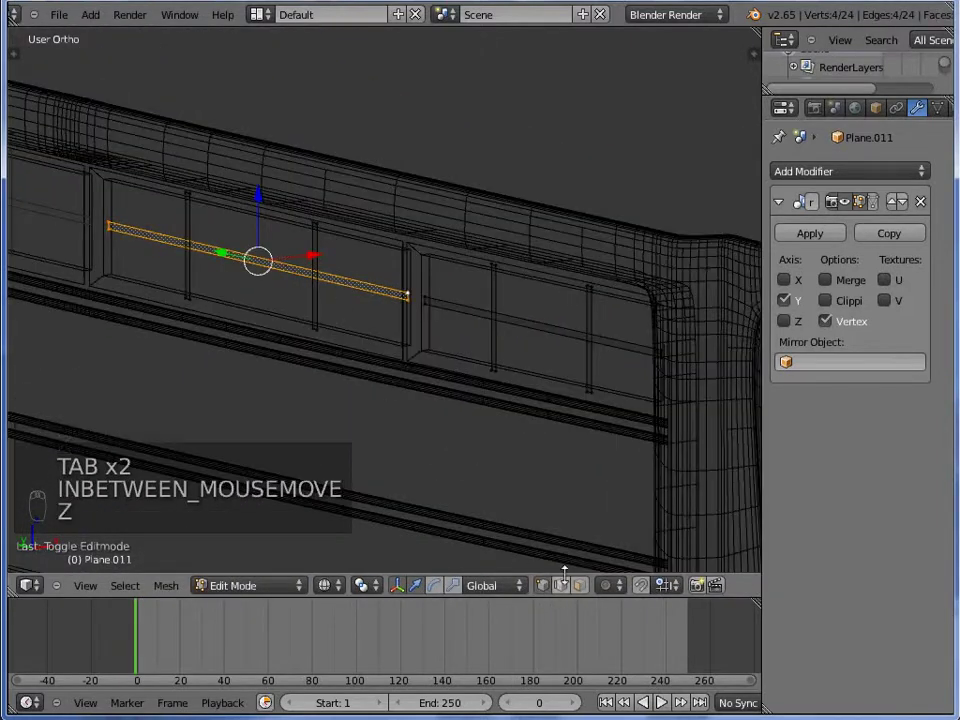
key("z")
key("z")
key("e")
key("z")
key("Tab")
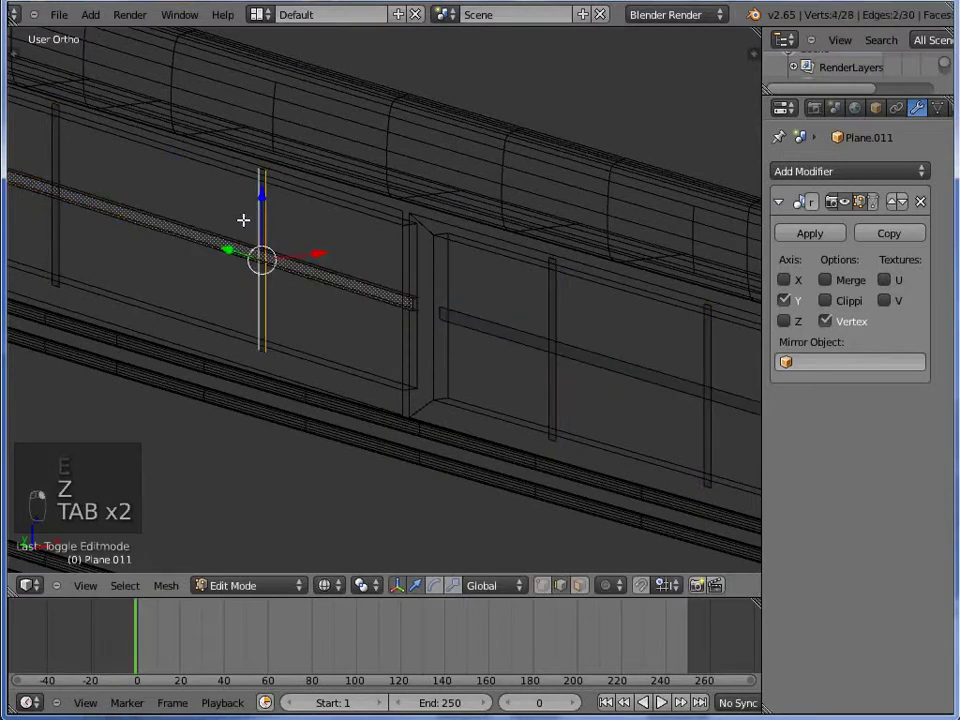
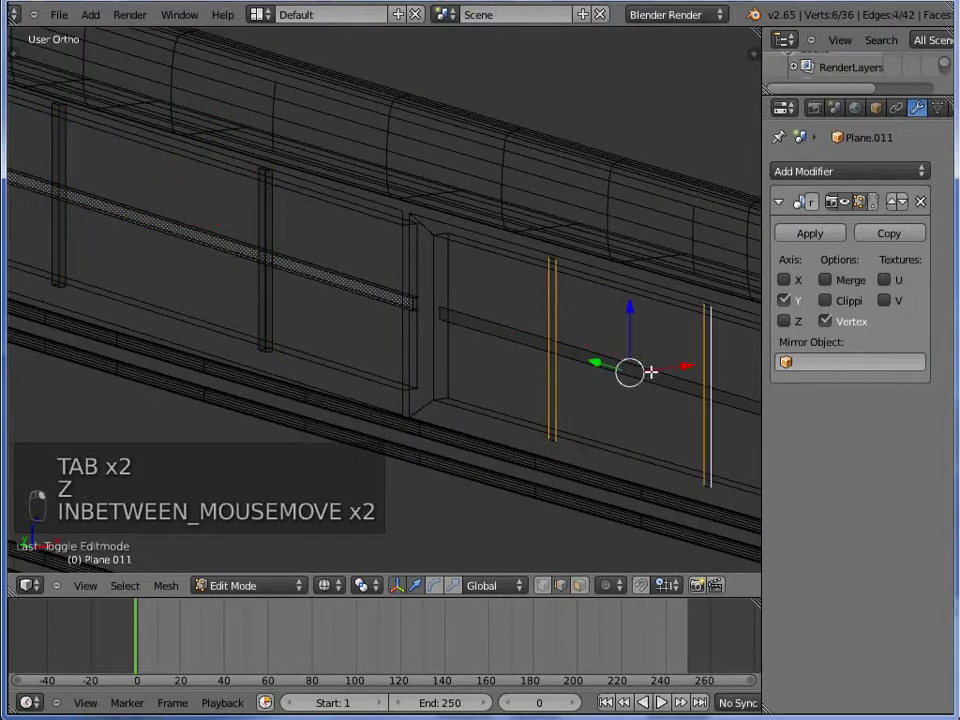
key("z")
key("e")
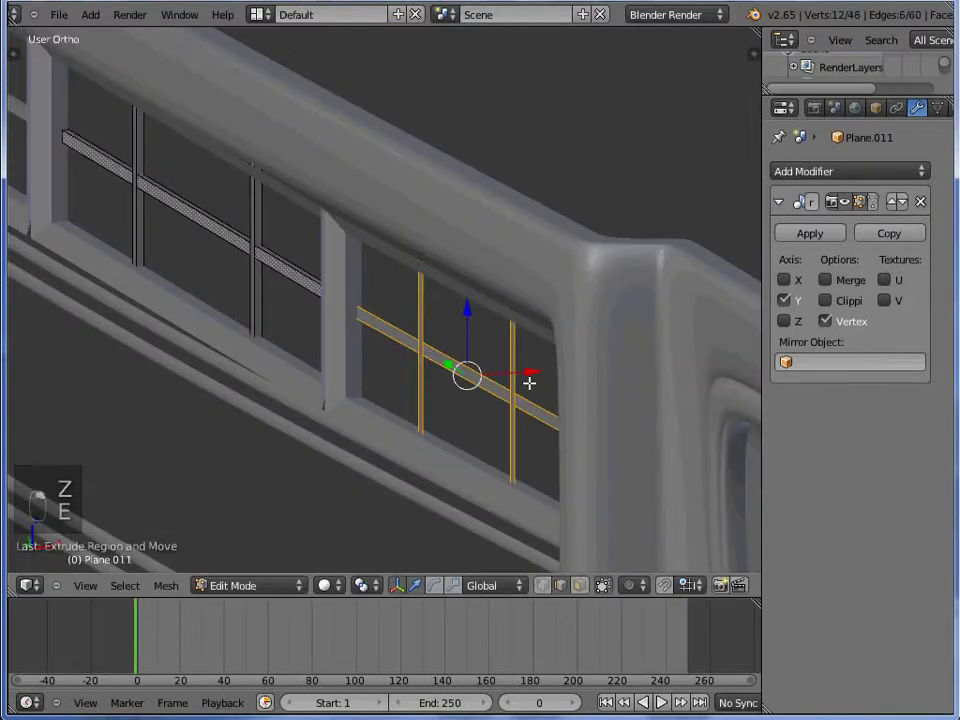
key("Tab")
Join the bar objects into Plane.010 and duplicate the whole bar grid in edit mode
key("a")
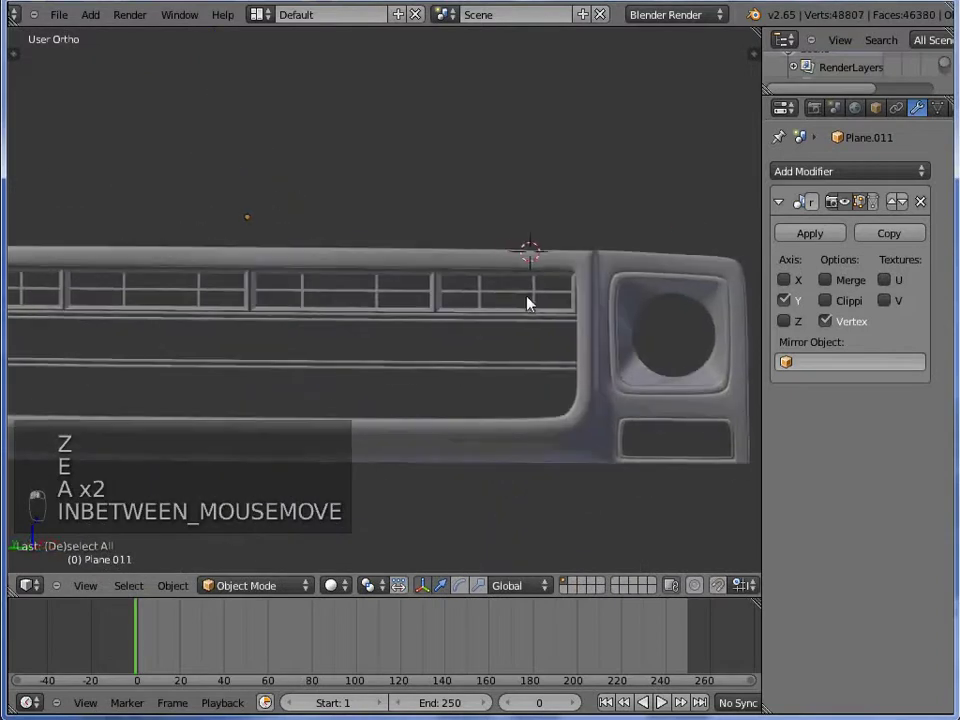
key("ctrl+KP_3")
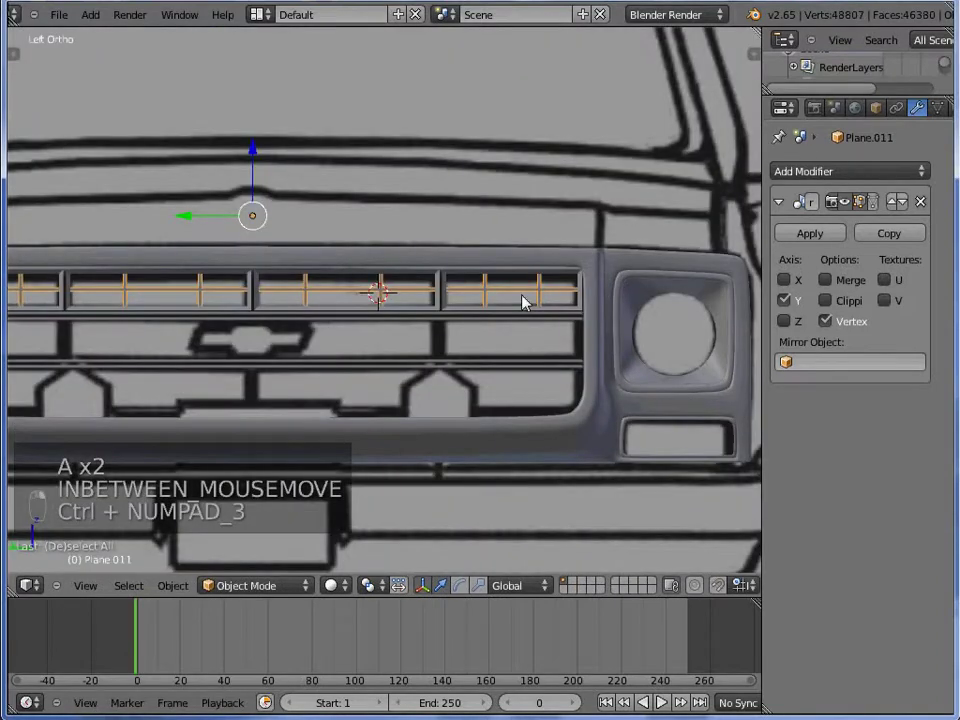
key("ctrl+j")
key("Tab")
key("a")
key("a")
key("shift+d")
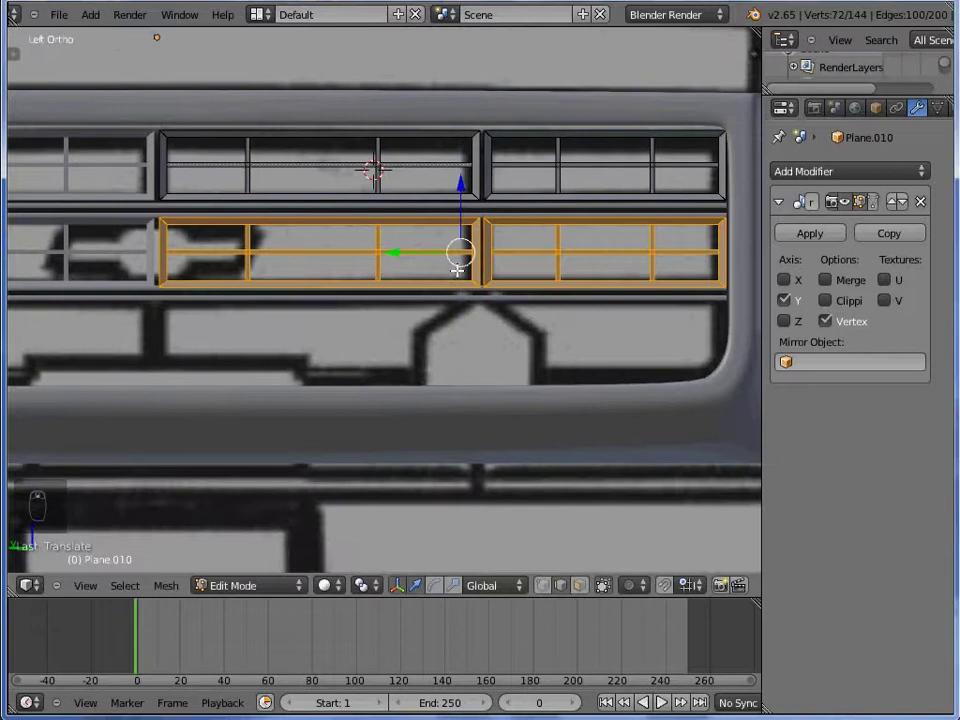
Move and flatten the duplicate grid into the lower grille rows, duplicating once more to fill them
key("Tab")
key("Tab")
key("g")
key("s")
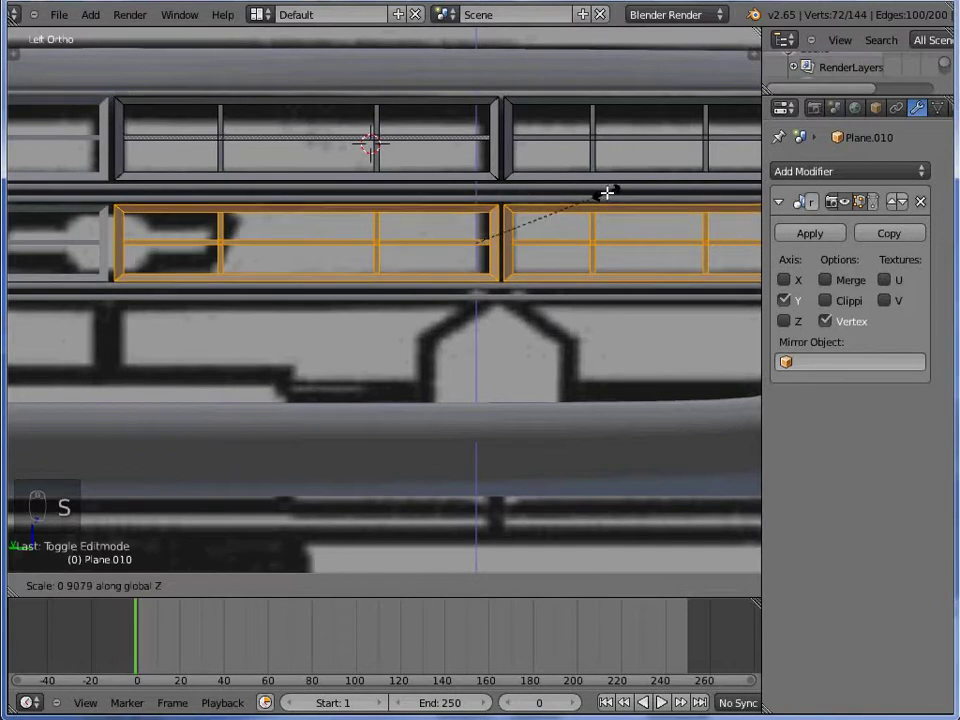
key("g")
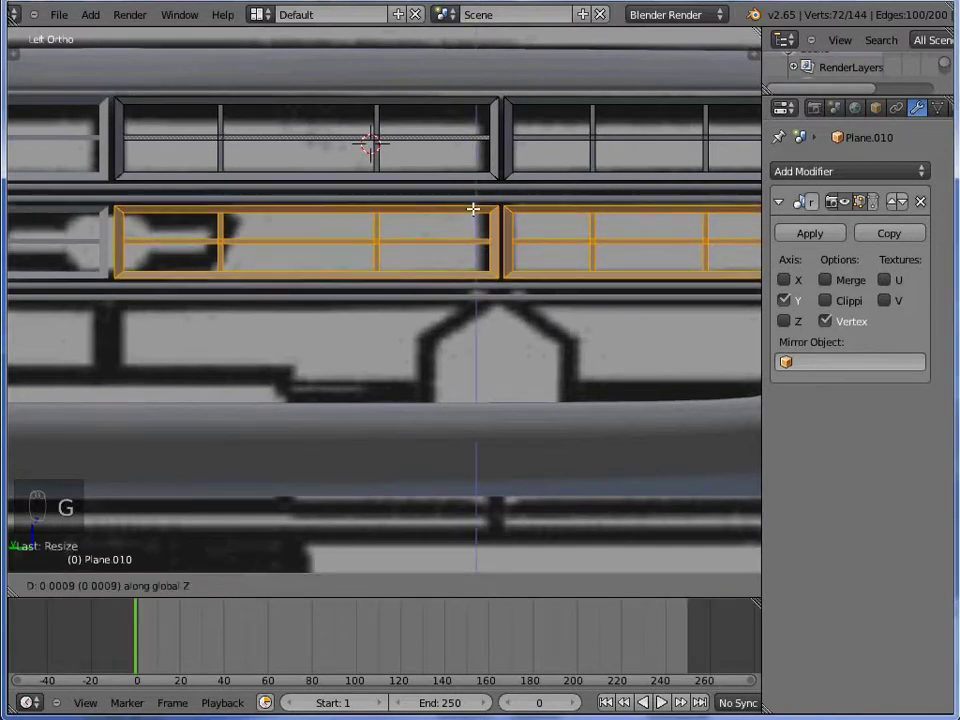
key("shift+d")
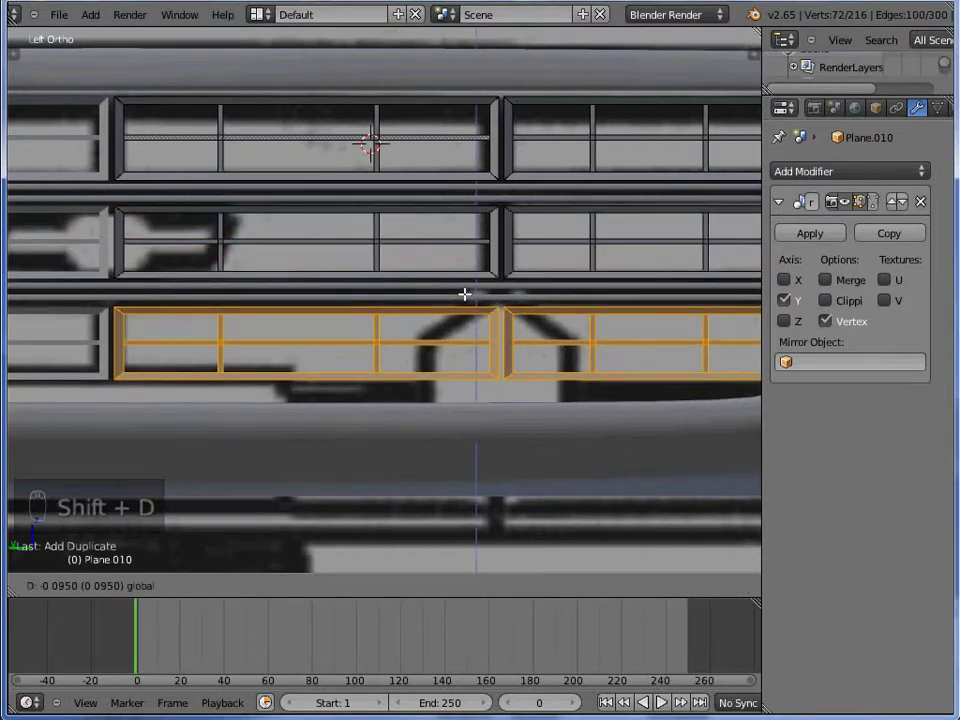
key("Tab")
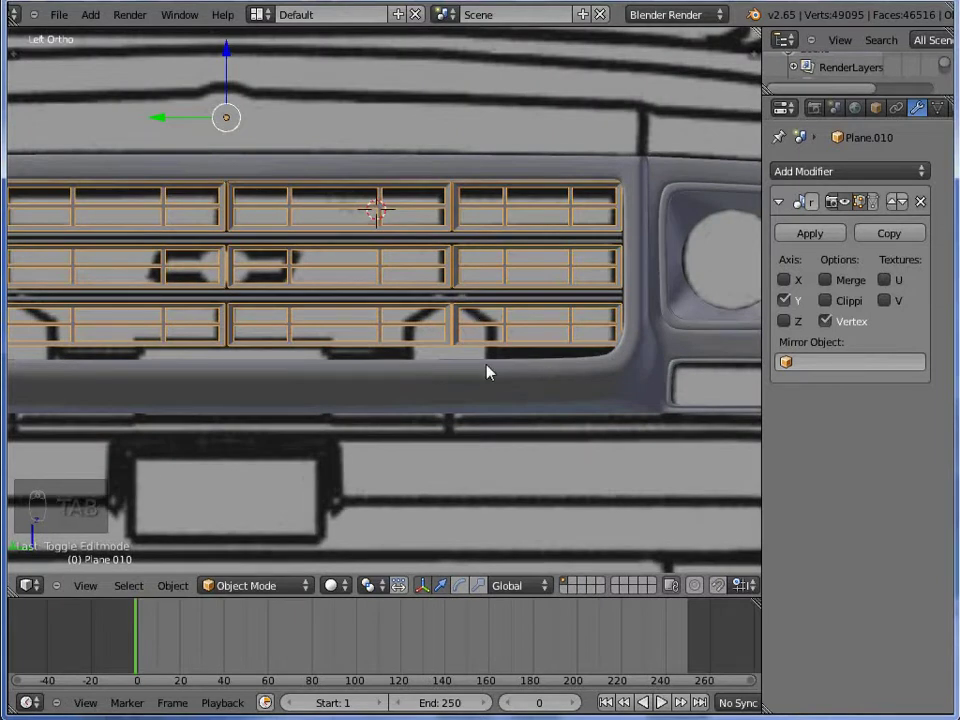
key("Tab")
key("z")
key("a")
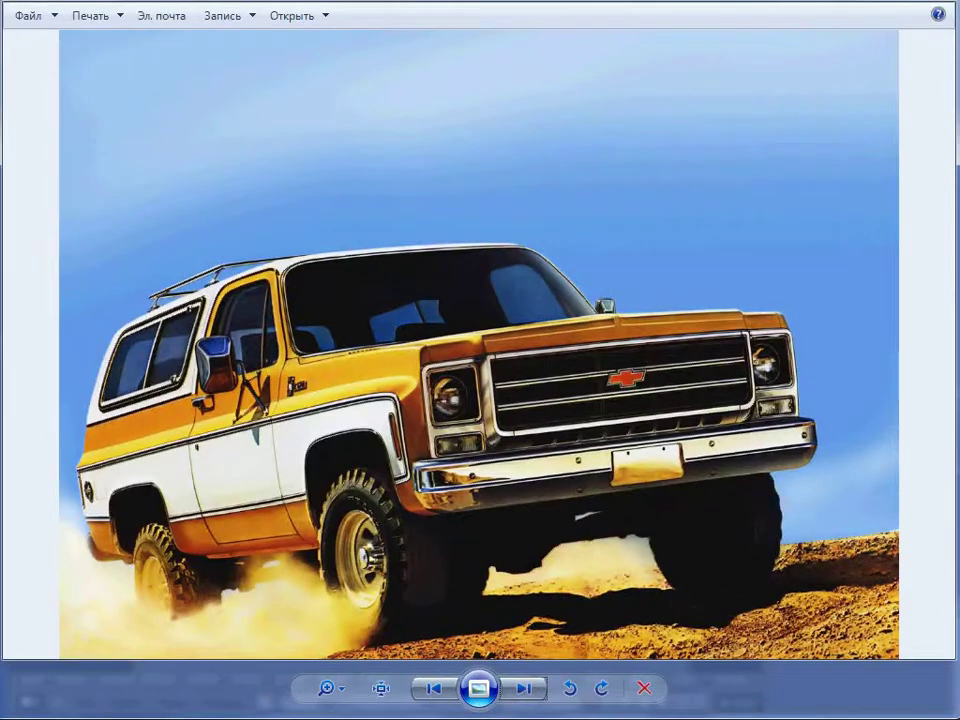
key("a")
key("z")
key("z")
key("Tab")
key("s")
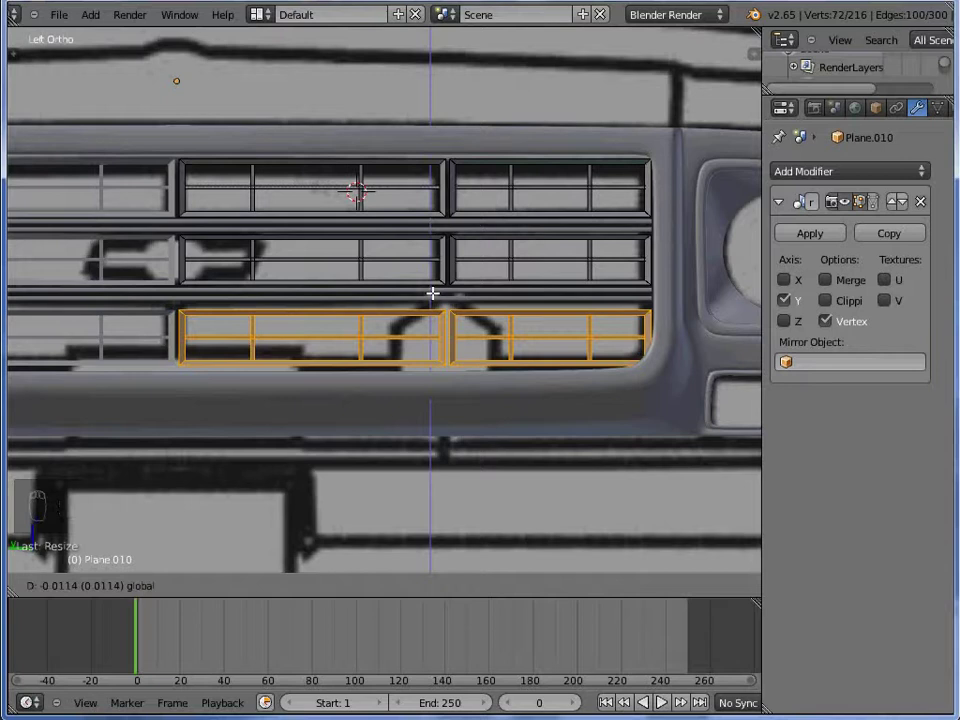
Box-select the horizontal rail vertices in wireframe and move them to match the reference
key("Tab")
key("Tab")
key("a")
key("z")
key("a")
key("b")
key("z")
key("g")
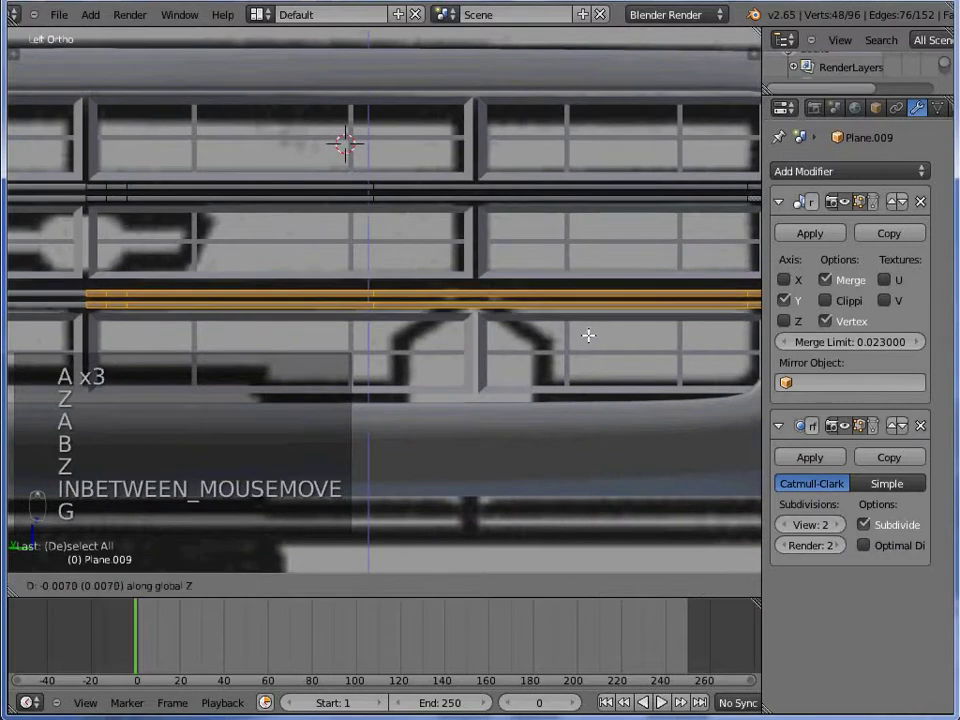
key("Tab")
Box-select the vertical bar vertices, scale and move them into line, then orbit to check
middle_click(573, 275)
key("z")
key("a")
key("a")
key("b")
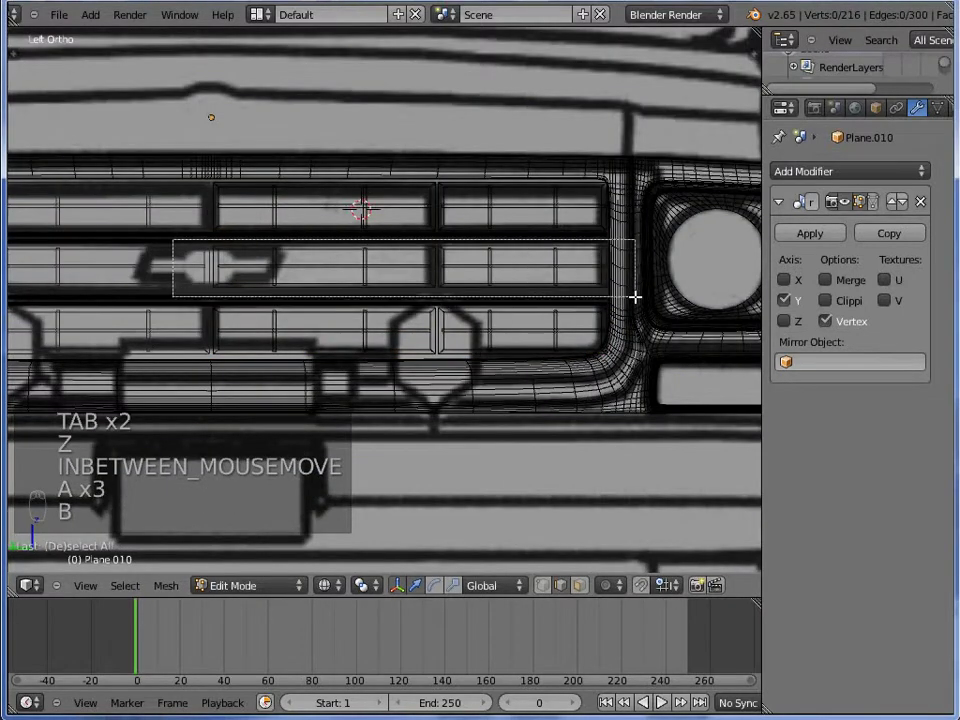
key("z")
key("s")
key("g")
key("Tab")
left_click_drag(551, 281, 397, 322)
From the straight side view, slide an edge along the grille frame's outer corner
key("a")
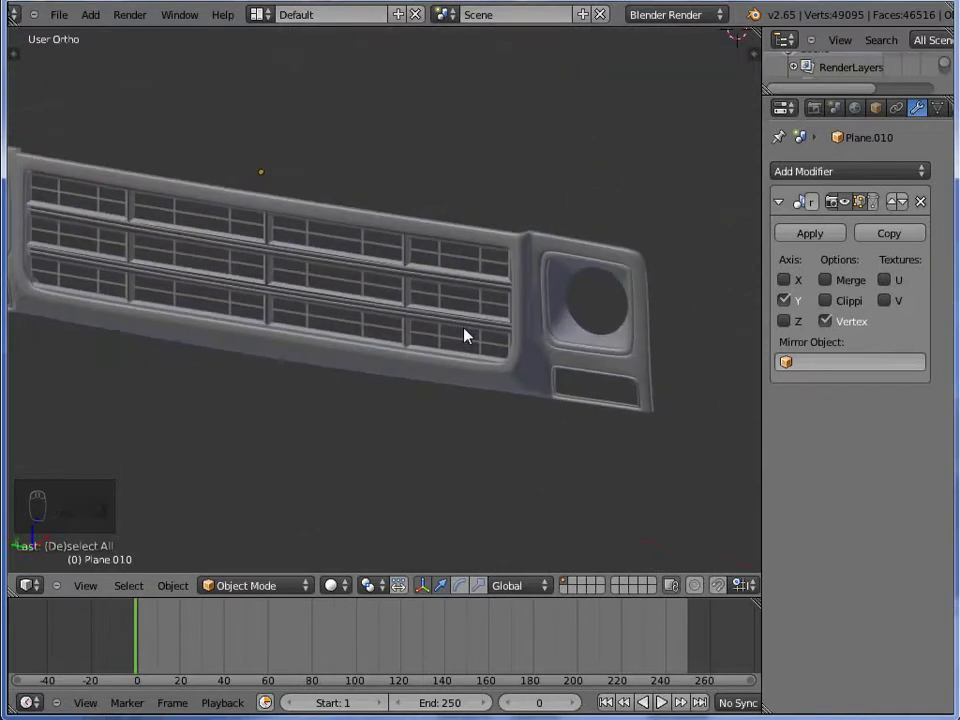
key("KP_1")
key("ctrl+KP_3")
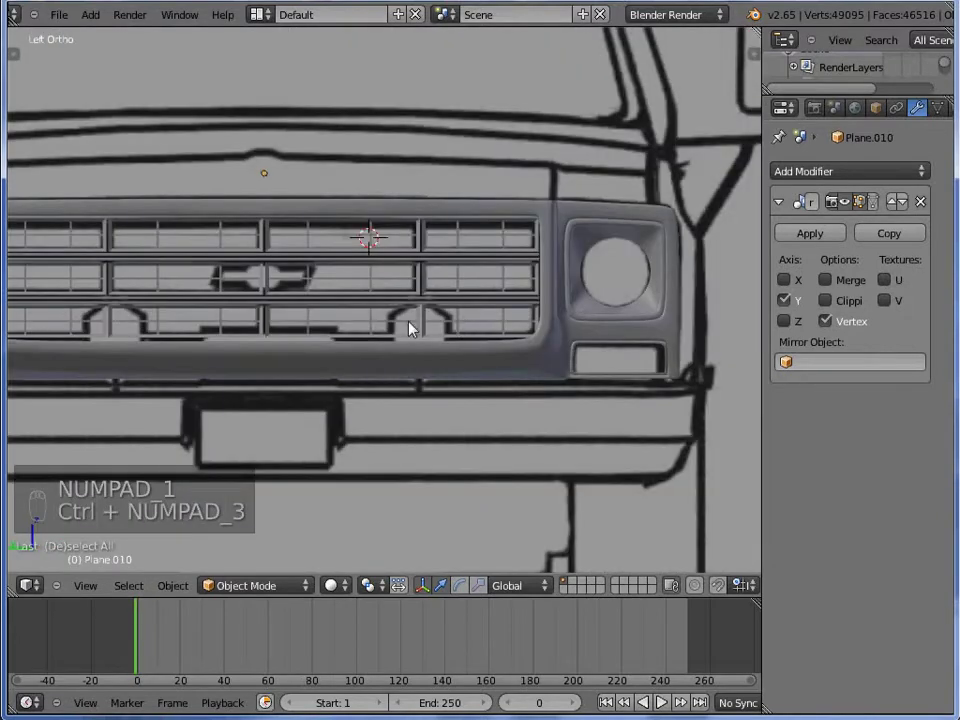
key("Tab")
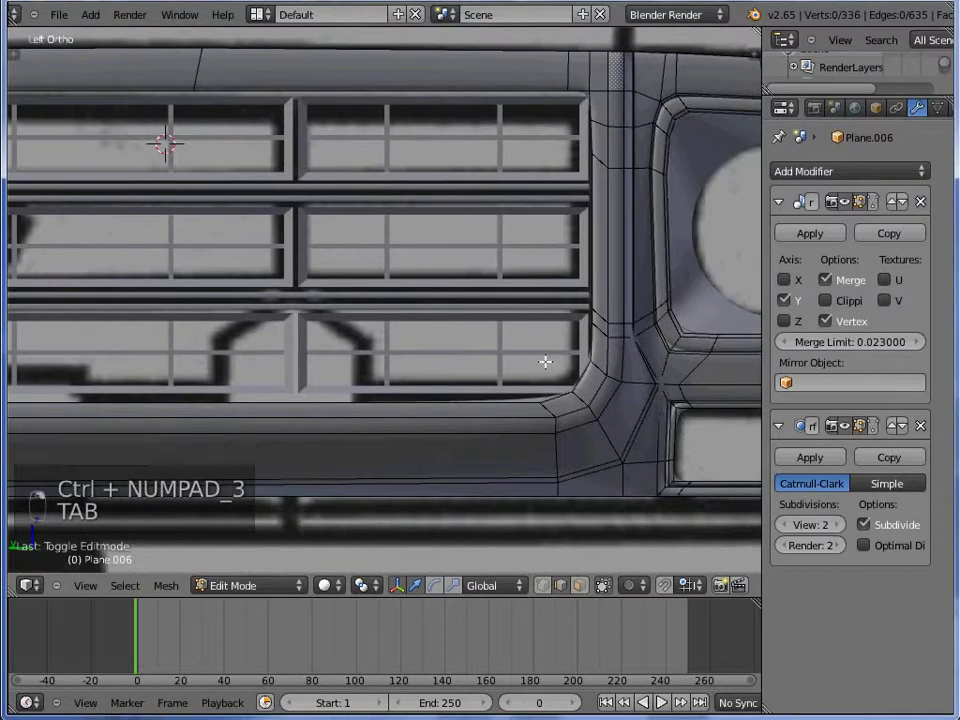
key("Tab")
key("Tab")
key("z")
key("a")
key("ctrl+r")
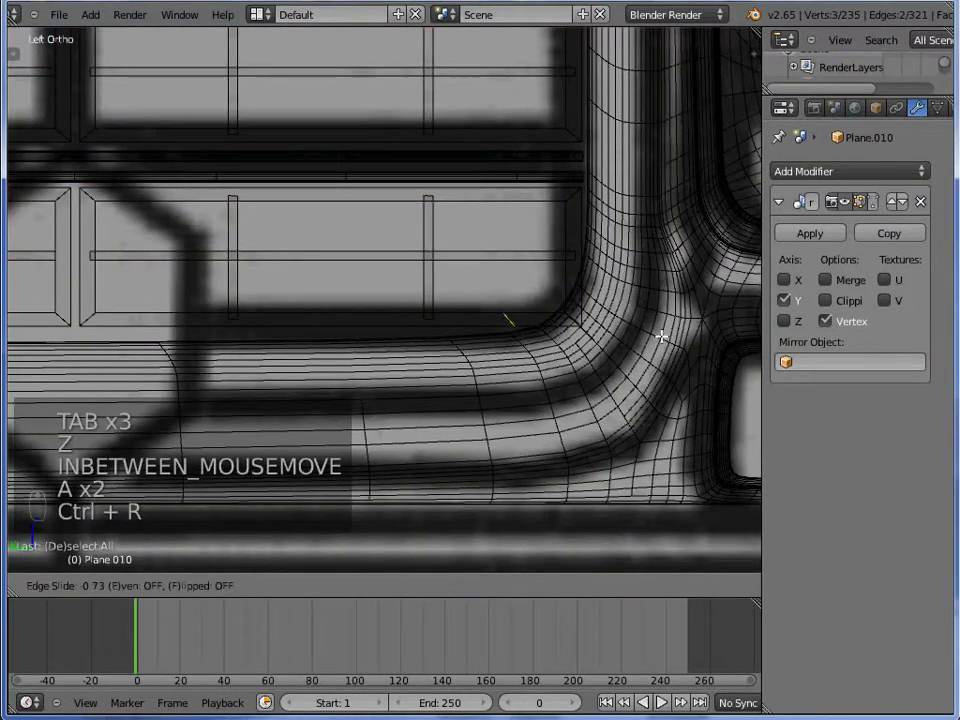
Box-select the corner vertices and move and edge-slide them to curve around the headlight housing
key("a")
key("b")
key("z")
key("g")
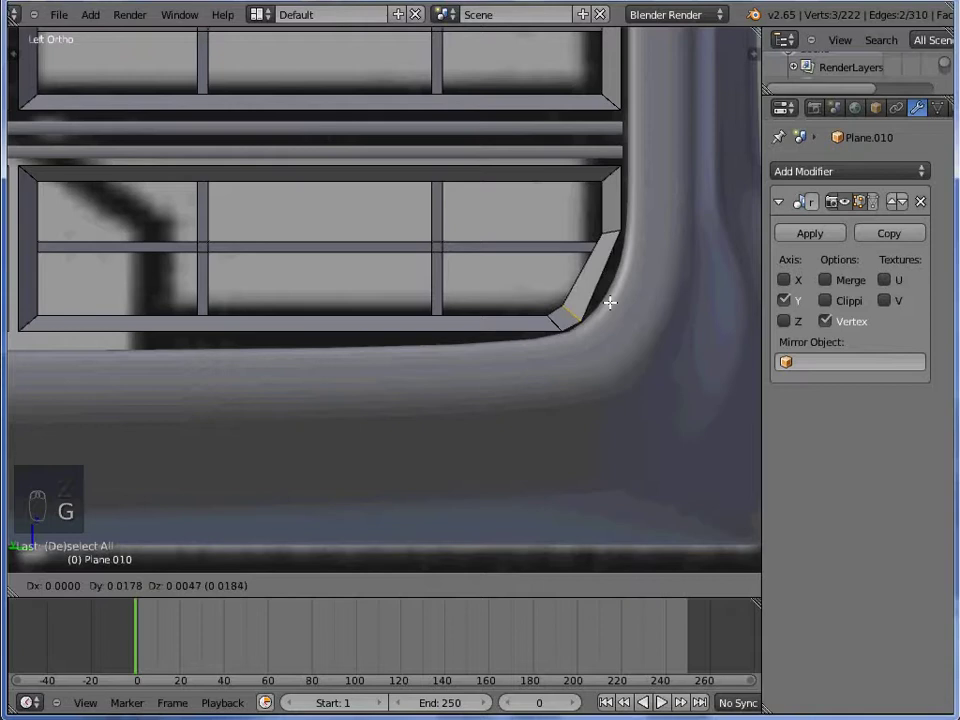
key("ctrl+r")
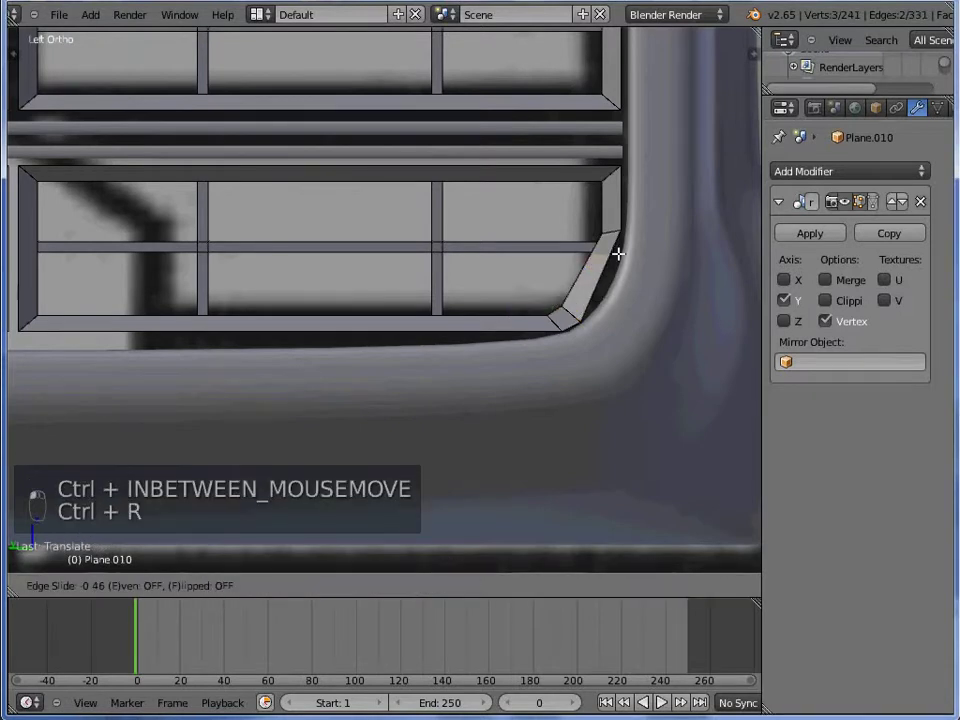
key("g")
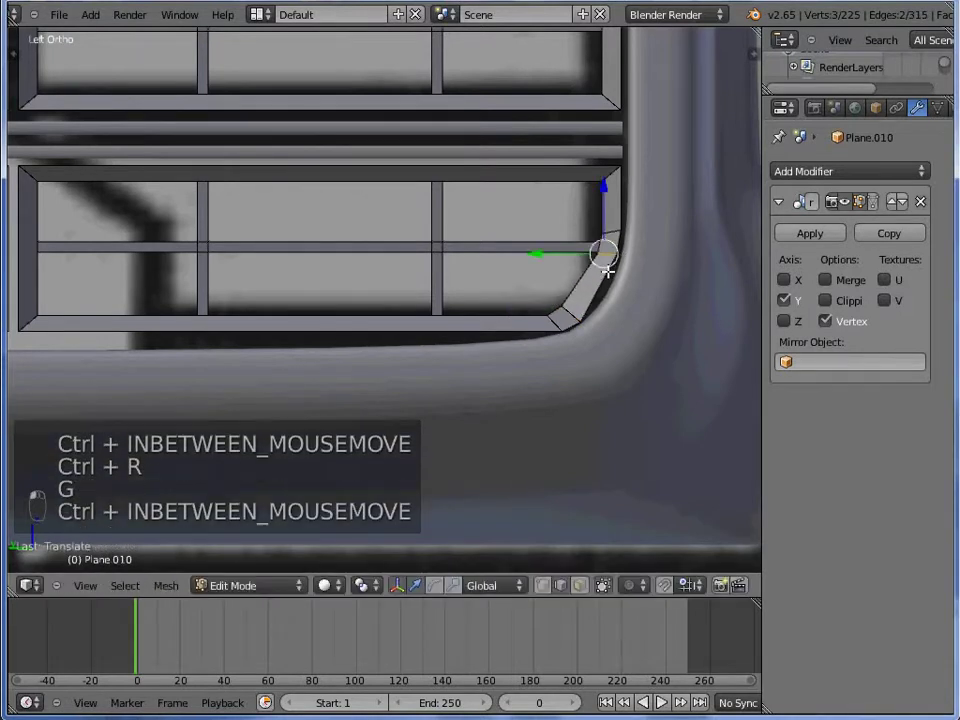
key("g")
key("ctrl+r")
key("g")
key("Tab")
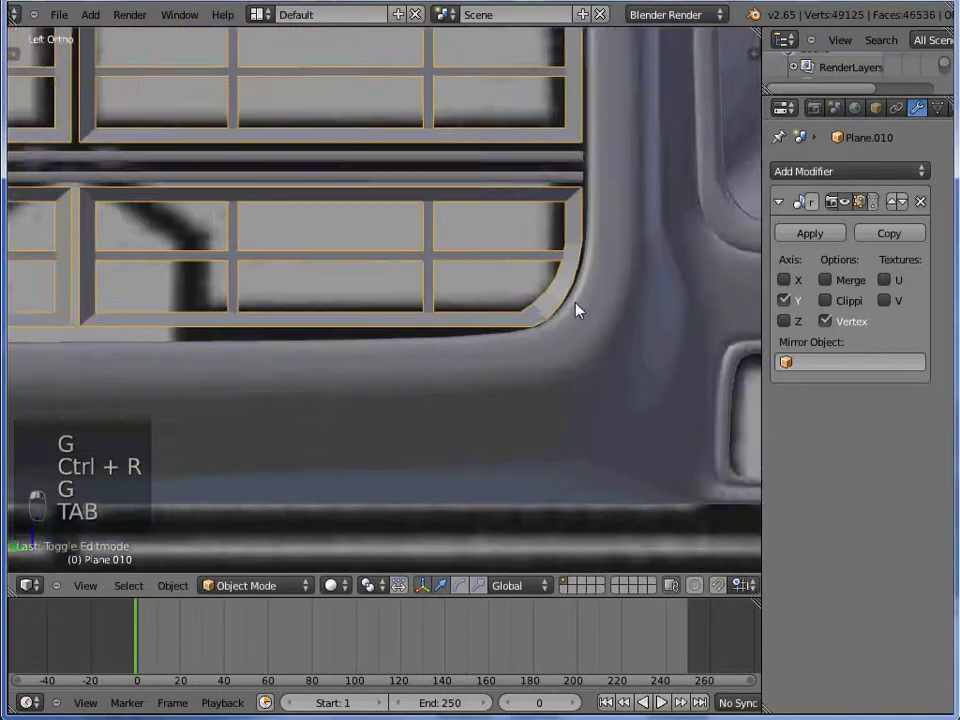
Box-select the corner faces and shift them to finish the curved corner shape
key("z")
key("a")
key("b")
key("z")
key("g")
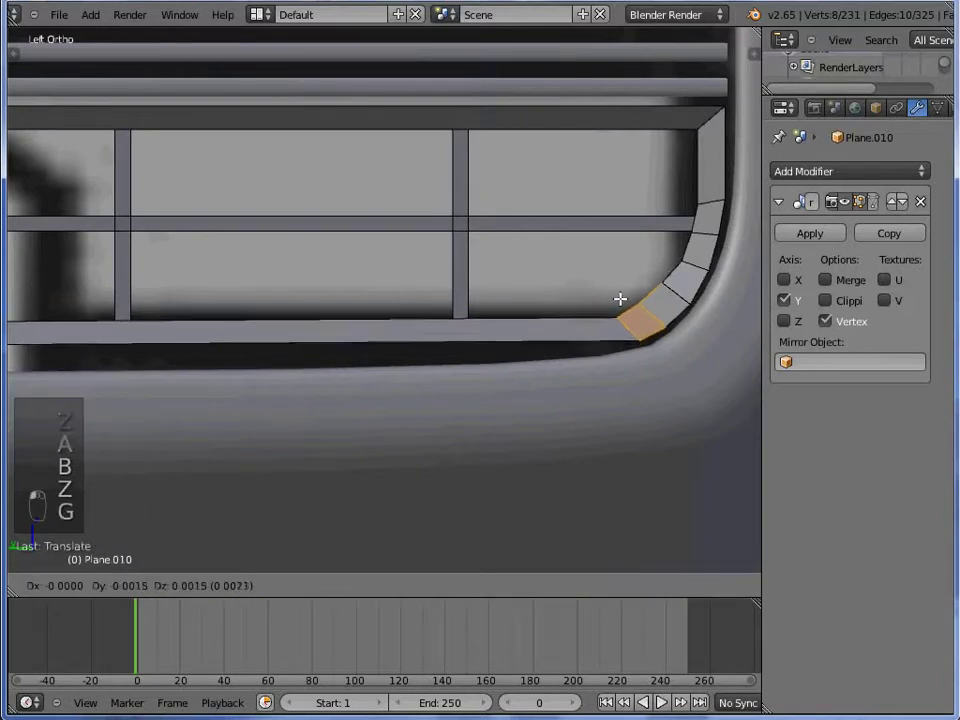
key("Tab")
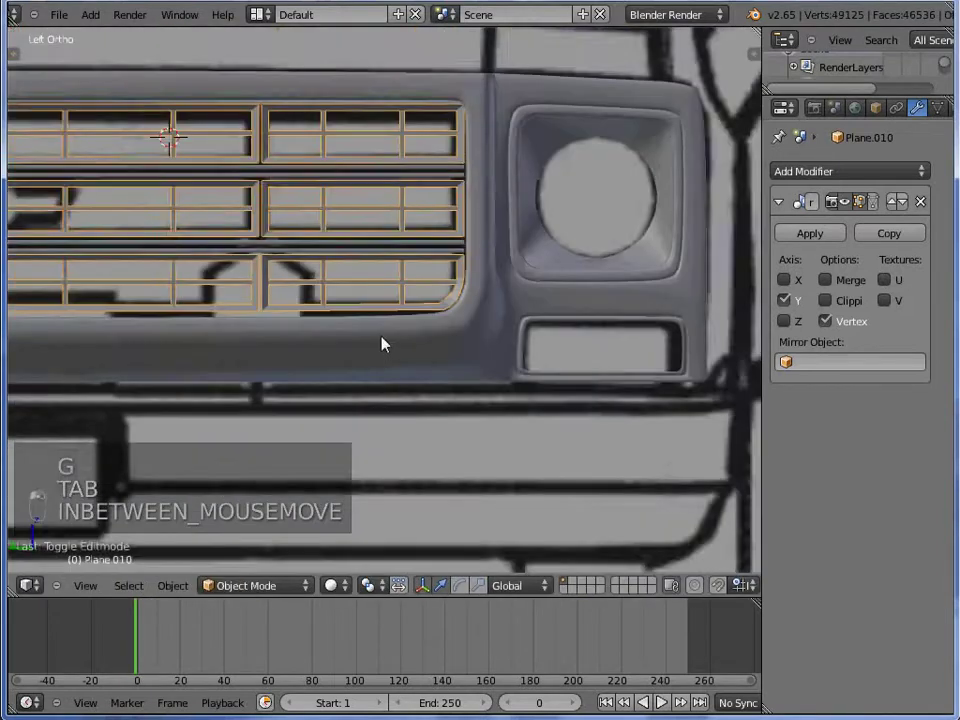
Box-select part of the grille frame mesh and move it vertically into position
key("Tab")
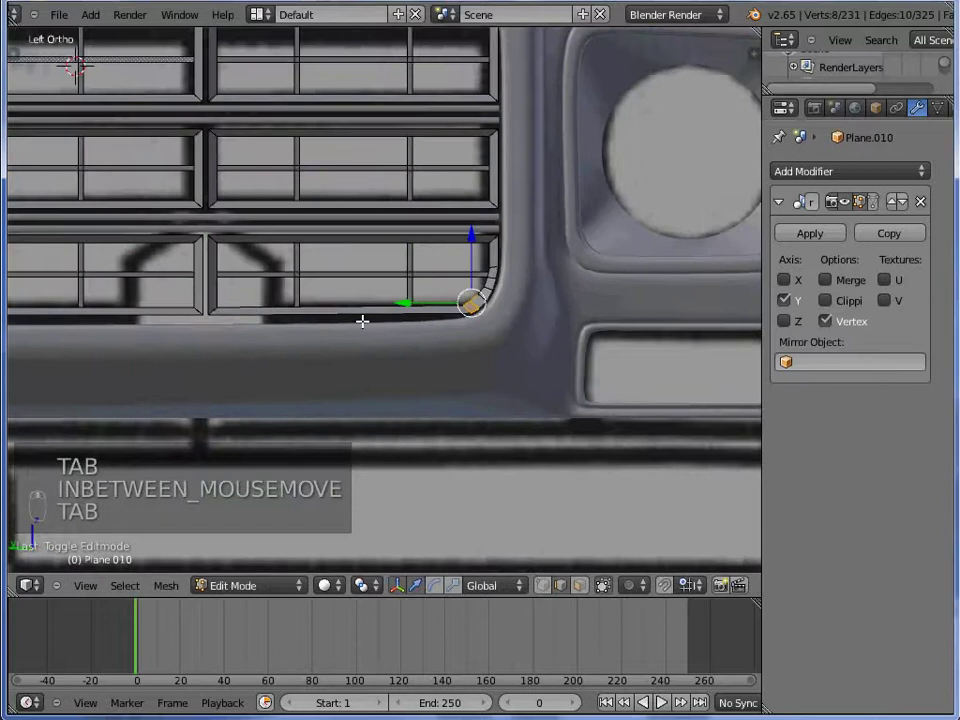
key("Tab")
key("z")
key("a")
key("a")
key("b")
key("b")
key("z")
key("g")
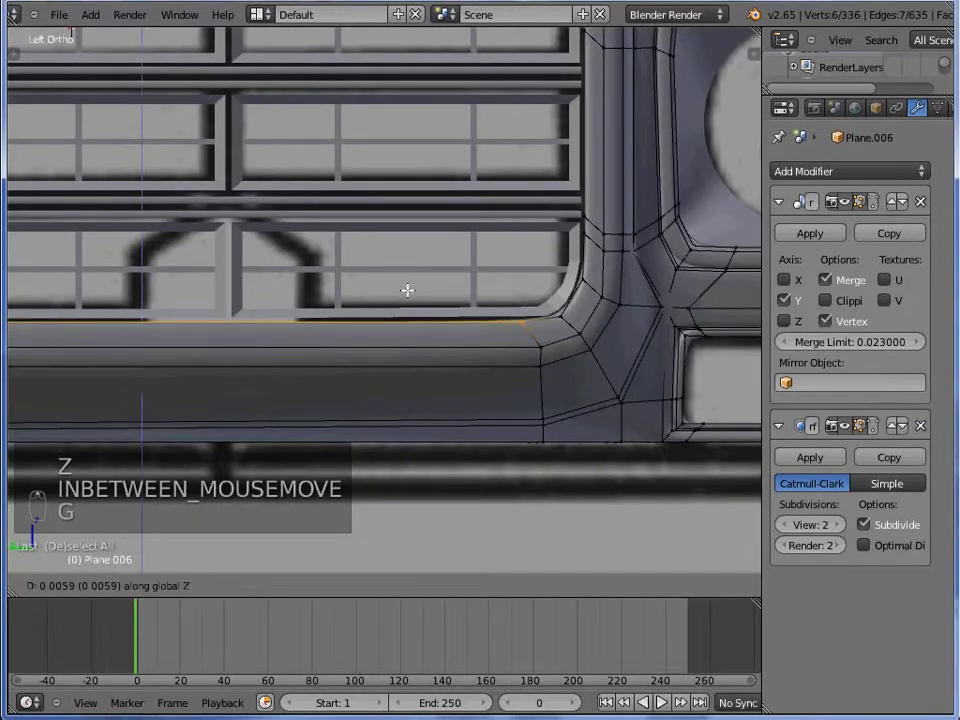
Box-select and move a second group of frame vertices, then review in object mode
key("z")
key("b")
key("z")
key("g")
key("Tab")
key("a")
key("Tab")
Select the whole grille frame mesh and apply Shade Smooth from the specials menu
key("a")
key("a")
key("w")
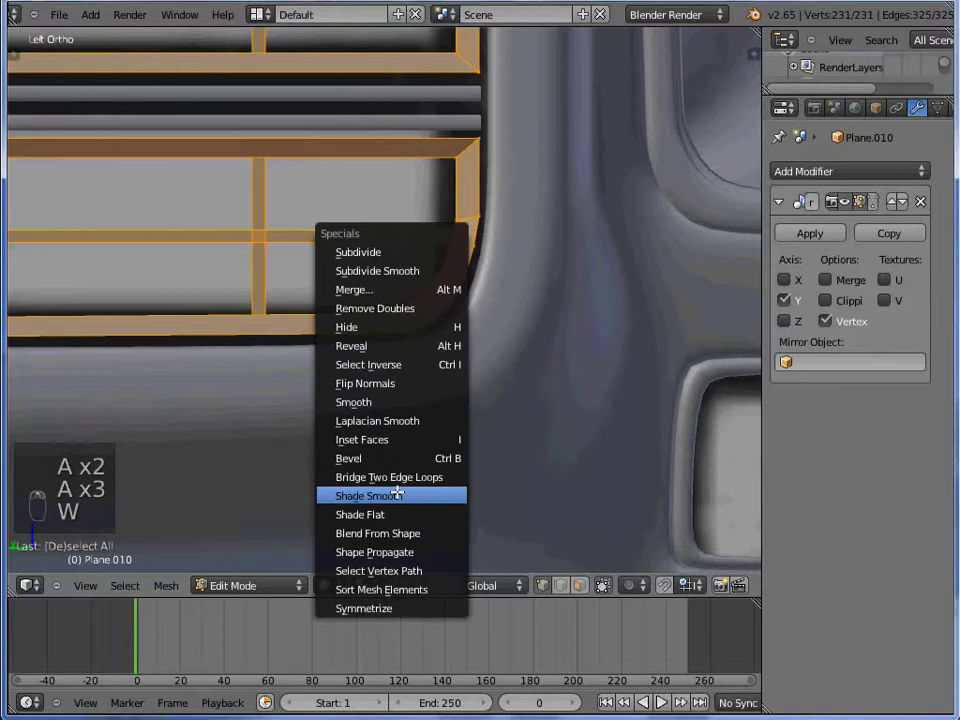
key("ctrl+n")
key("Tab")
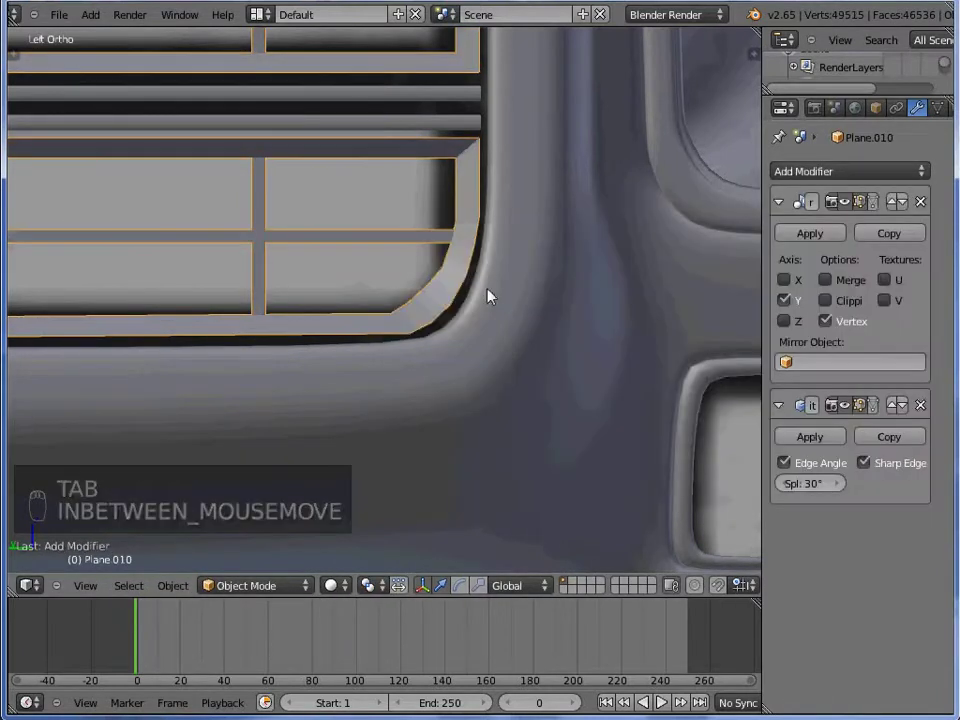
key("a")
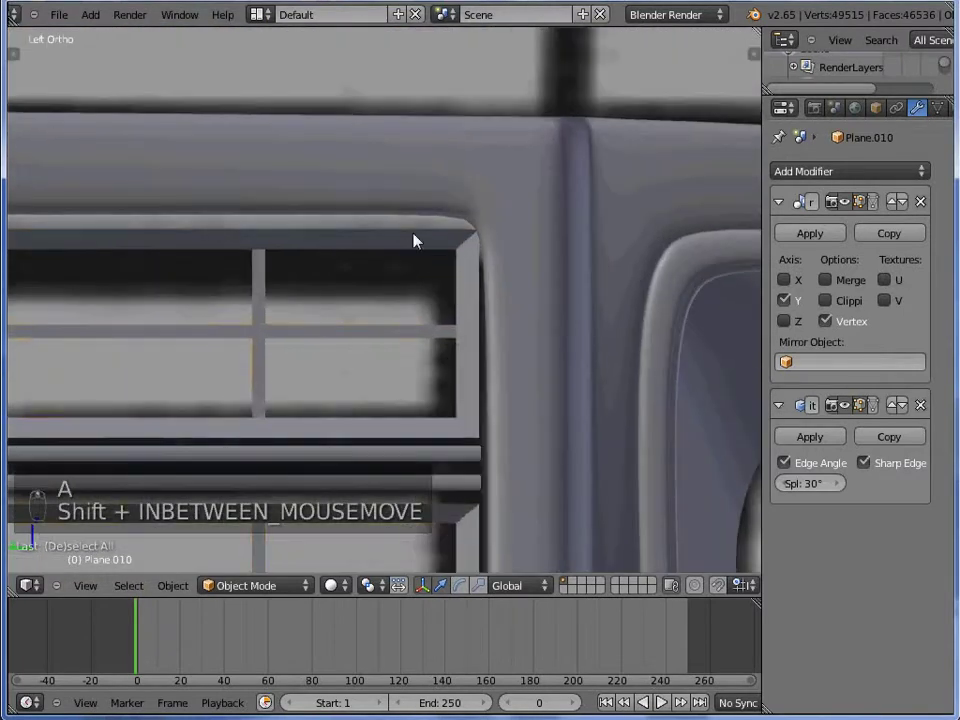
Add loop cuts near the opening corners with Ctrl+R, undoing one, and slide them into place
key("Tab")
key("ctrl+r")
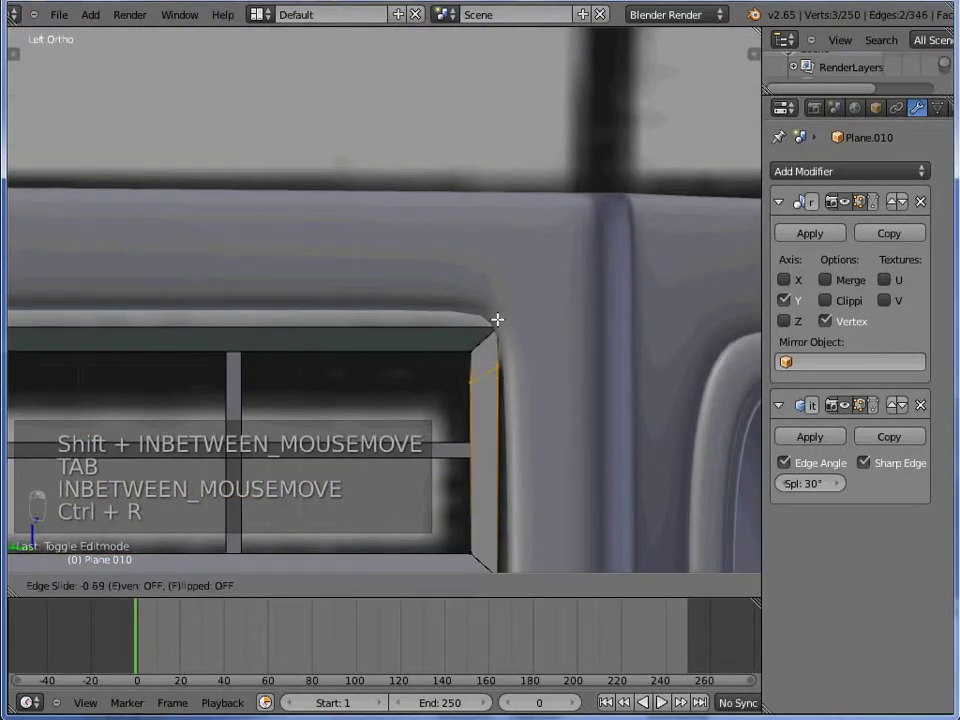
key("ctrl+r")
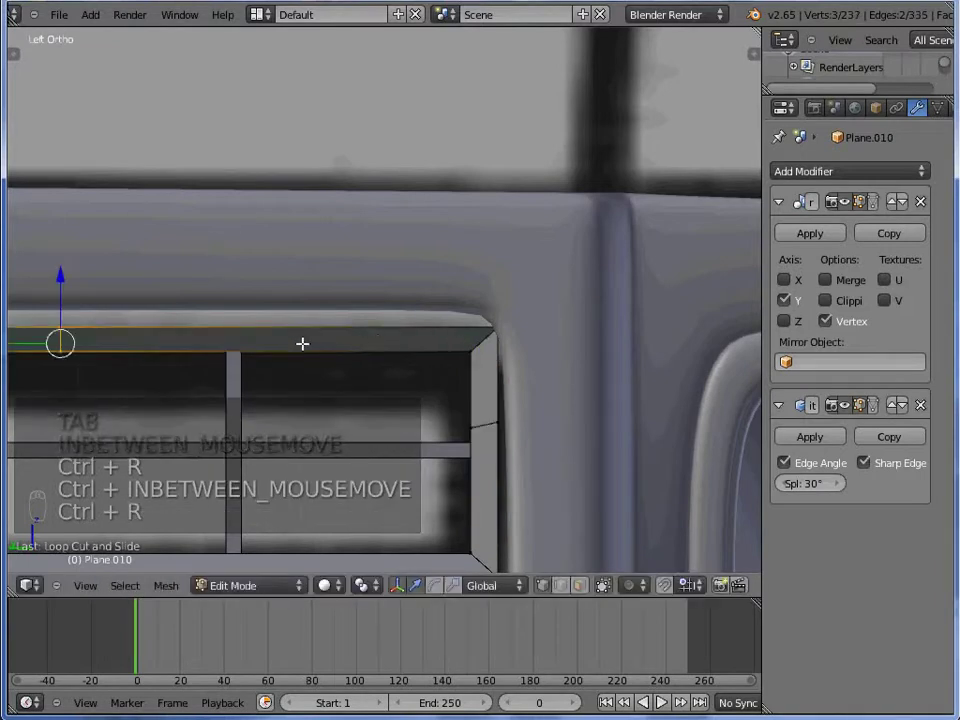
key("ctrl+z")
key("ctrl+r")
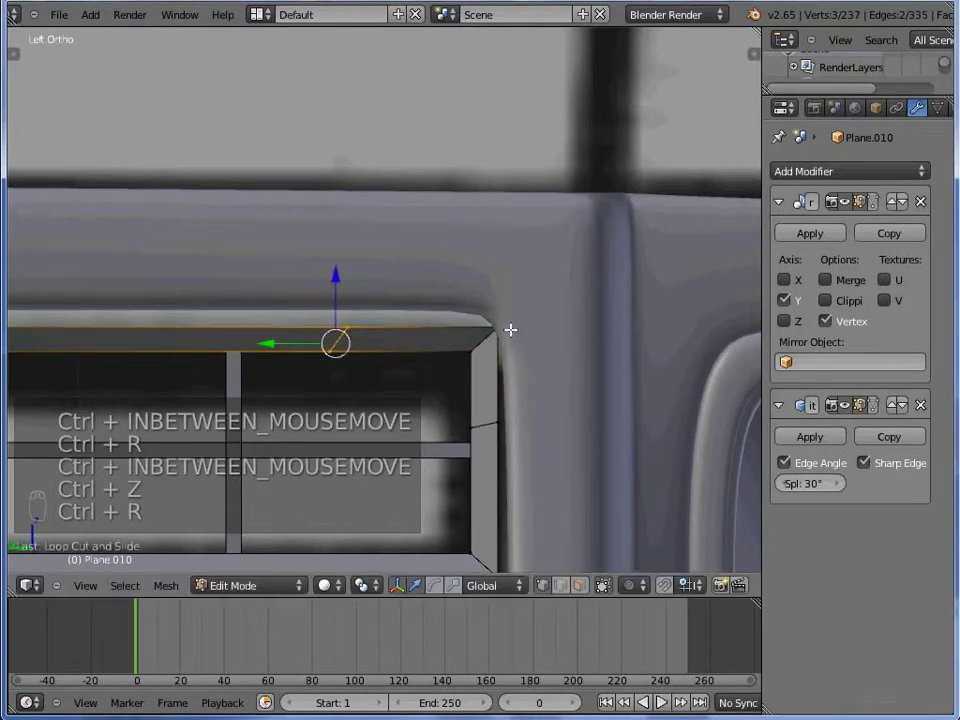
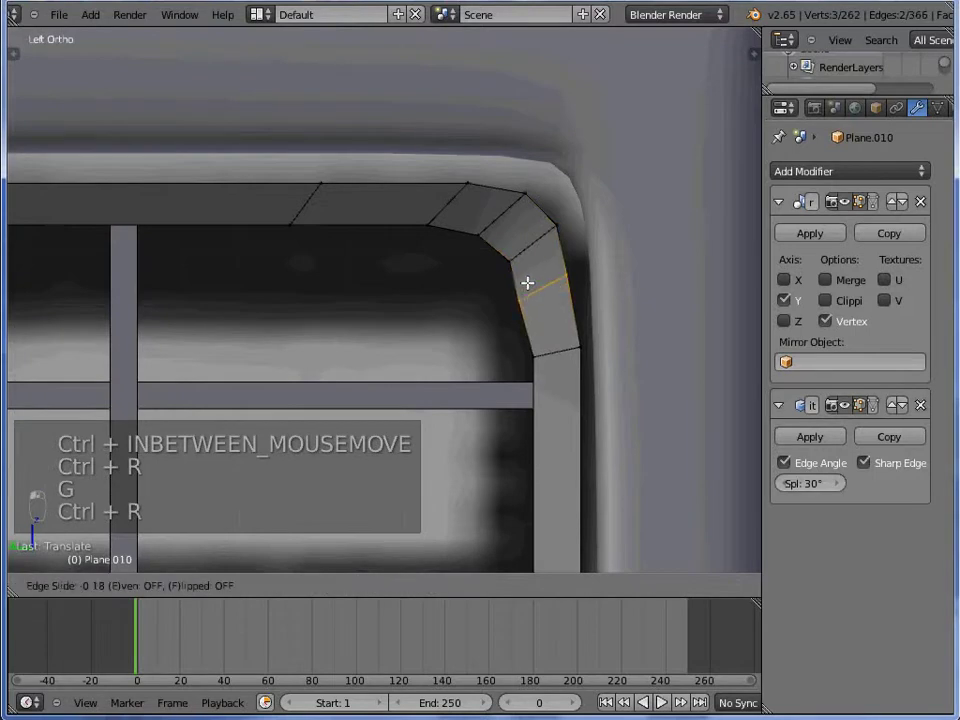
key("g")
key("Tab")
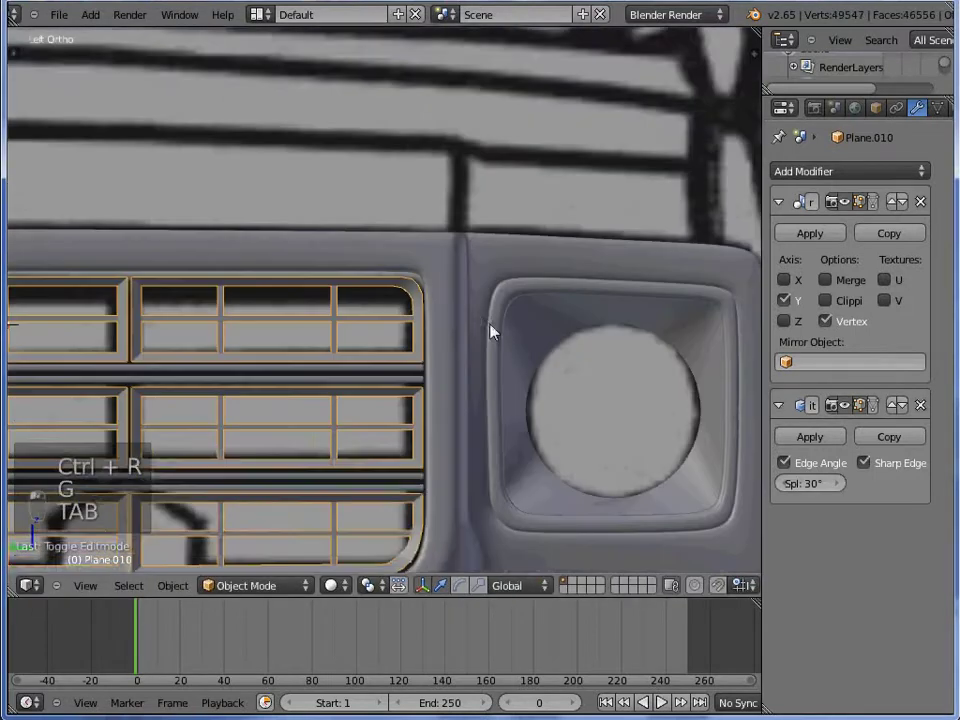
key("a")
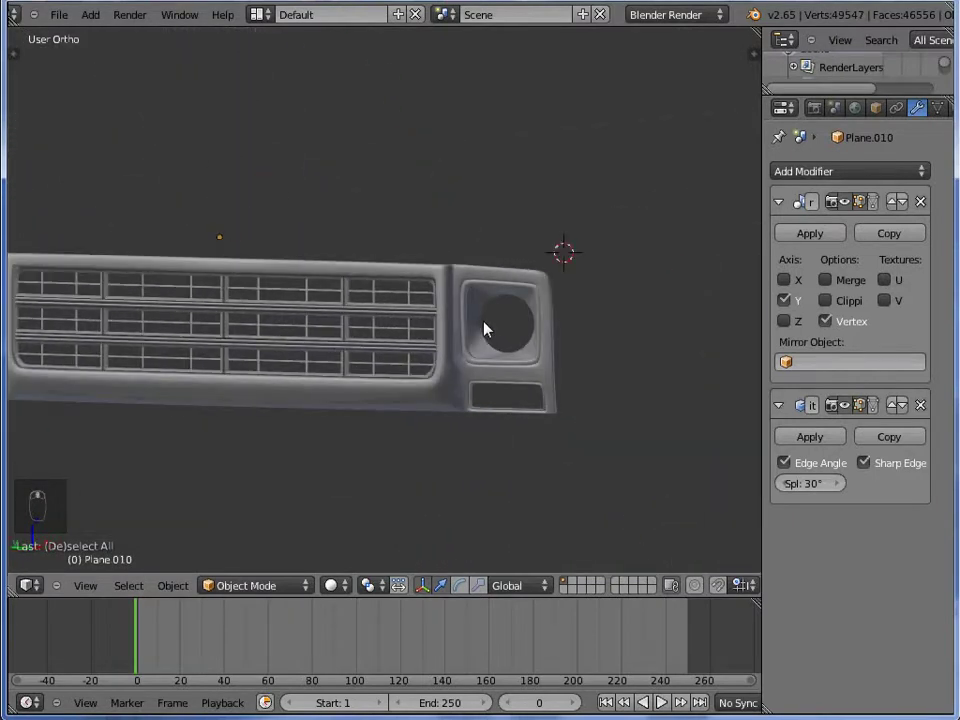
From side view, separate the headlight housing's opening ring into its own mesh with P
key("KP_1")
key("ctrl+KP_3")
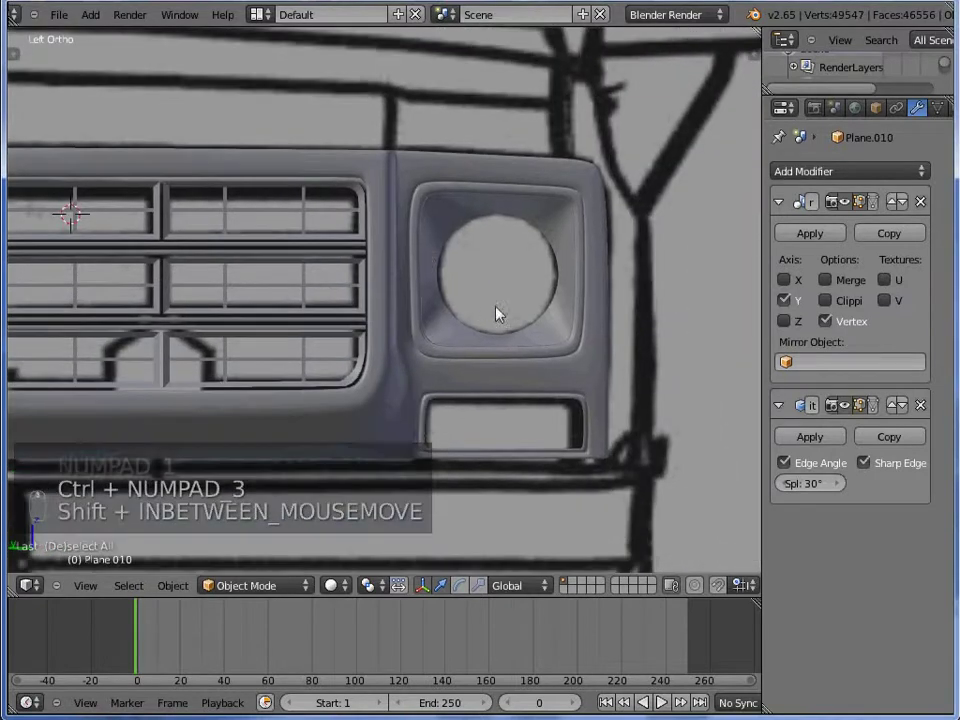
key("Tab")
key("z")
key("p")
key("Tab")
key("z")
Select the whole separated ring and extrude it to start the round headlight shape
key("Tab")
key("a")
key("a")
key("e")
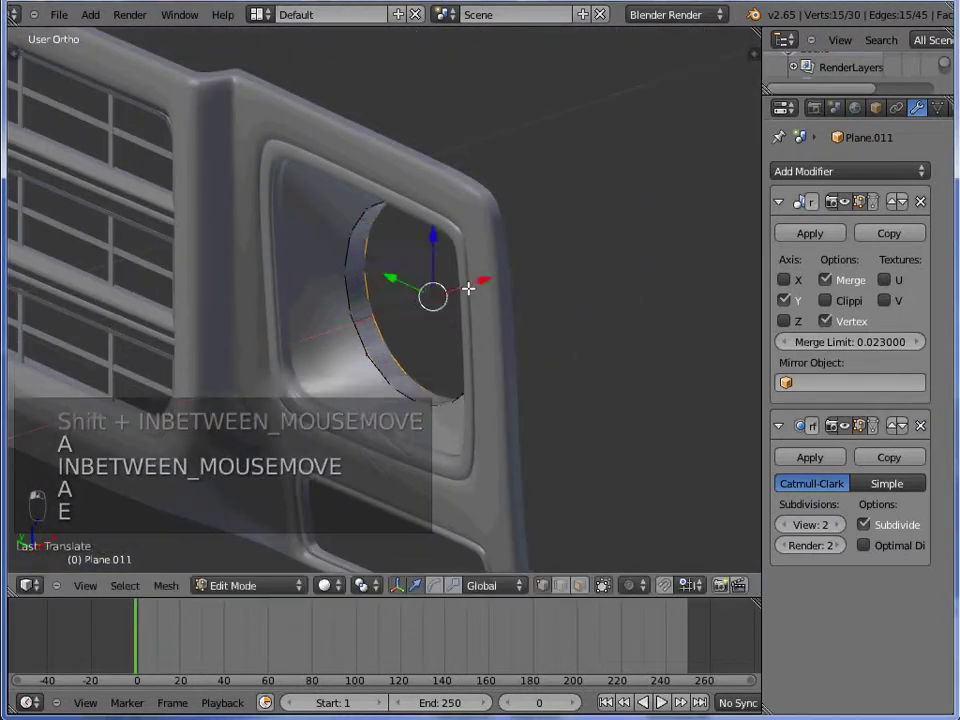
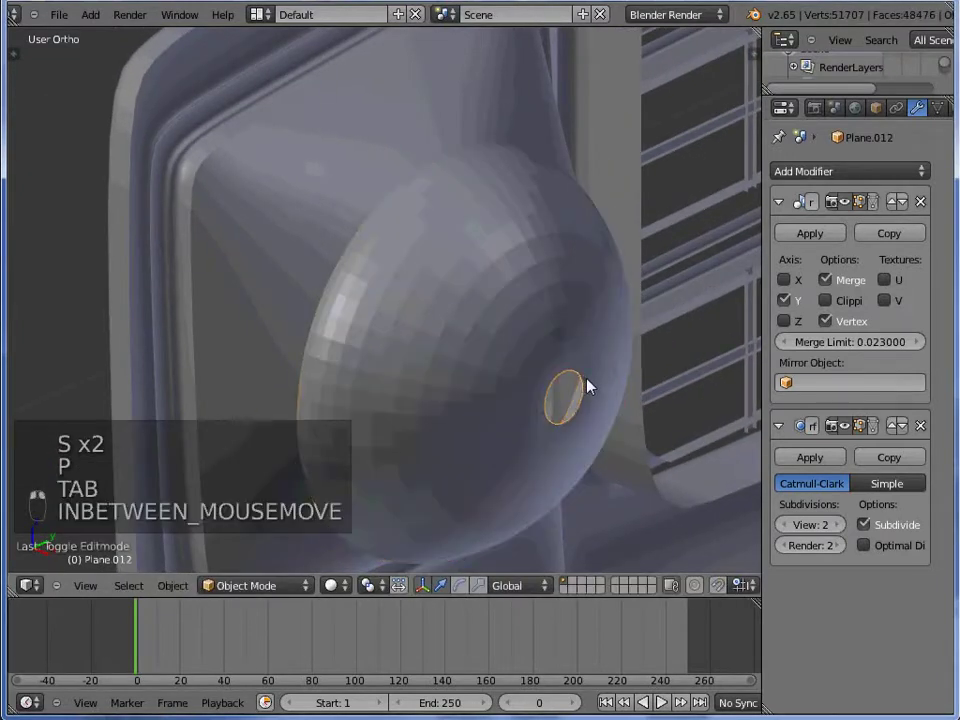
Extrude and scale the center ring outward in stages to form the headlight lens bulb
key("Tab")
key("z")
key("e")
key("z")
key("e")
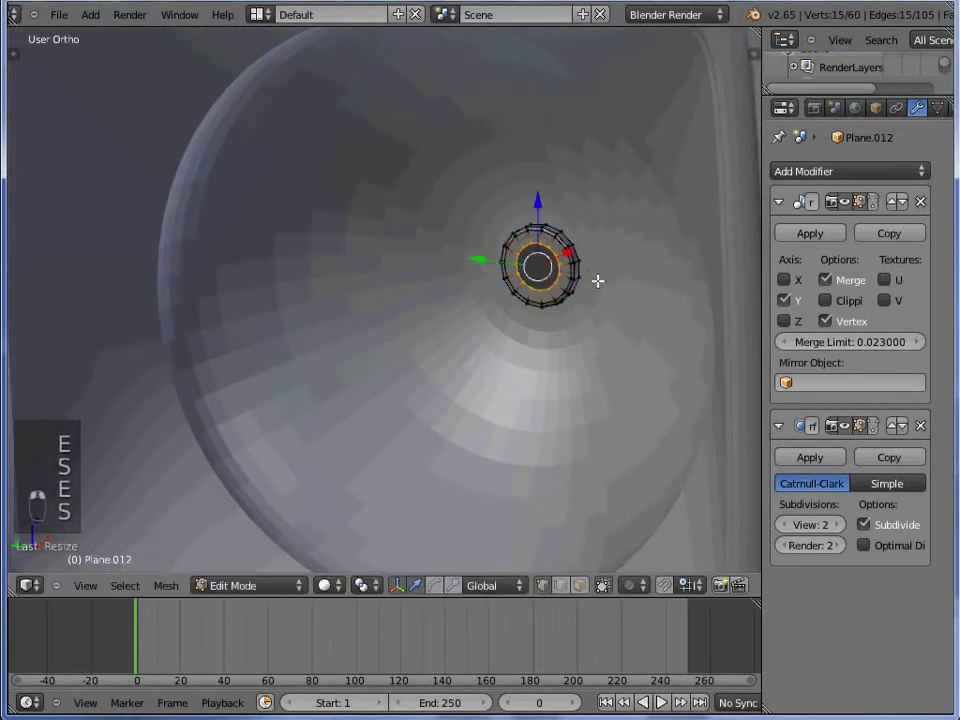
key("e")
key("s")
key("e")
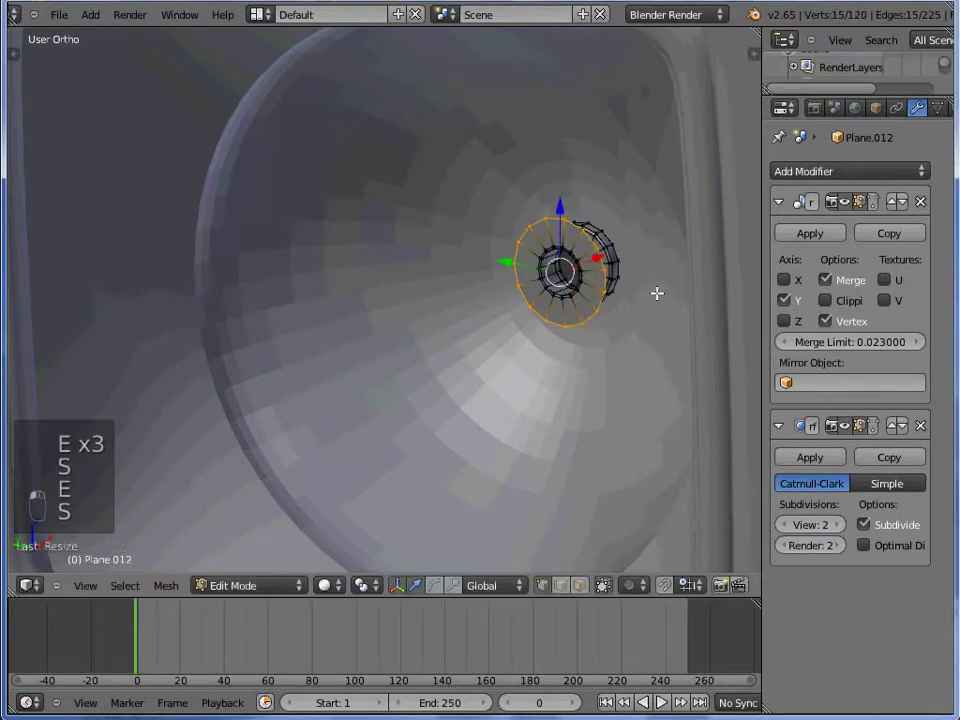
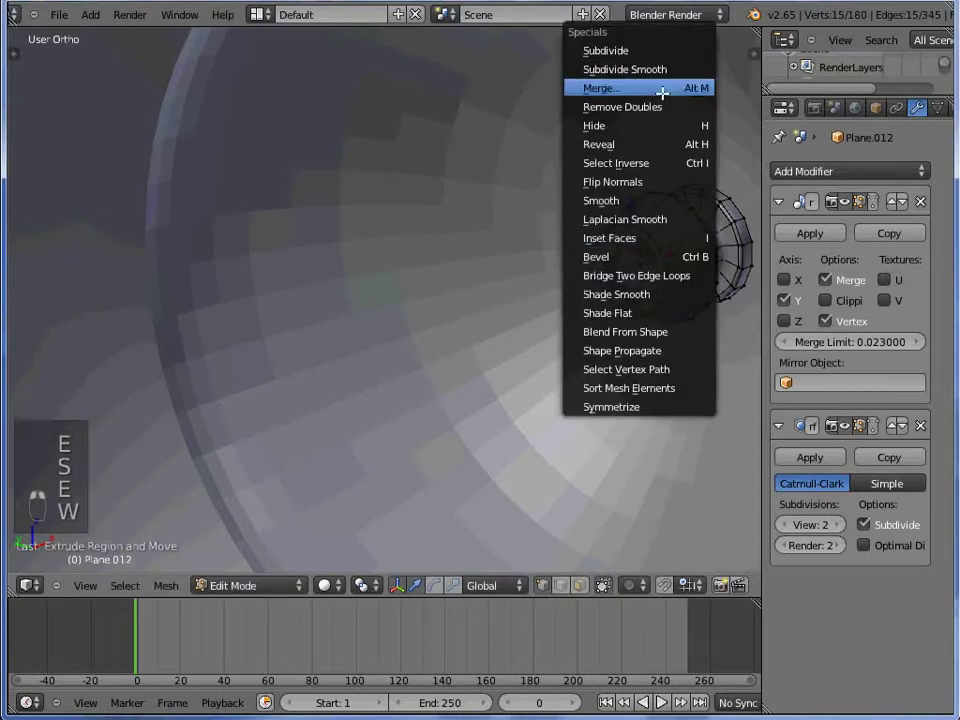
Merge the center vertices to a single point, recalculate normals and return to object mode
key("Tab")
key("Tab")
key("a")
key("a")
key("w")
key("ctrl+n")
Recalculate normals on the headlight mesh and select the housing geometry to work from
key("Tab")
key("a")
key("w")
key("ctrl+n")
key("Tab")
key("a")
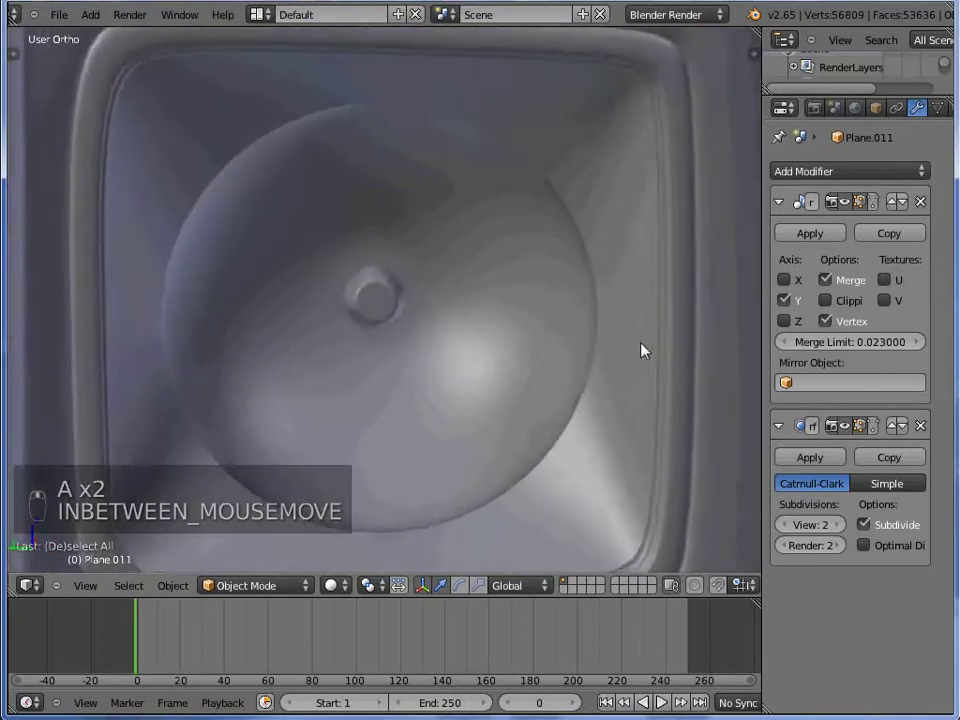
Separate vertices from the housing with P and move them onto the headlight's circular edge
key("g")
key("Tab")
key("z")
key("p")
key("Tab")
key("z")
key("g")
key("z")
key("z")
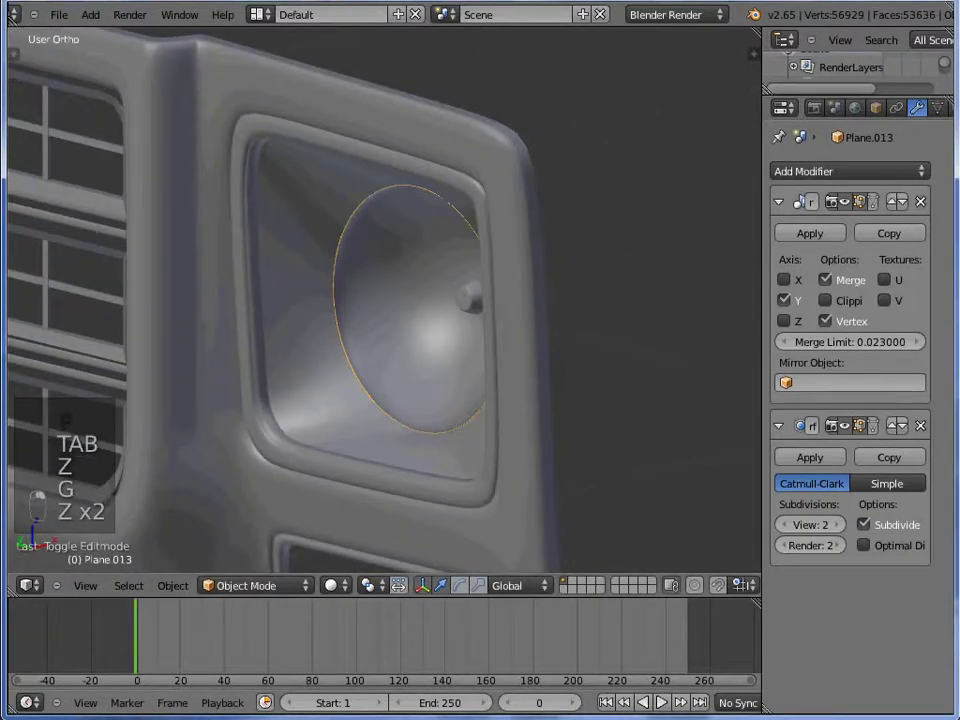
Extrude and scale the separated vertices to trace a ring strip around the headlight
key("Tab")
key("a")
key("a")
key("e")
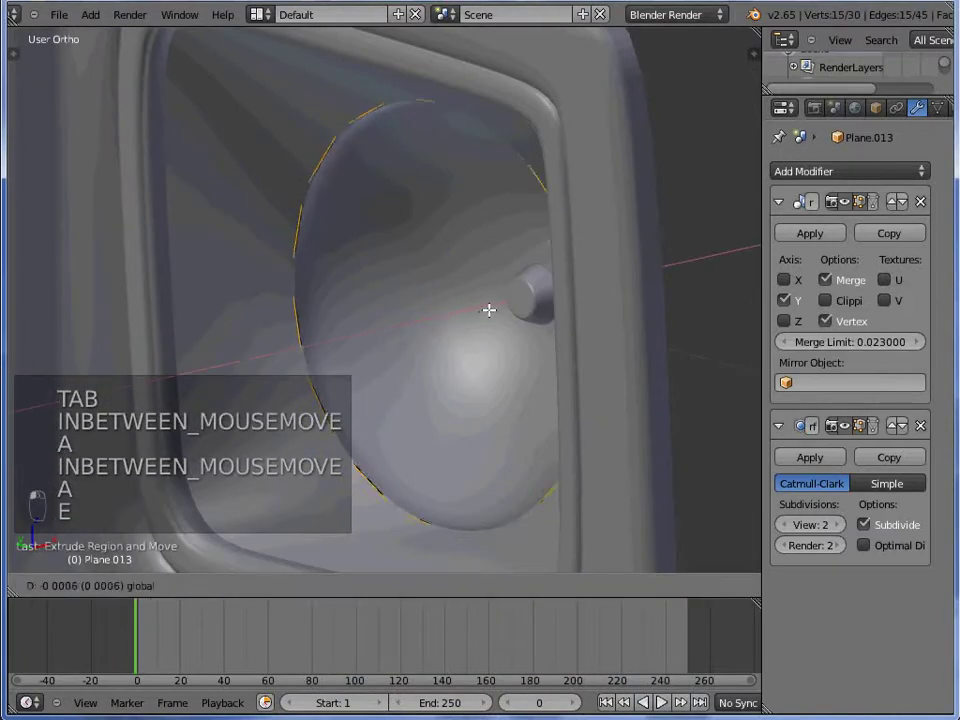
left_click(559, 283)
key("e")
key("s")
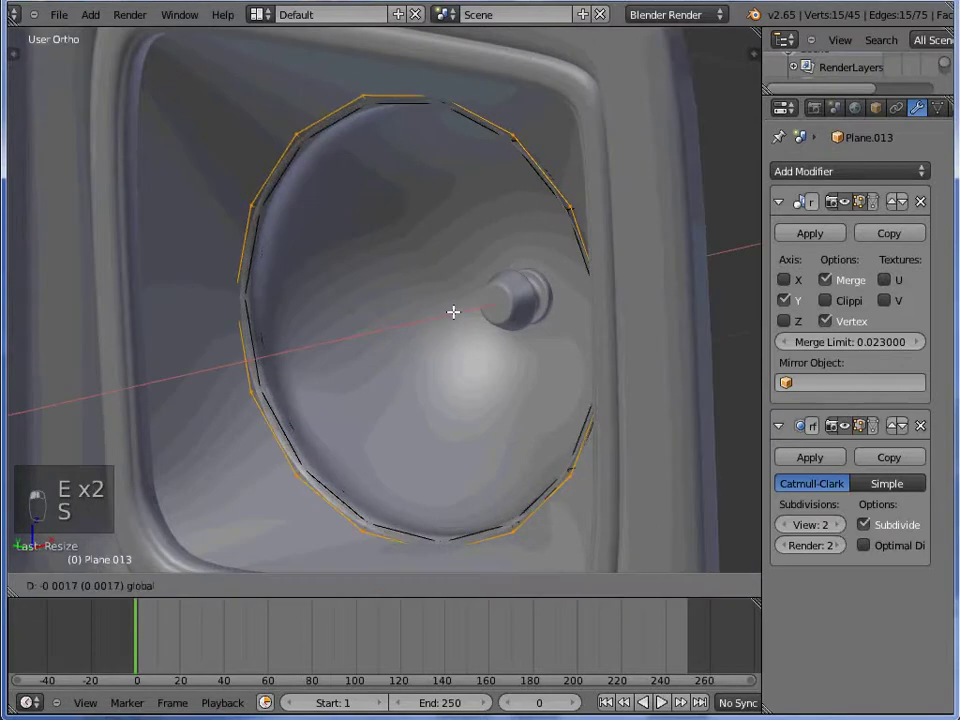
key("e")
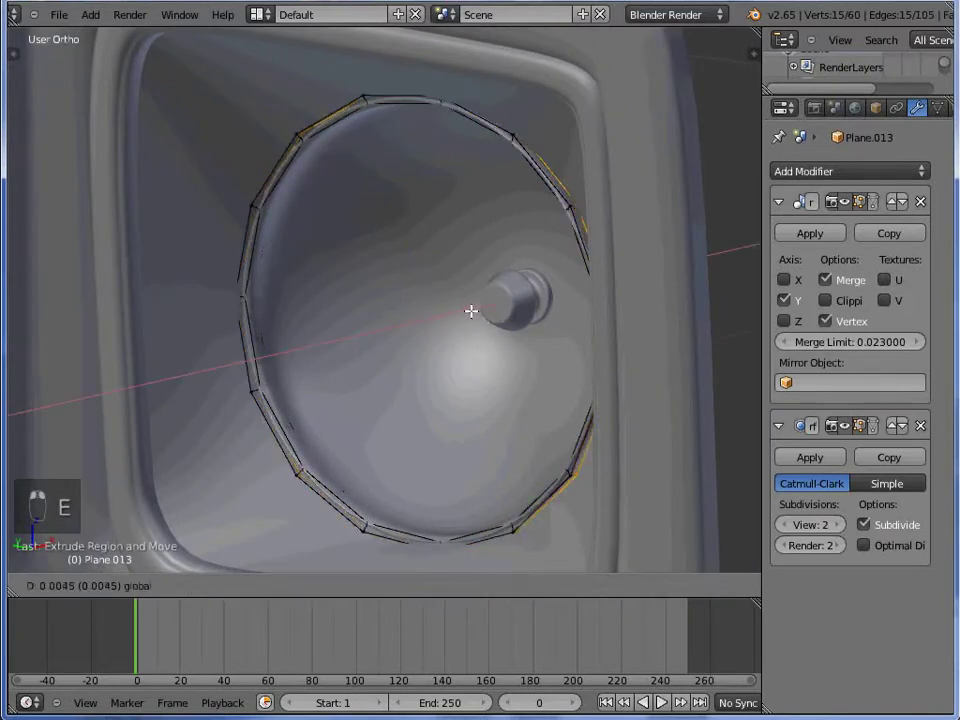
Select the whole ring strip and recalculate its normals
key("Tab")
key("a")
key("Tab")
key("a")
key("a")
key("w")
key("ctrl+n")
Separate a further piece with P and move it into place along the ring
key("Tab")
key("Tab")
key("z")
key("p")
key("Tab")
key("z")
key("g")
key("z")
key("Tab")
key("Tab")
Extrude and scale the traced edges into rim faces, checking the result in object mode
key("z")
key("e")
key("s")
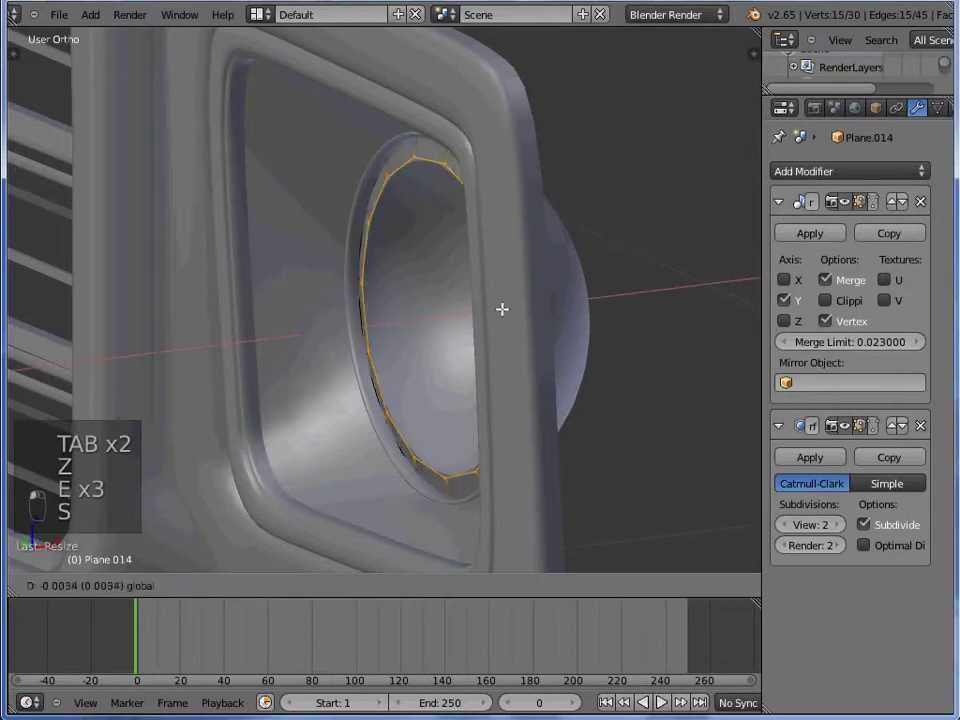
key("Tab")
key("Tab")
key("e")
key("s")
key("Tab")
key("Tab")
key("s")
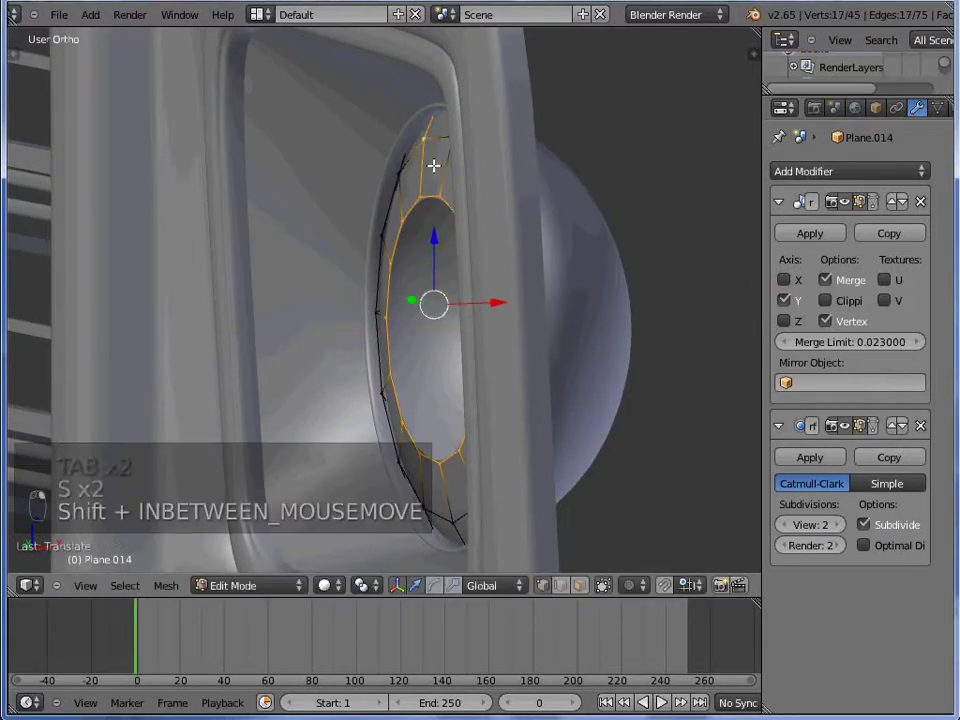
Undo the last scaling, then re-extrude and scale the rim to wrap the headlight dome
key("ctrl+z")
key("z")
key("ctrl+z")
key("z")
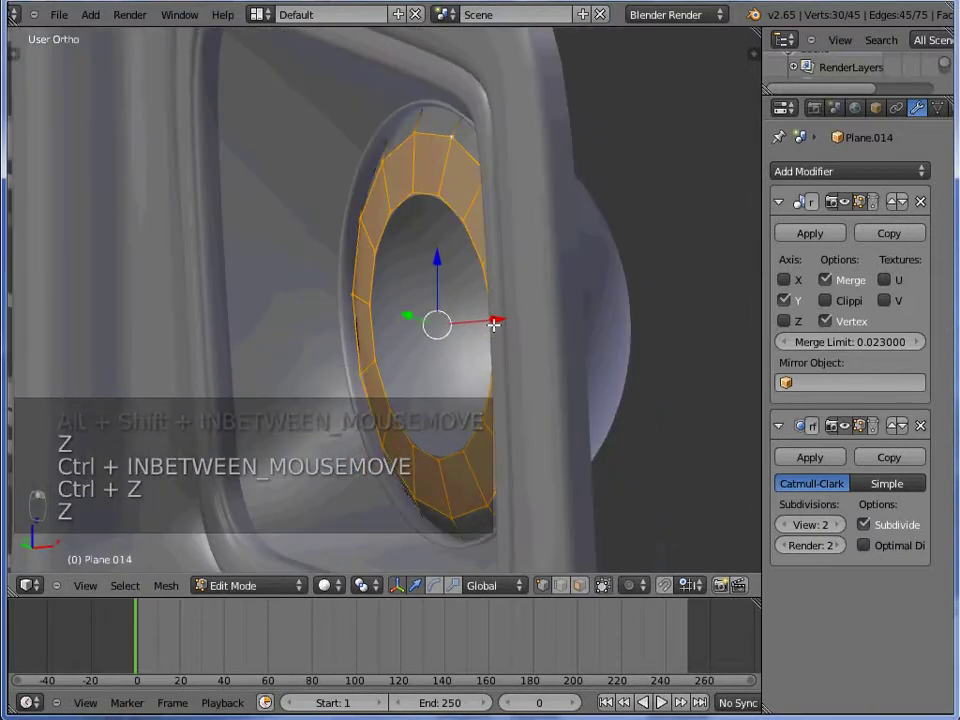
key("Tab")
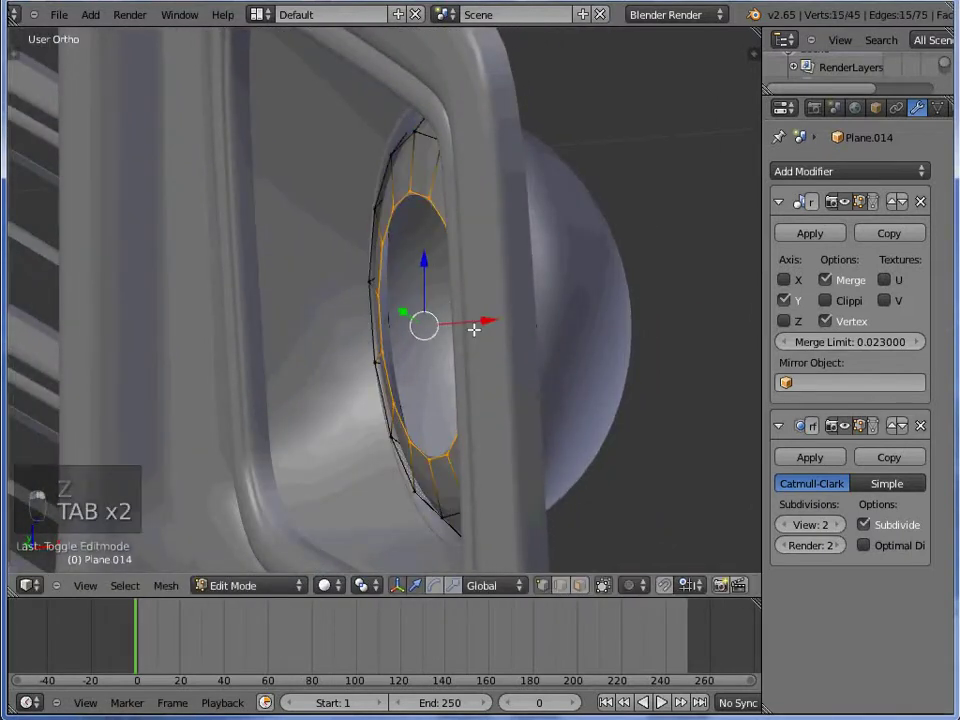
key("e")
key("s")
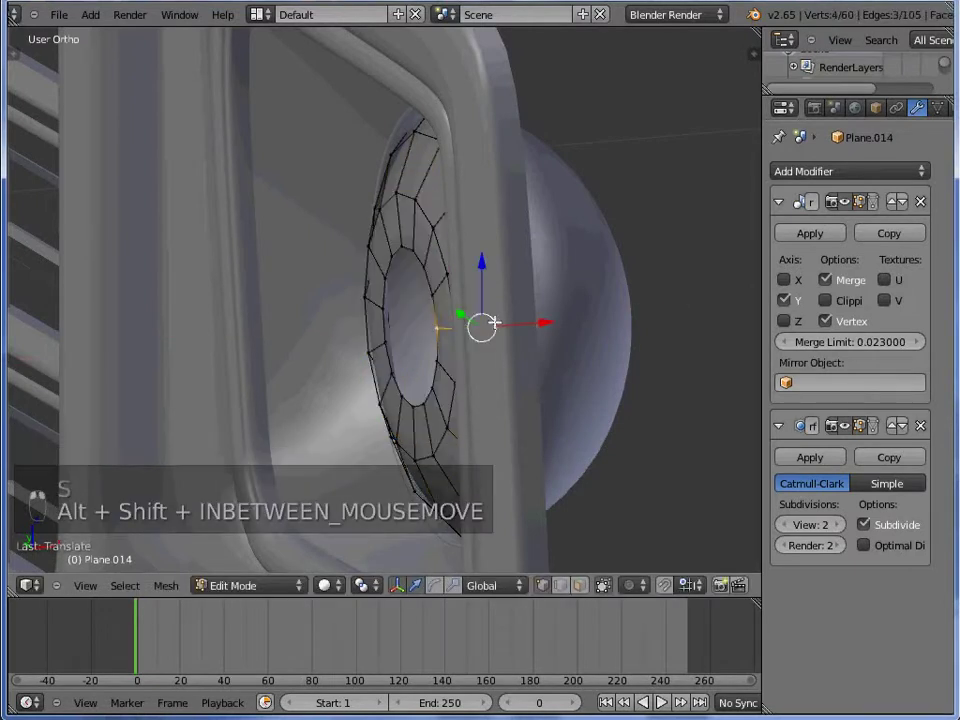
key("s")
Fill the rim's open face with F, recalculate normals and view the smooth dome in object mode
key("Tab")
key("f")
key("Tab")
key("a")
key("w")
key("ctrl+n")
key("Tab")
In the Material settings enable Z Transparency and drag Alpha to 0.442 for the headlight
key("a")
left_click_drag(214, 314, 205, 325)
left_click_drag(466, 317, 916, 117)
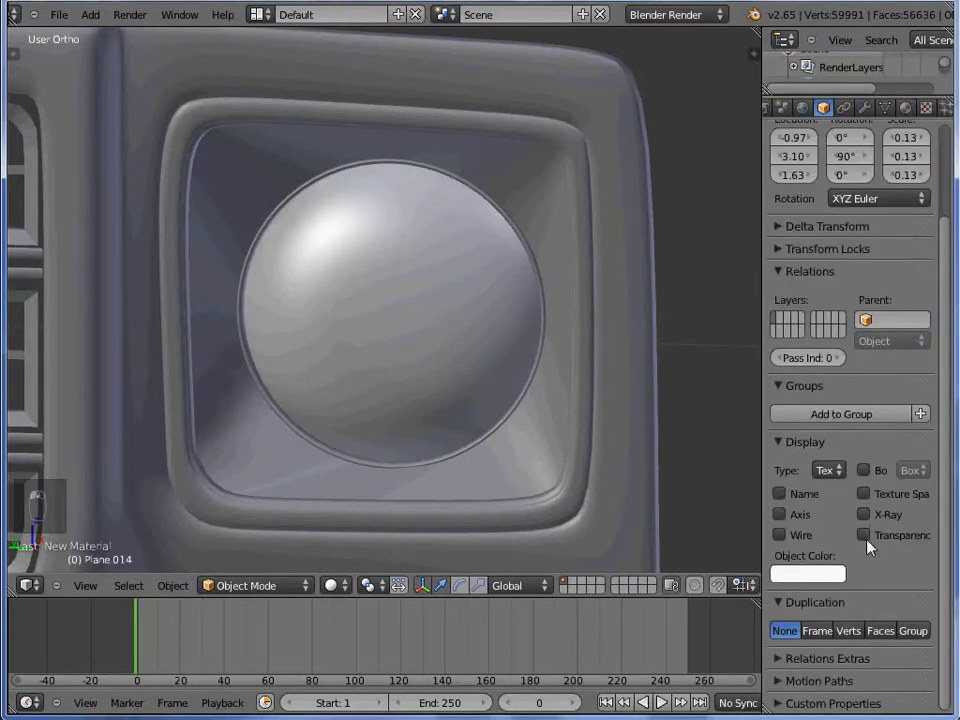
left_click_drag(872, 536, 825, 550)
left_click_drag(825, 550, 558, 447)
left_click_drag(558, 447, 440, 356)
left_click_drag(439, 353, 457, 398)
In side view, select the body geometry around the small opening below the headlight
key("g")
right_click(386, 460)
left_click_drag(407, 420, 492, 422)
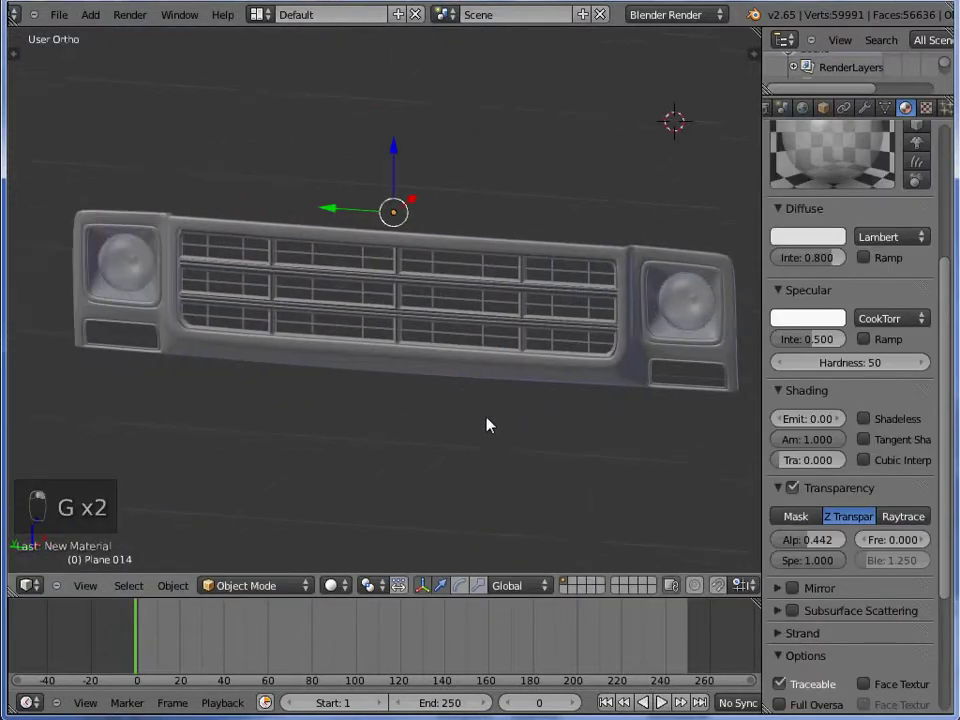
key("ctrl+KP_3")
middle_click(456, 404)
middle_click(458, 407)
middle_click(452, 407)
Separate the lower opening's outline into its own mesh with P, ready to extrude
key("Tab")
key("z")
key("z")
key("z")
key("z")
key("p")
key("Tab")
key("z")
key("Tab")
Add a UV sphere and scale it down in front view into a small knob shape
key("a")
key("e")
key("z")
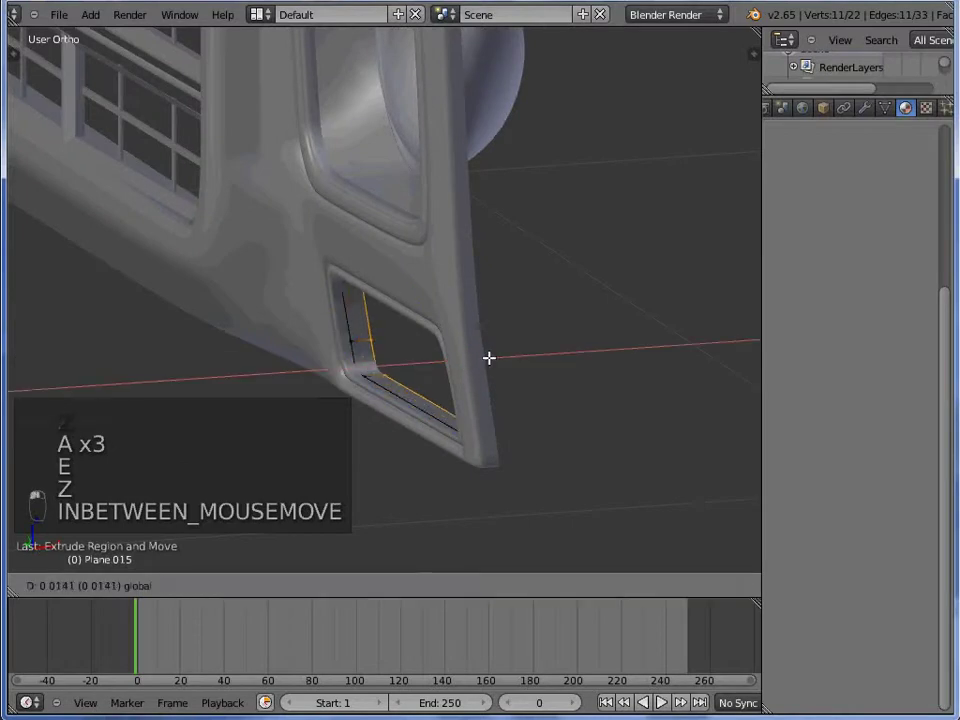
key("z")
key("e")
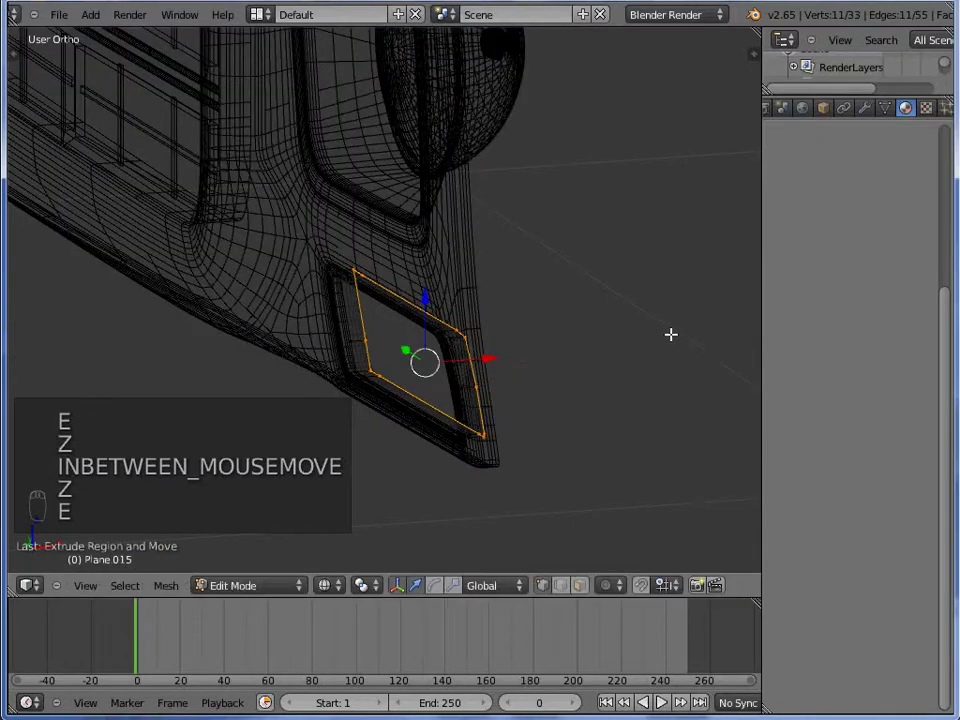
key("KP_1")
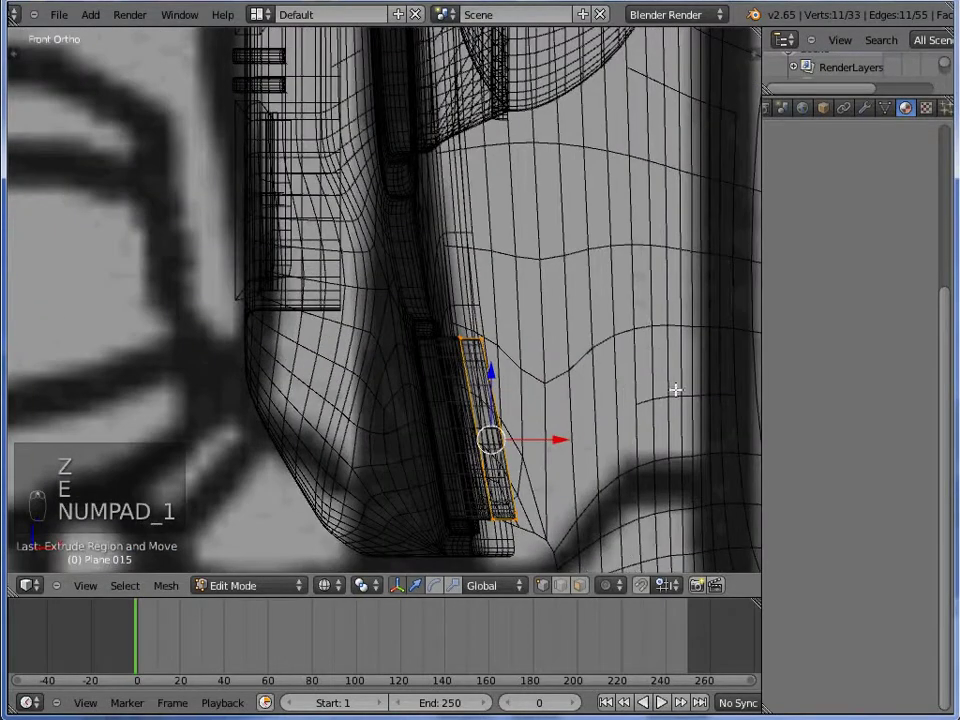
key("s")
key("s")
key("s")
key("g")
key("s")
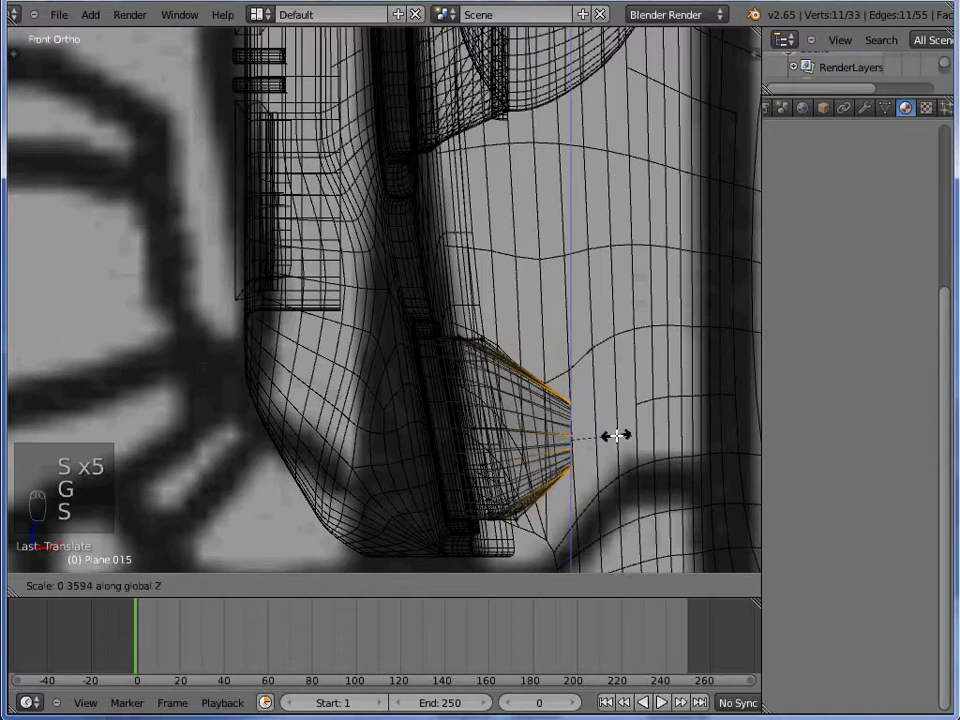
key("z")
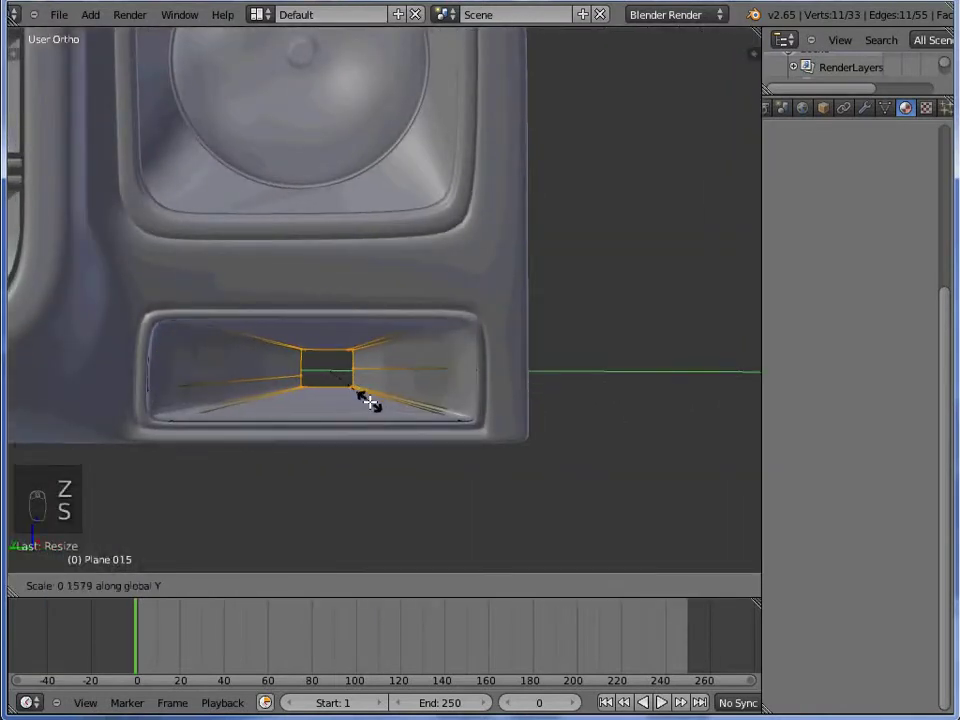
Refine the knob in edit mode, scaling and extruding it into a rounded bolt-like form, checking in wireframe
key("Tab")
key("Tab")
key("z")
key("z")
key("KP_1")
key("z")
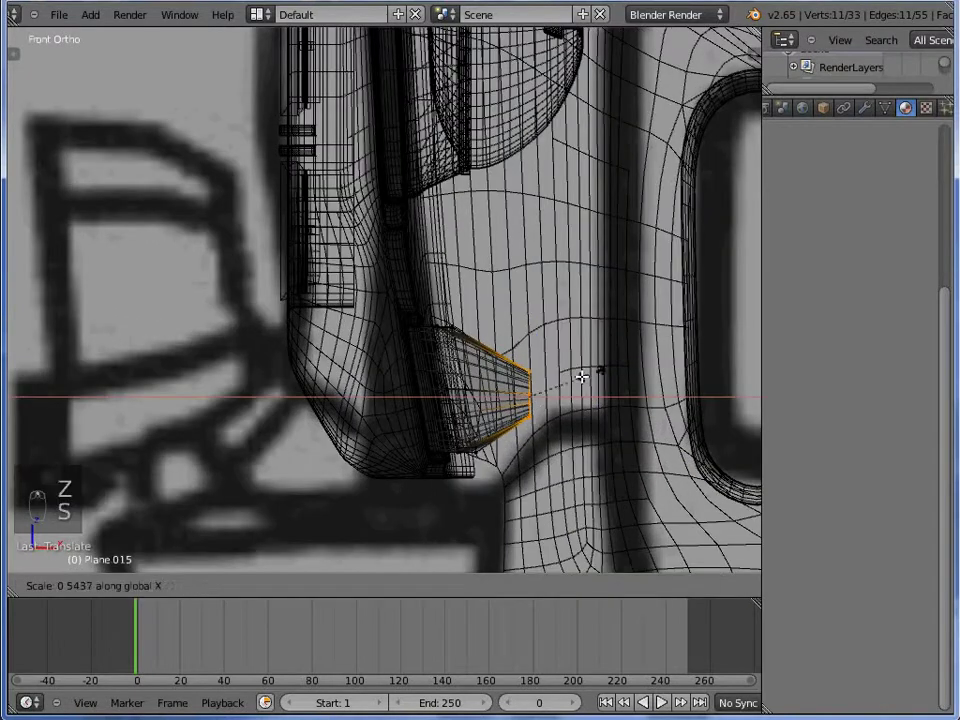
key("z")
key("Tab")
key("Tab")
key("z")
key("s")
key("z")
key("Tab")
key("Tab")
key("s")
key("f")
key("Tab")
key("ctrl+z")
key("z")
key("s")
key("e")
key("Tab")
key("z")
key("z")
key("z")
key("z")
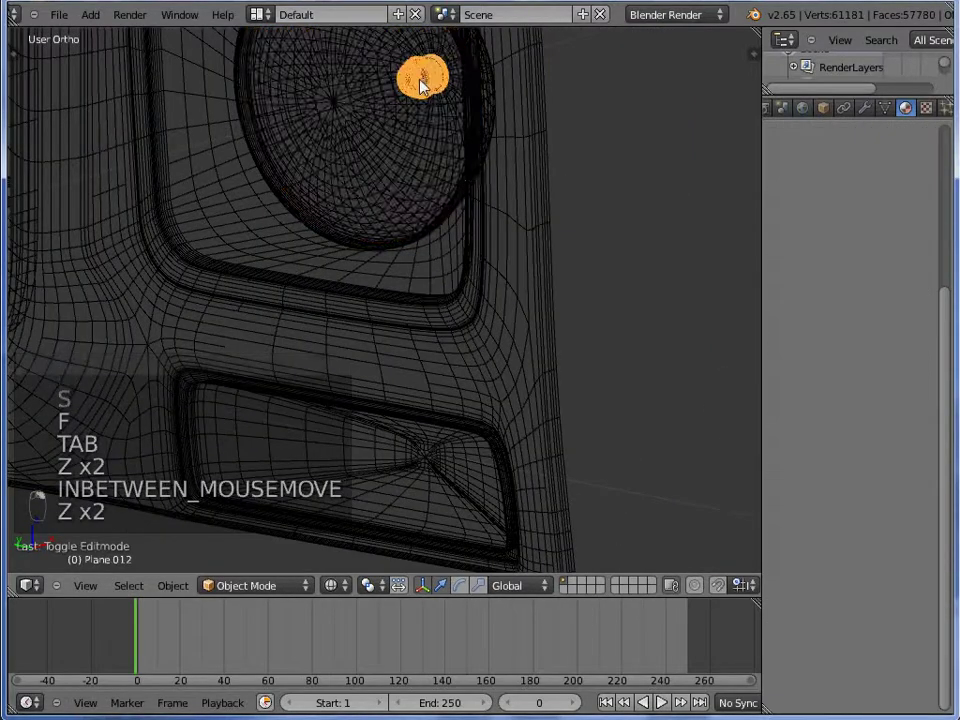
Duplicate the knob and move and scale it into the inner corner of the lower opening in front and side views
key("shift+d")
key("KP_1")
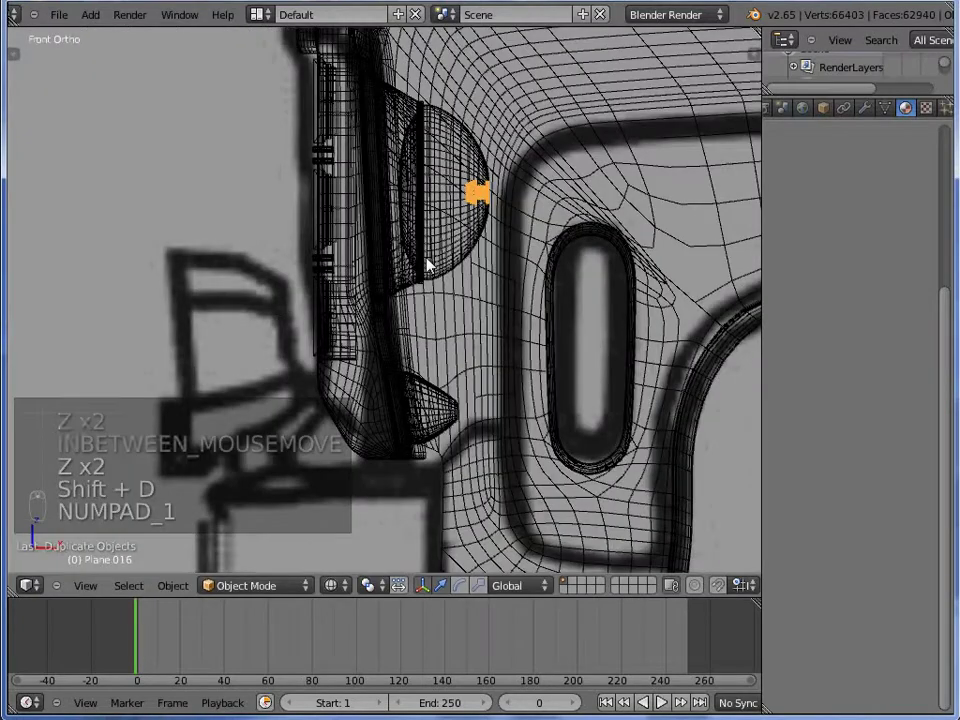
key("ctrl+KP_3")
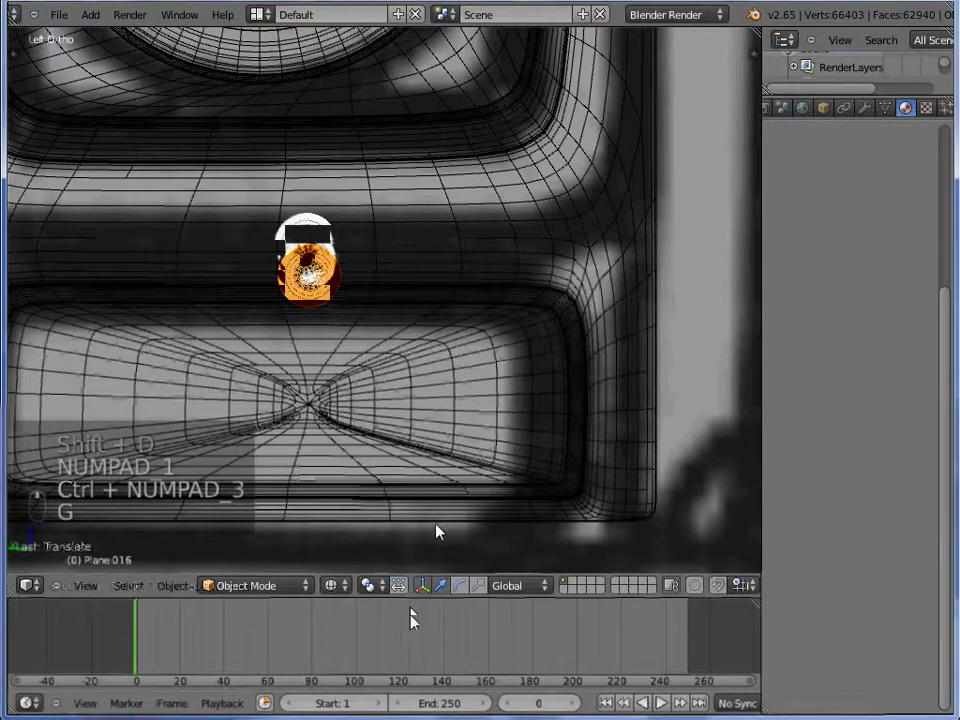
key("g")
key("Tab")
key("a")
key("s")
key("g")
key("s")
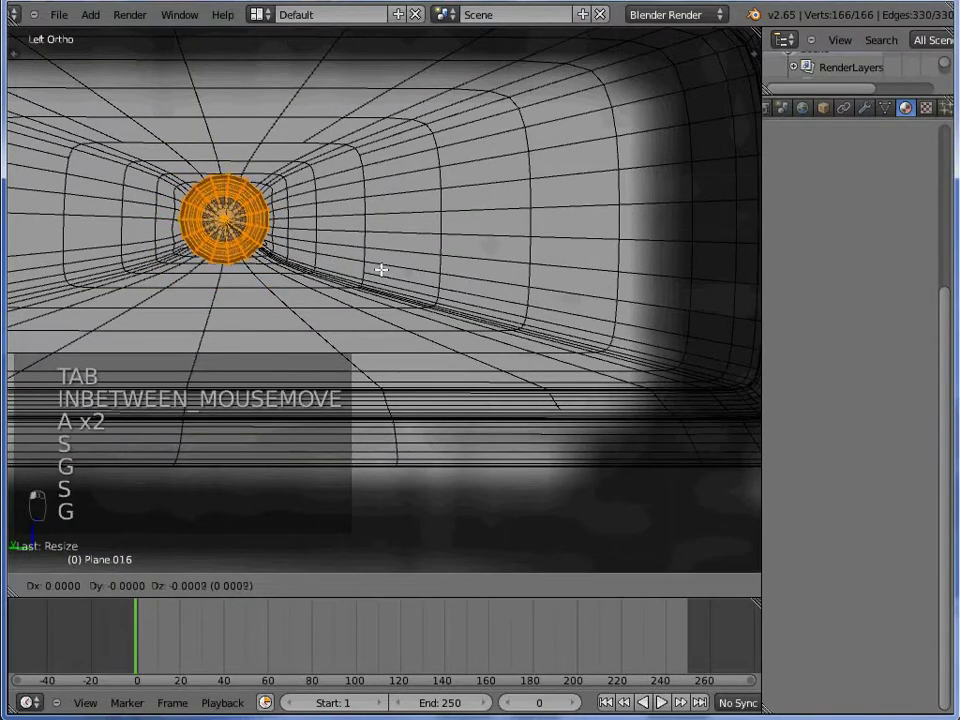
key("Tab")
key("z")
key("z")
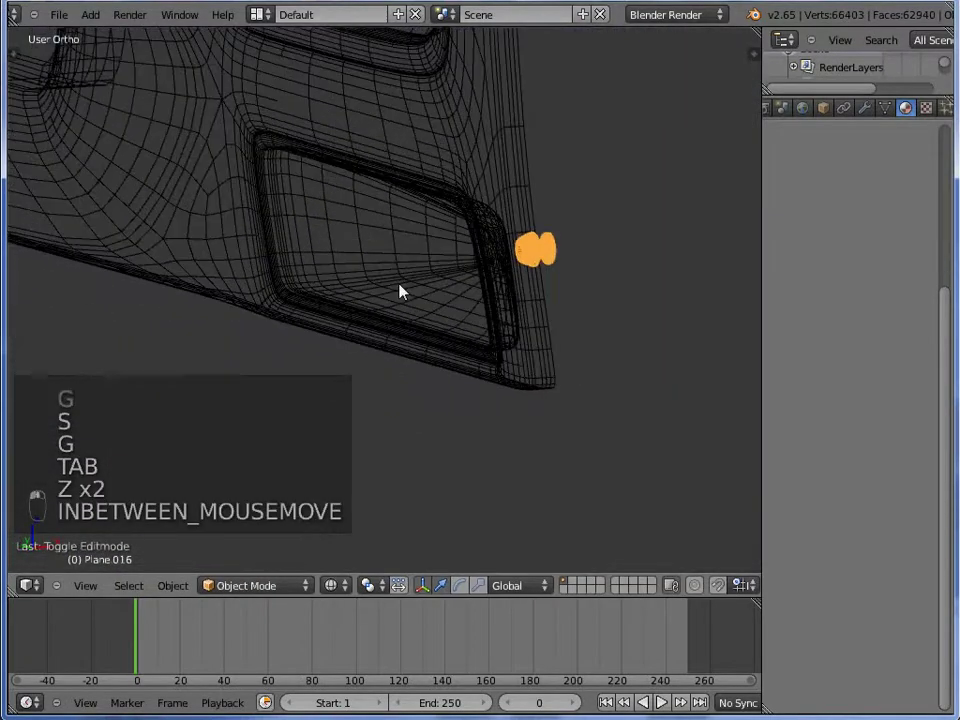
key("Tab")
key("z")
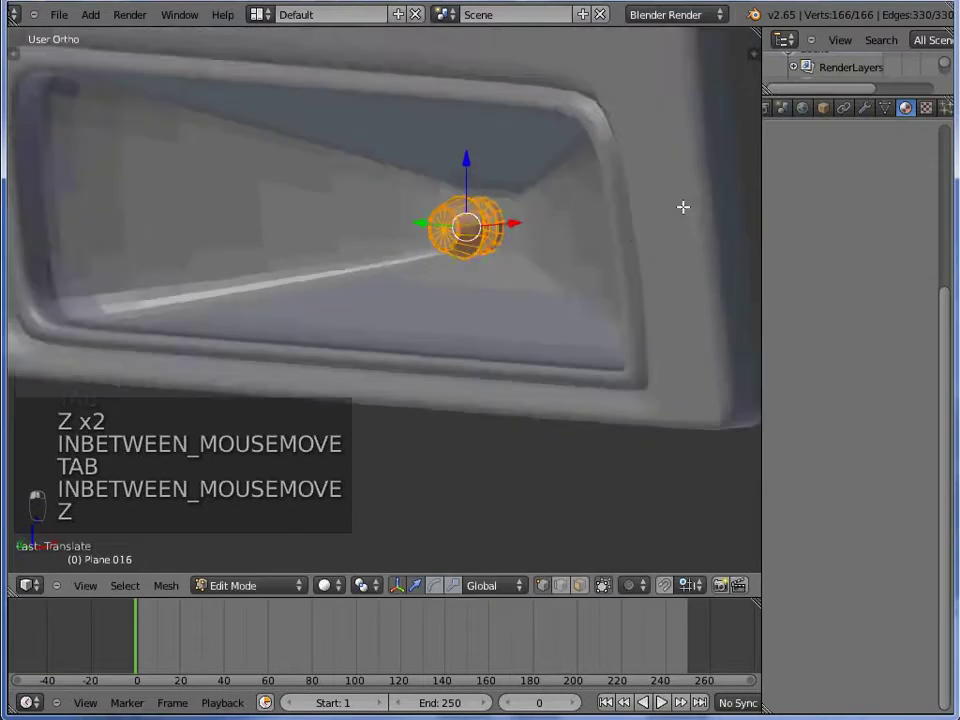
Select all the knob's geometry, recalculate its normals and return to object mode
key("Tab")
key("a")
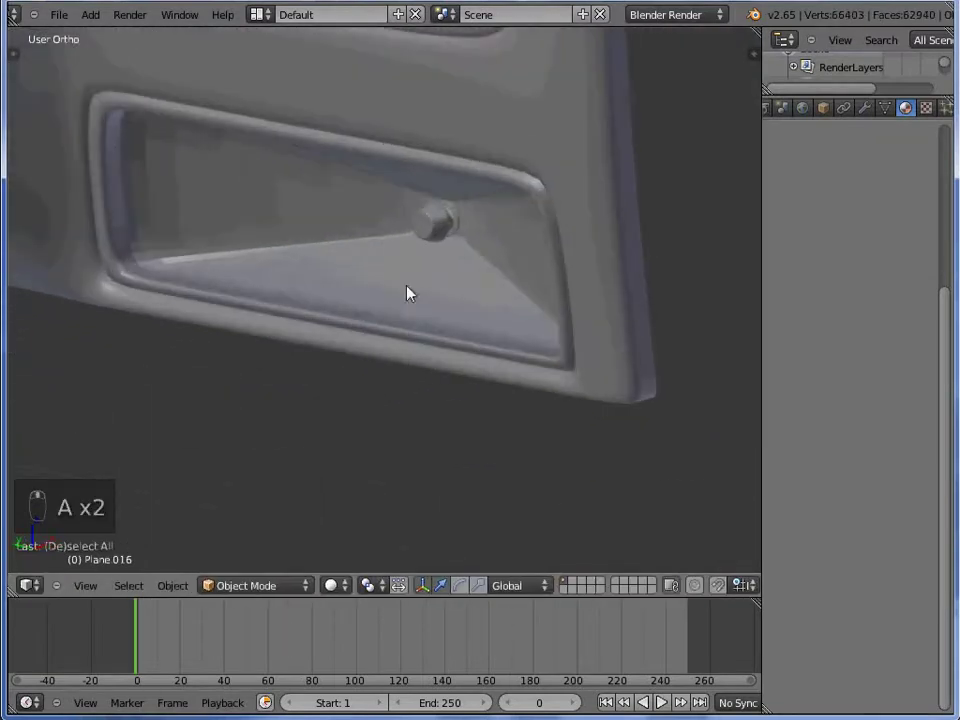
key("Tab")
key("a")
key("w")
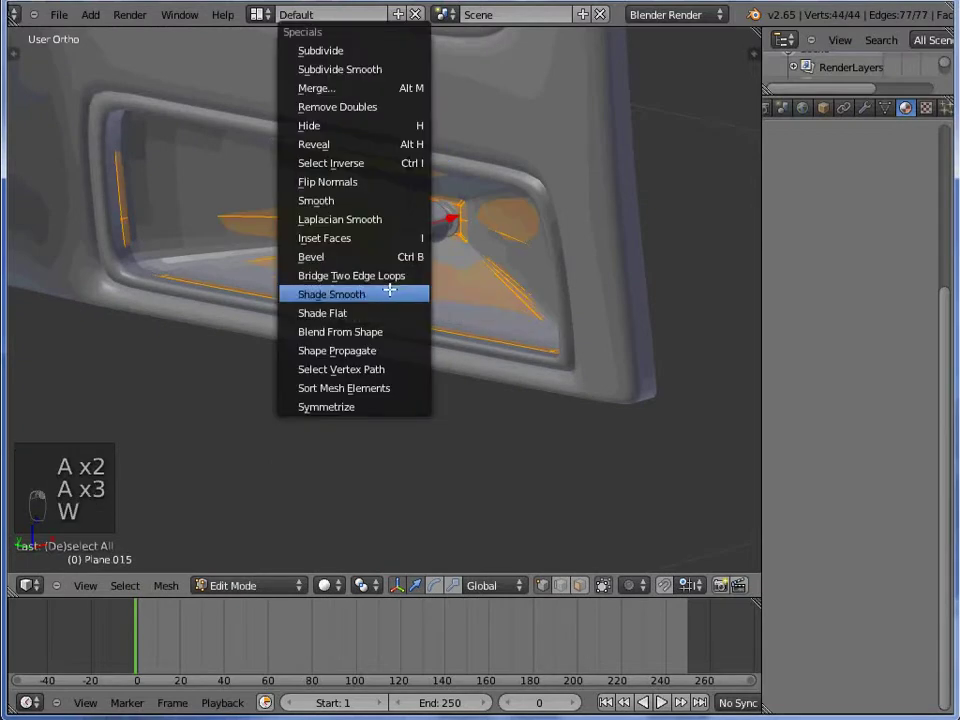
key("ctrl+n")
key("Tab")
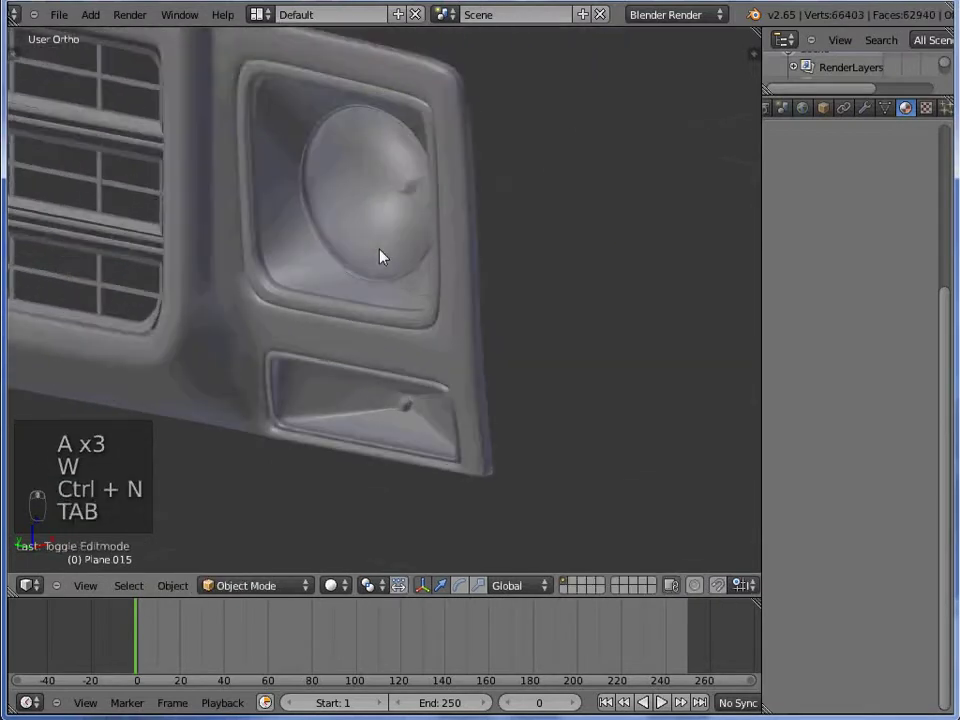
Separate the selected corner geometry of the grille frame into its own part and nudge its position
key("a")
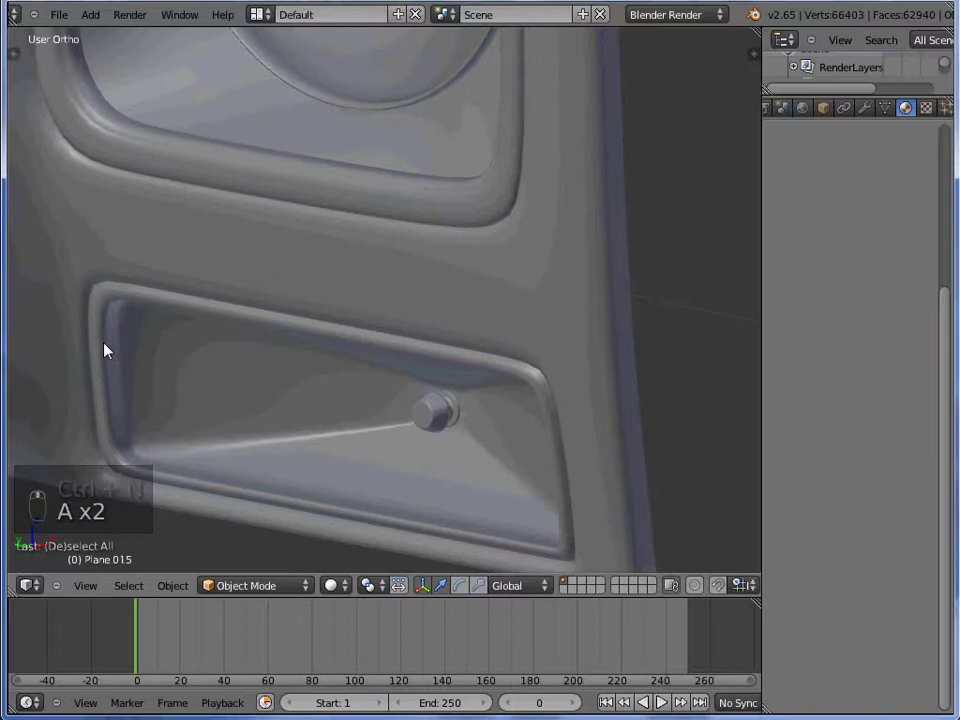
key("Tab")
key("z")
key("z")
key("p")
key("Tab")
key("g")
key("Tab")
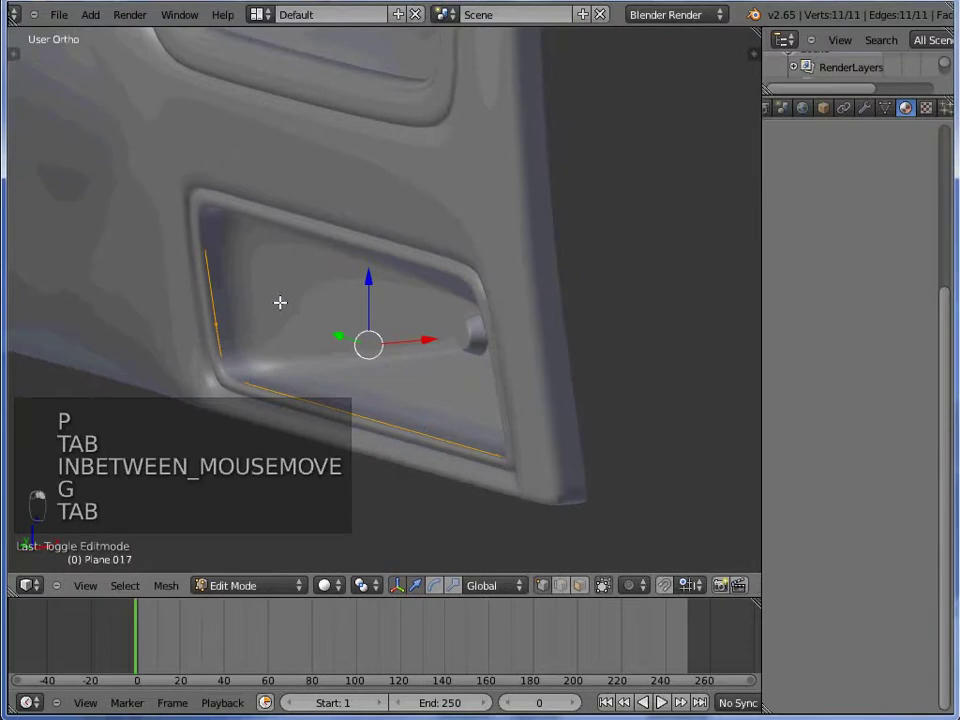
Extrude and scale the frame corner geometry to close it up, checking in wireframe
key("e")
key("s")
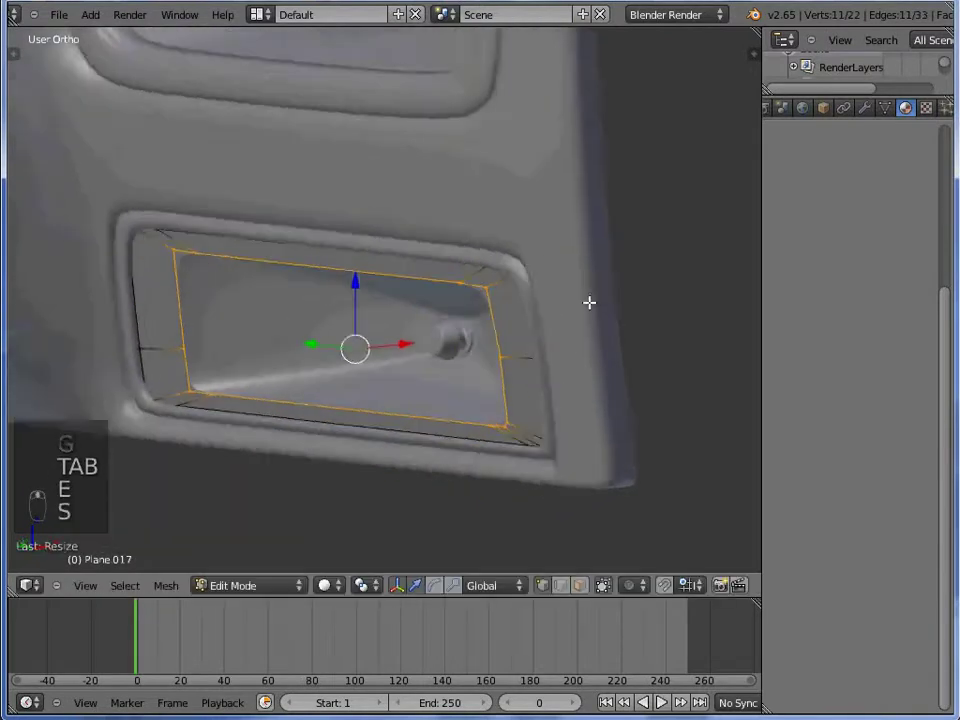
key("s")
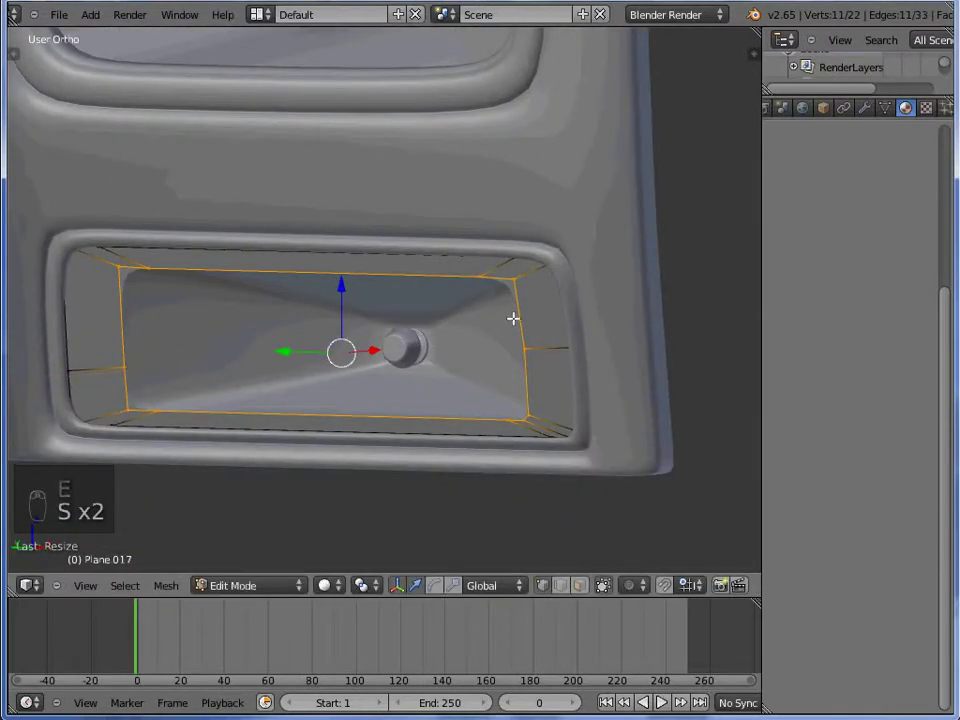
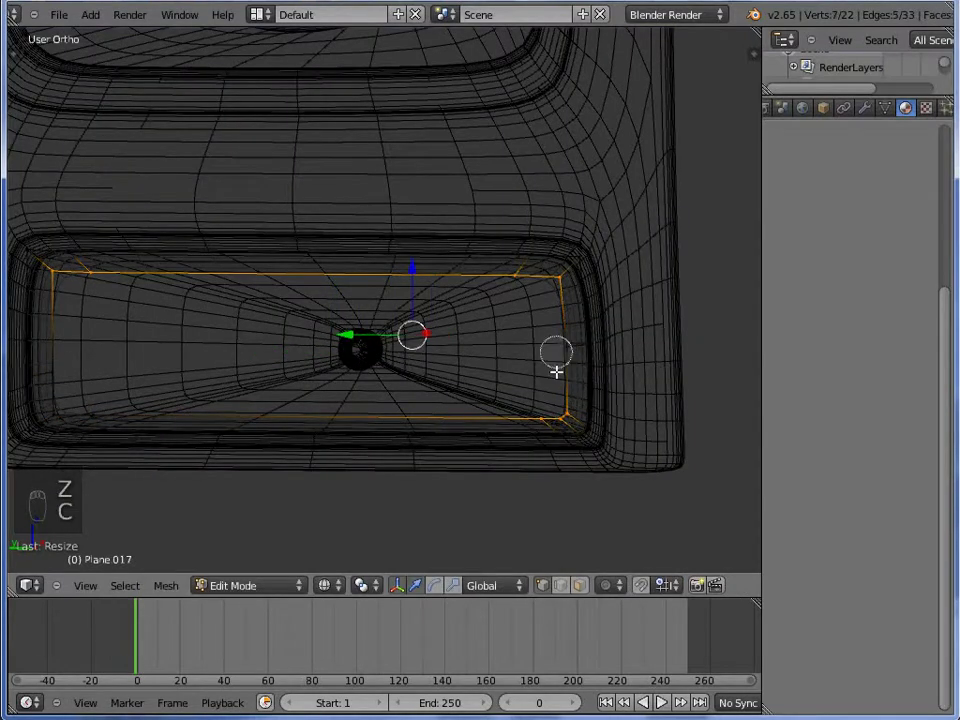
key("z")
key("e")
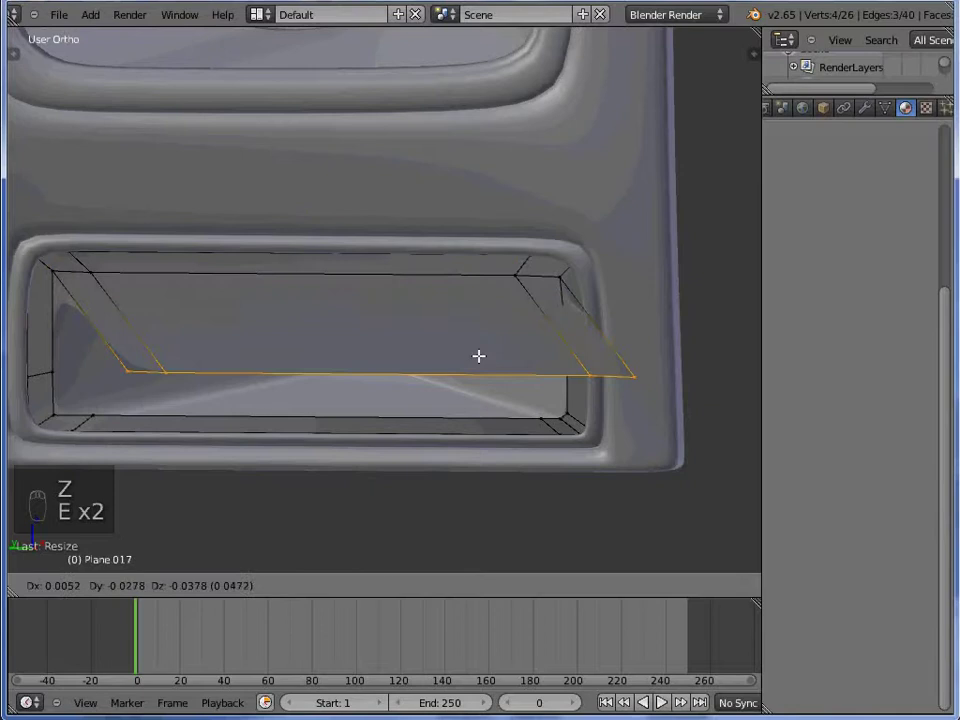
key("s")
key("z")
key("z")
Remove the doubled vertices at the frame corner and add a loop cut so the smoothed frame is clean
key("w")
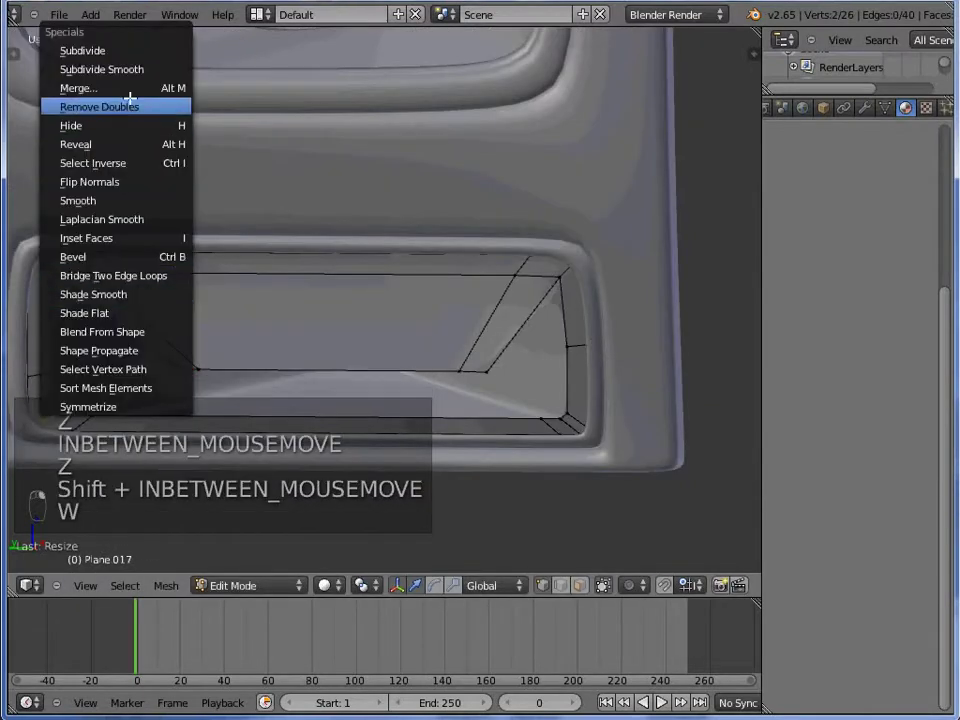
key("z")
key("w")
key("z")
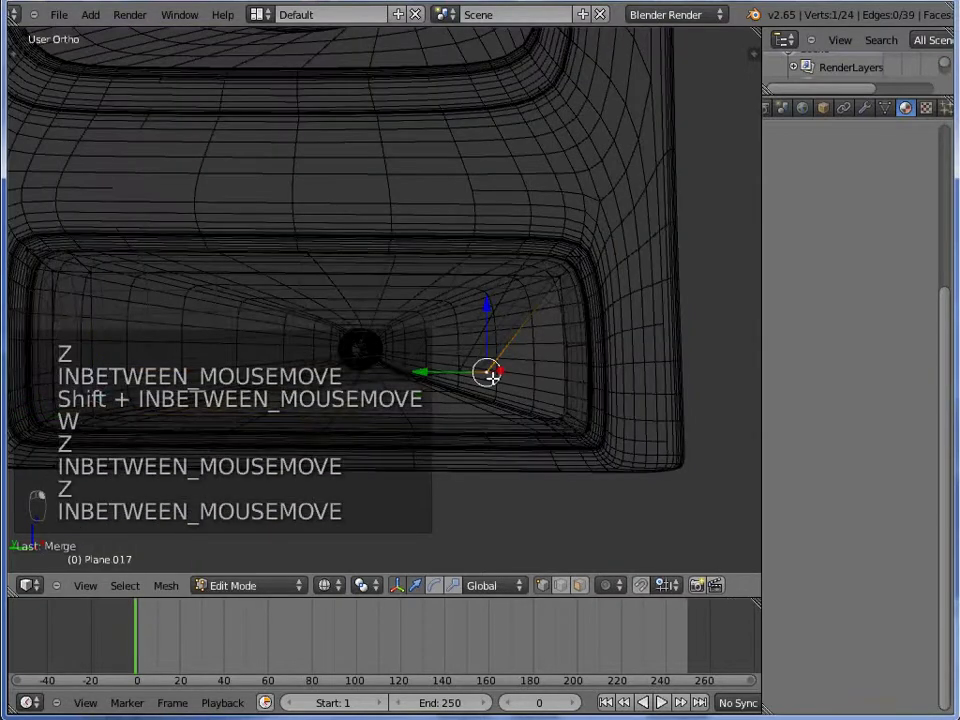
key("z")
key("w")
key("w")
key("ctrl+r")
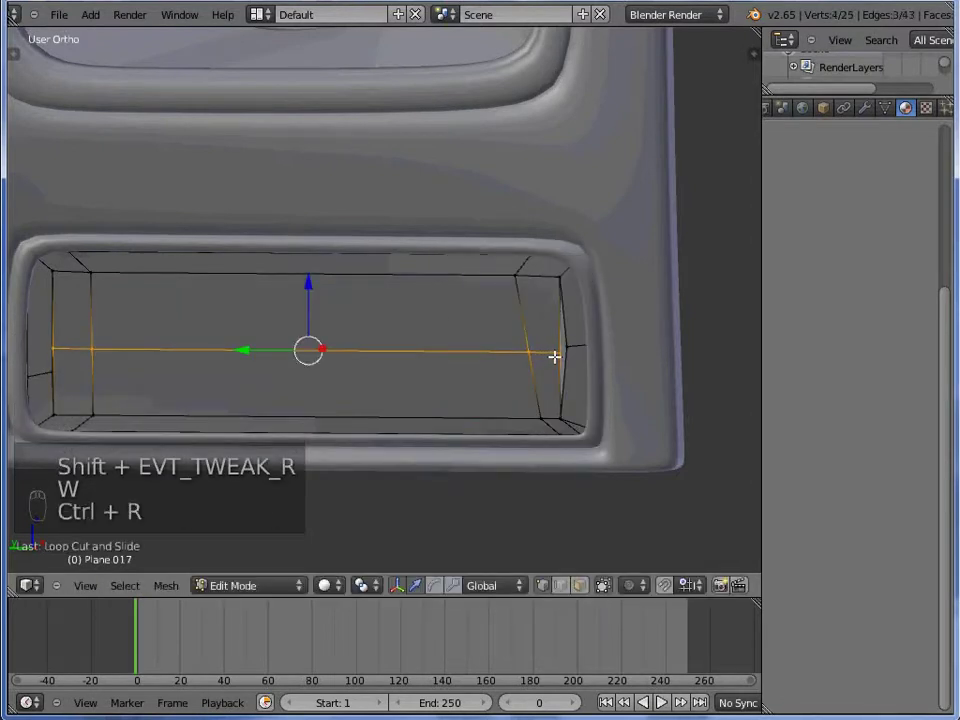
key("w")
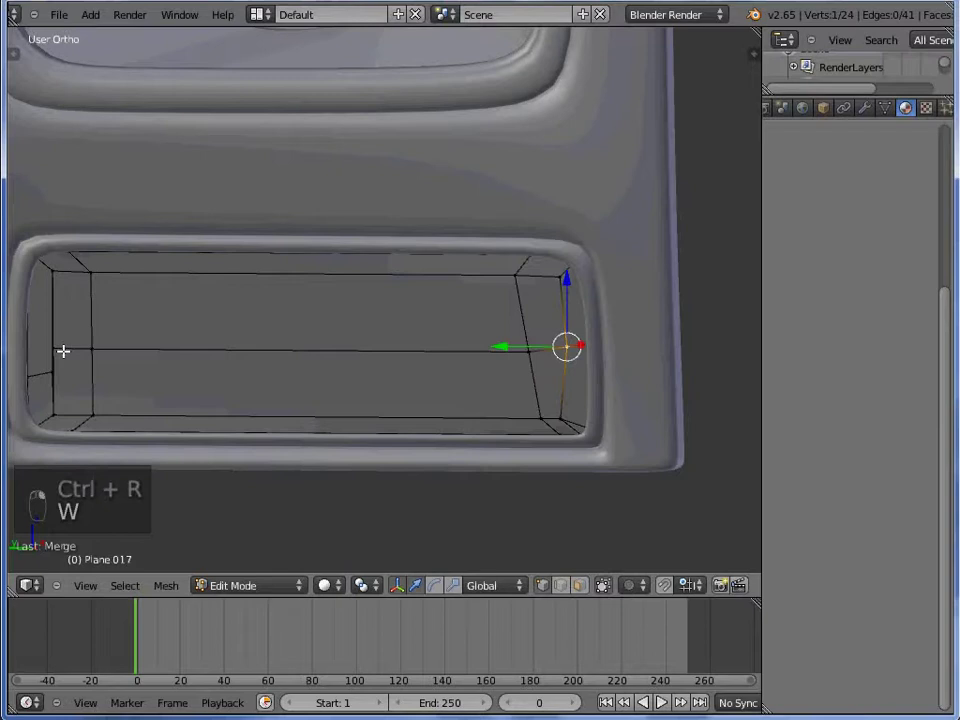
key("w")
Select the whole frame, recalculate normals, return to object mode and start moving a part by the headlight
key("Tab")
key("a")
key("w")
key("ctrl+n")
key("Tab")
key("g")
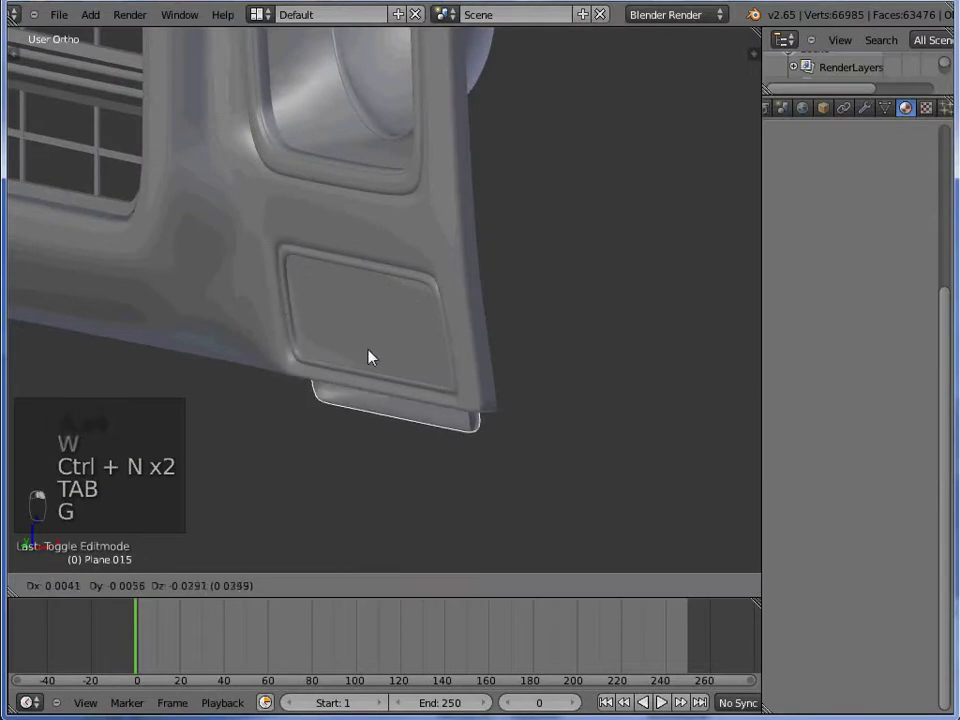
Move the grille and headlight to line up with the side-view reference, then enter edit mode on the frame
key("g")
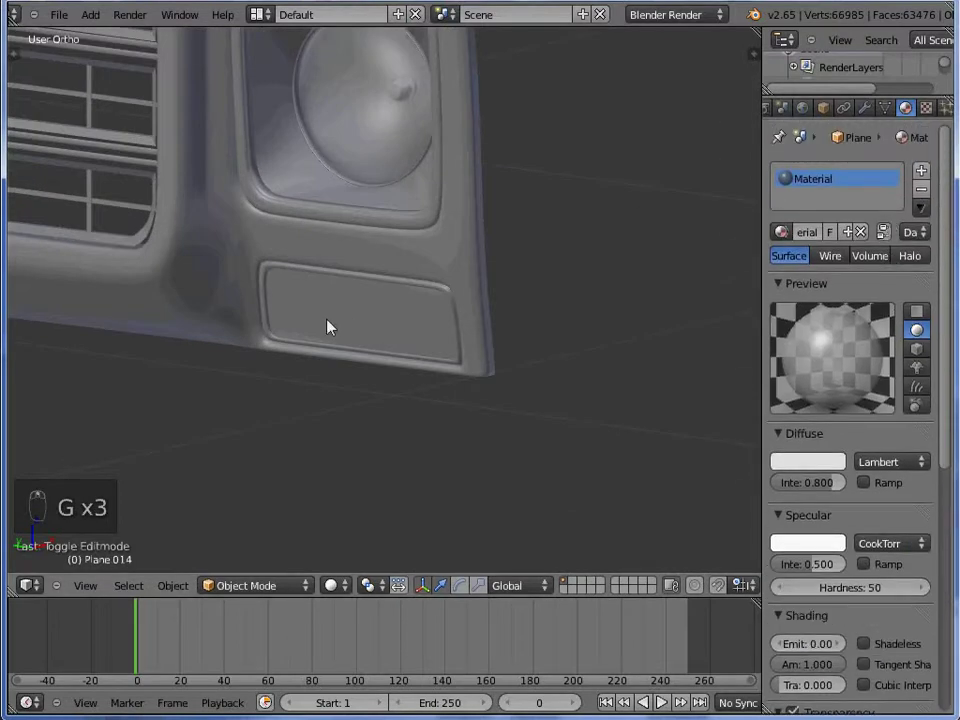
key("g")
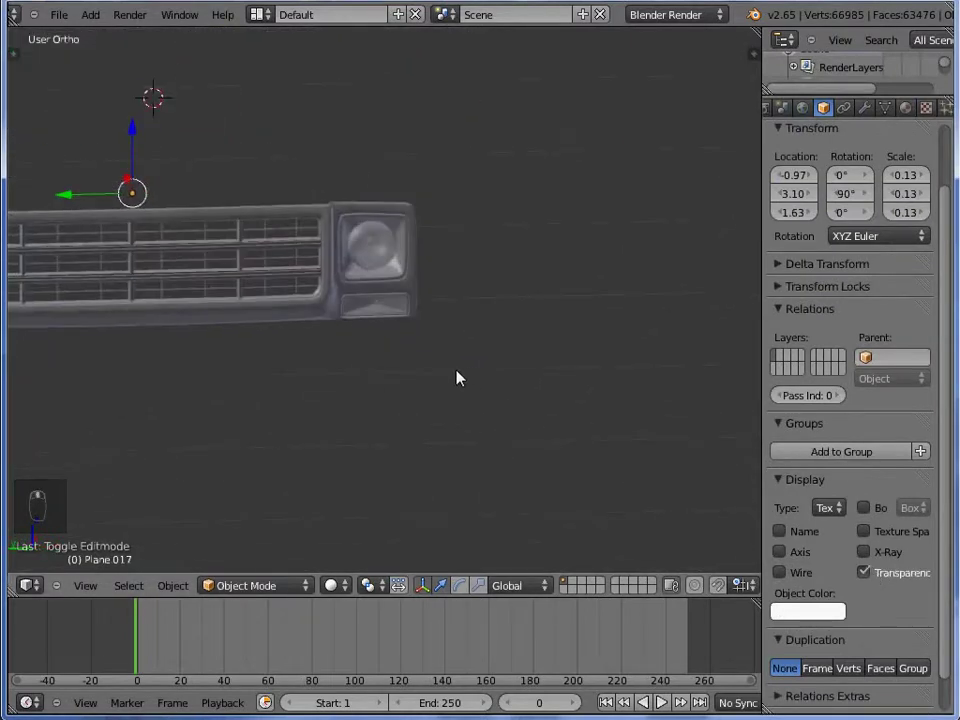
key("ctrl+KP_3")
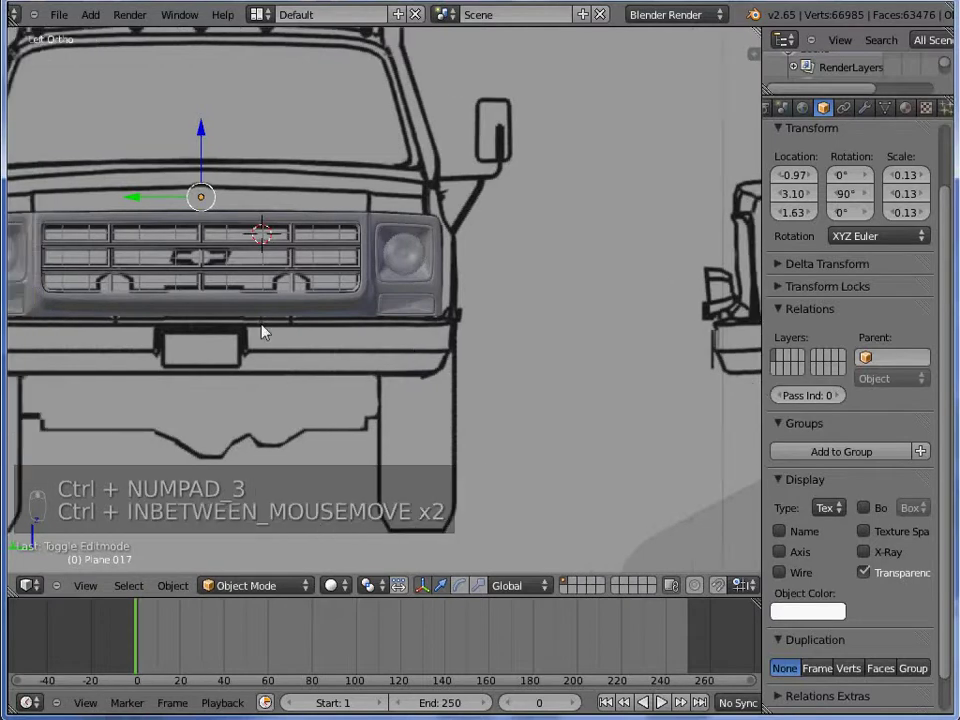
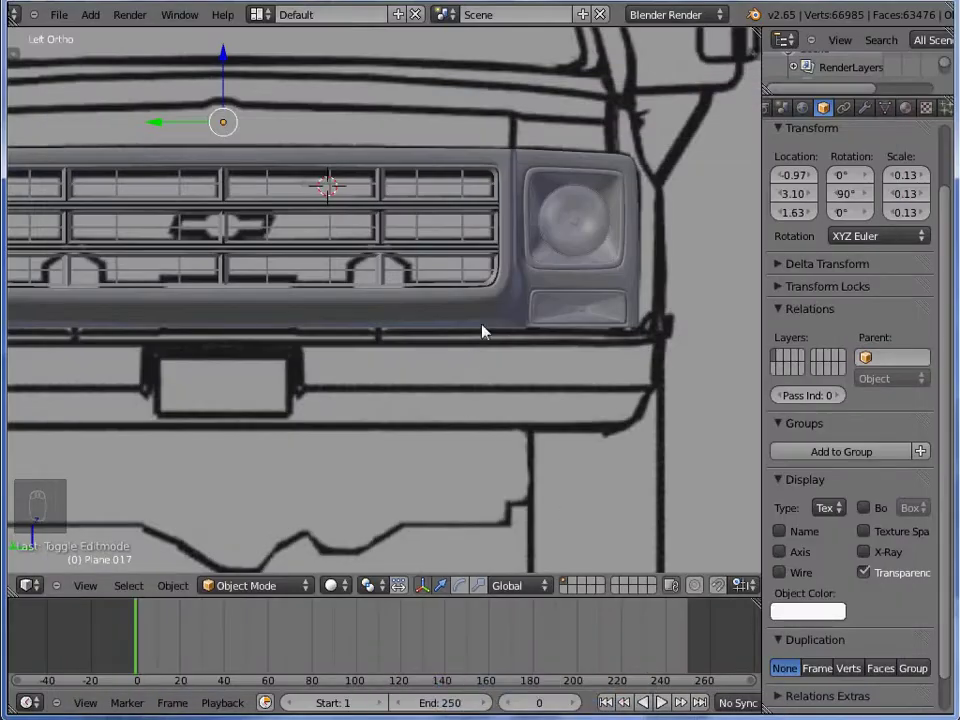
key("Tab")
Add a loop cut at the grille frame's corner and orbit to check it in wireframe
key("ctrl+r")
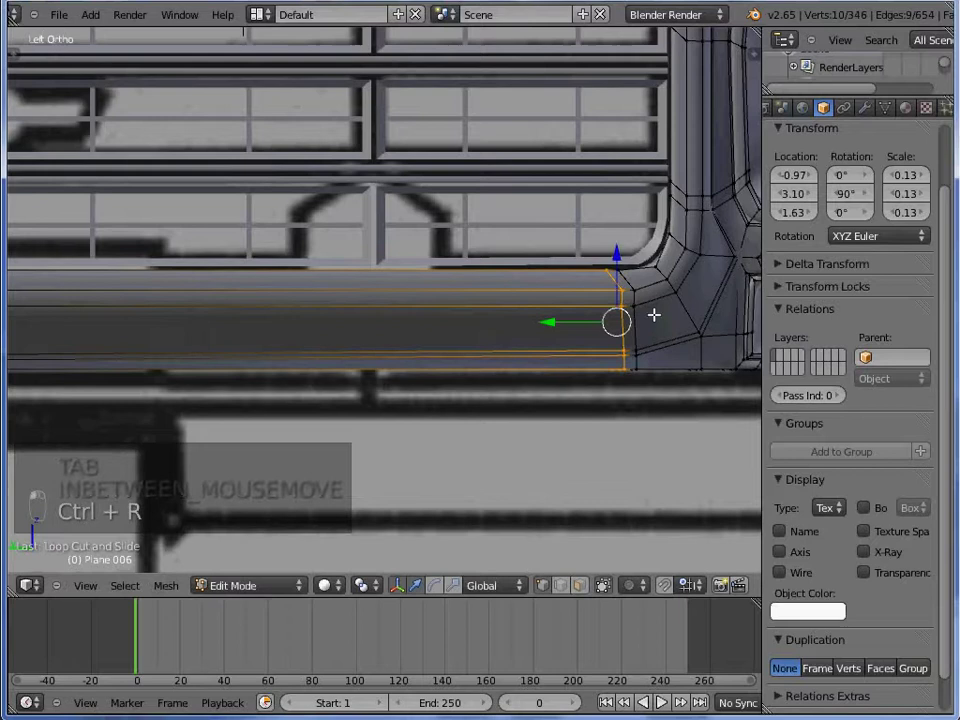
key("Tab")
key("z")
key("z")
key("Tab")
key("Tab")
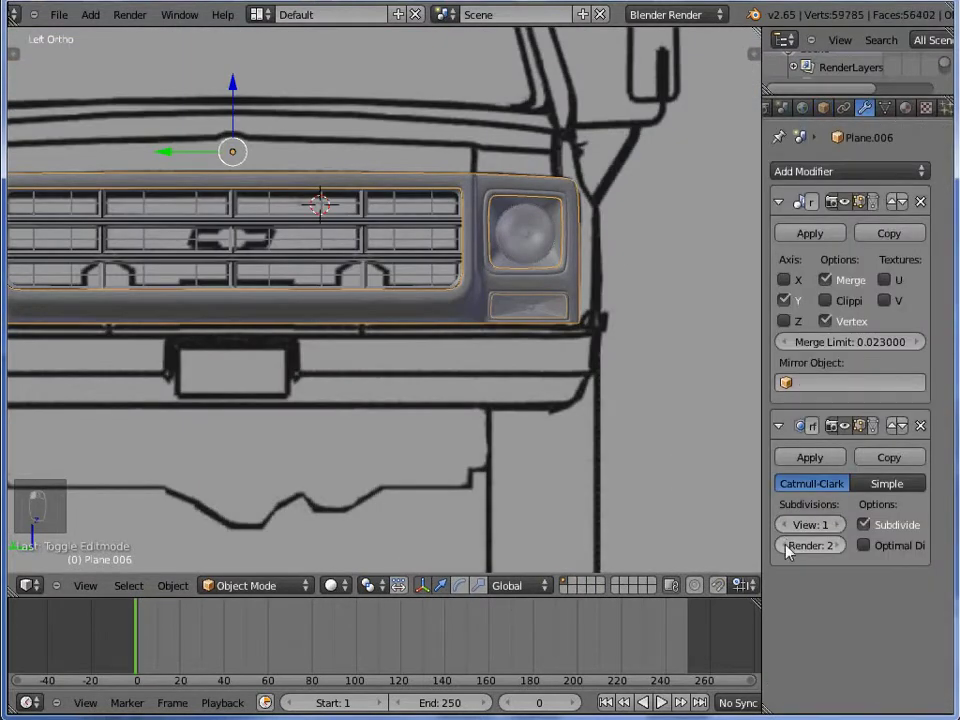
left_click_drag(676, 389, 824, 176)
left_click_drag(823, 175, 447, 311)
key("Tab")
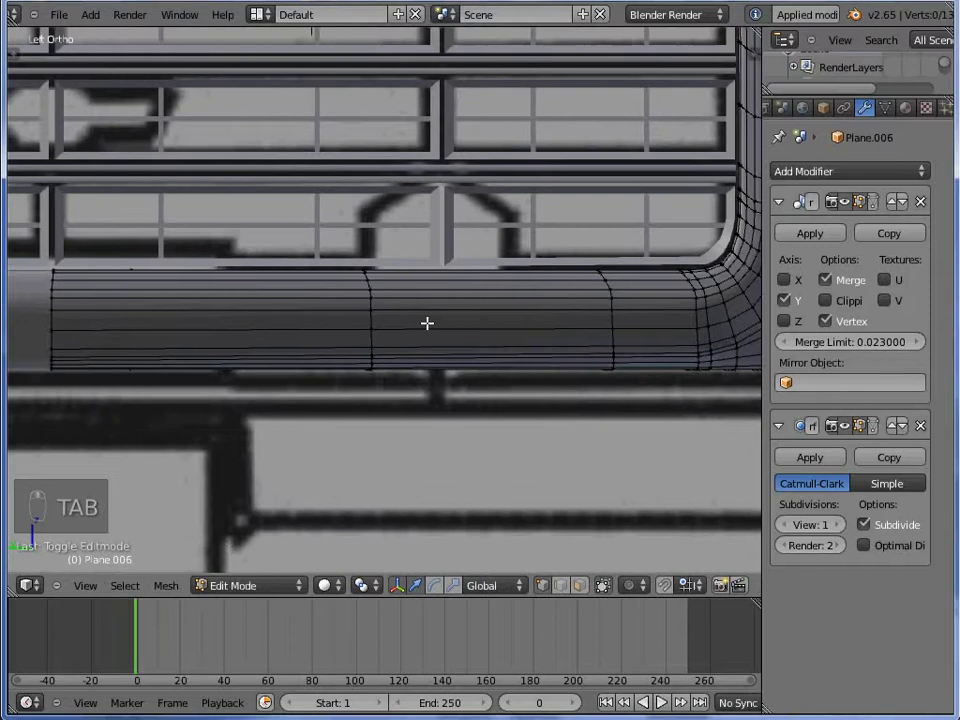
Add another edge loop and box-select and scale edge groups around the corner to shape it
key("ctrl+r")
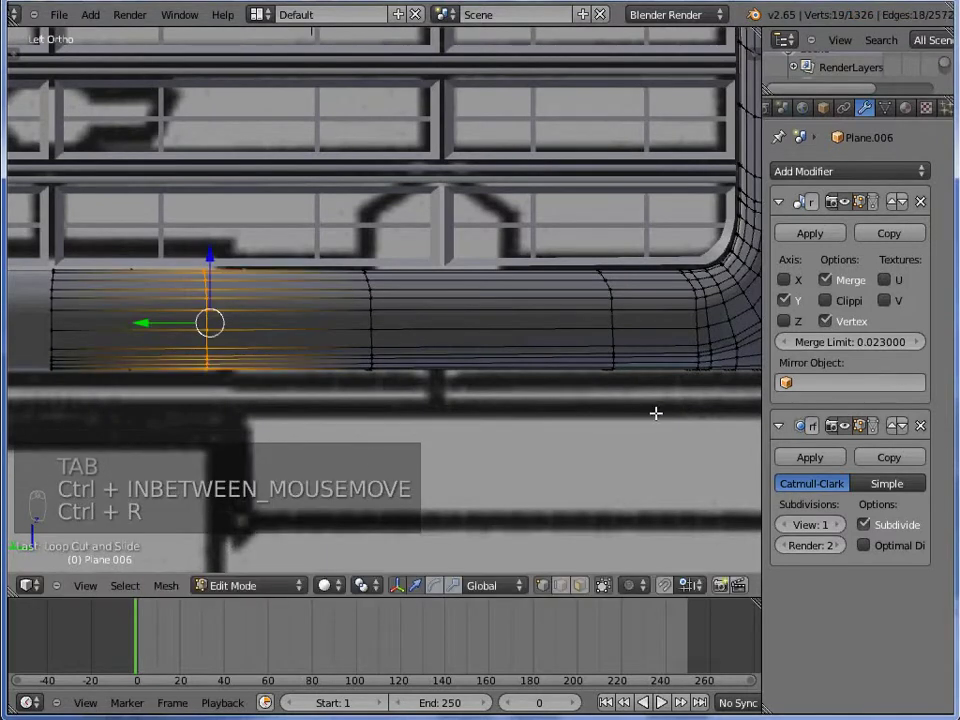
key("z")
key("s")
key("s")
key("s")
key("a")
key("b")
key("s")
key("s")
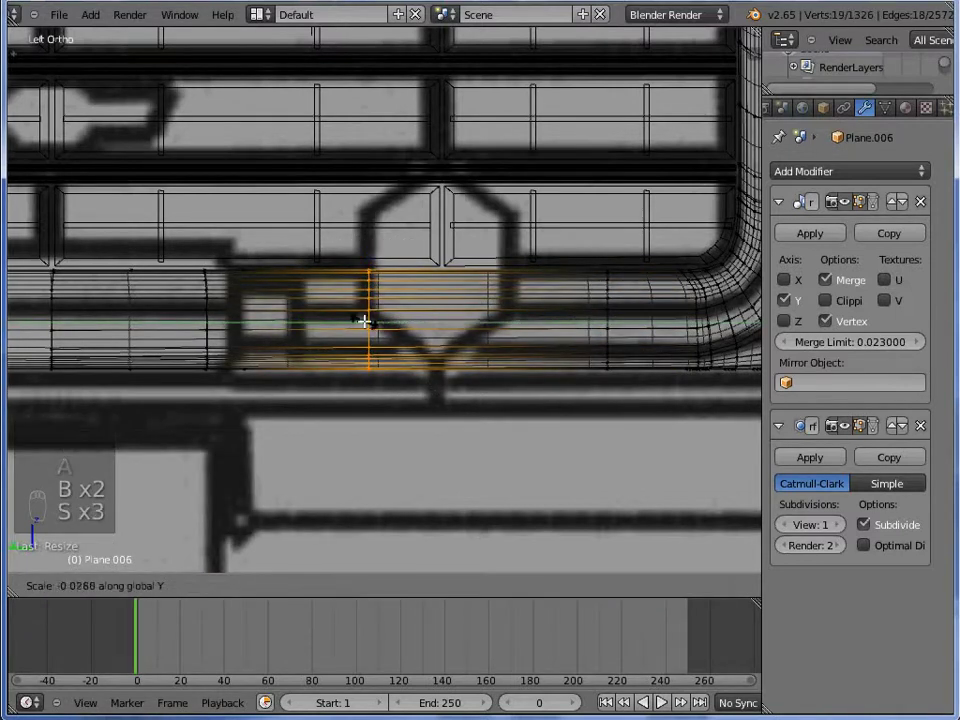
key("z")
key("a")
key("z")
key("b")
key("s")
key("s")
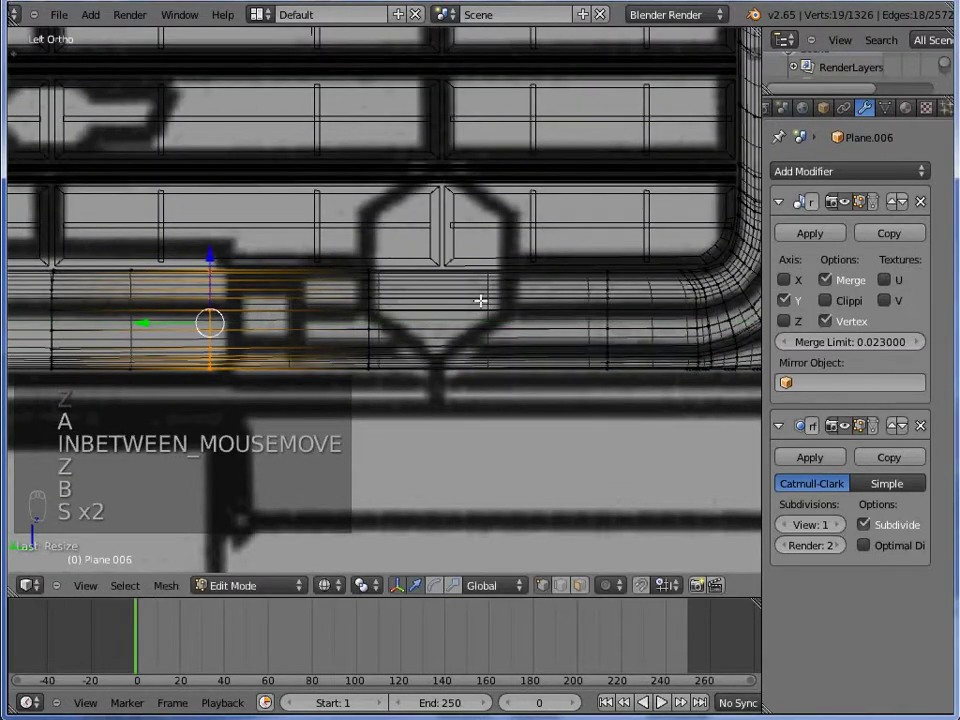
key("s")
key("a")
key("b")
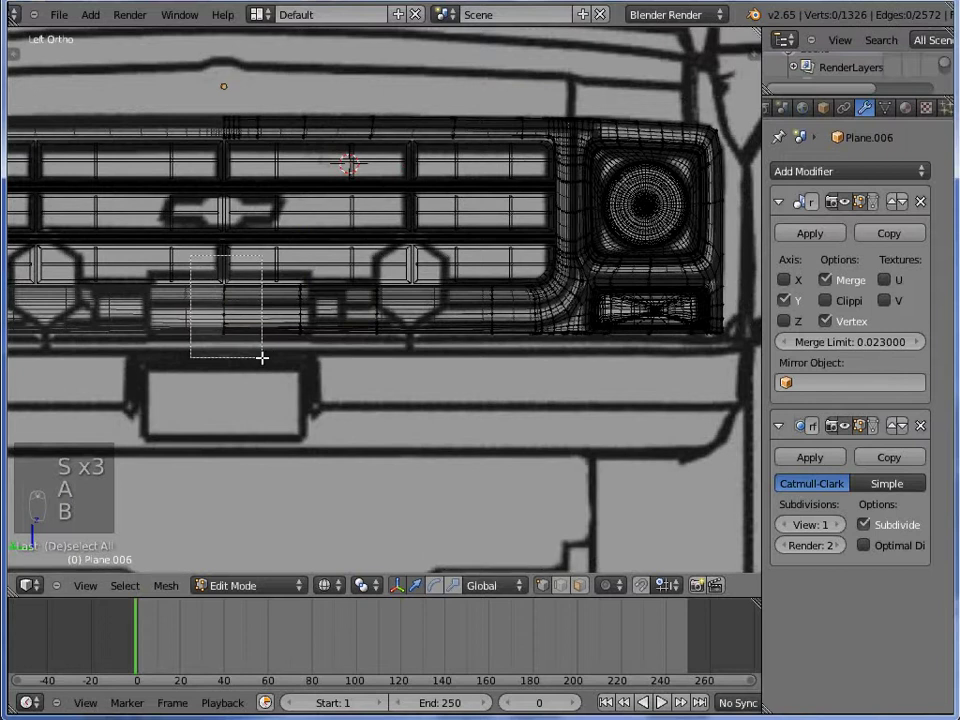
key("s")
key("s")
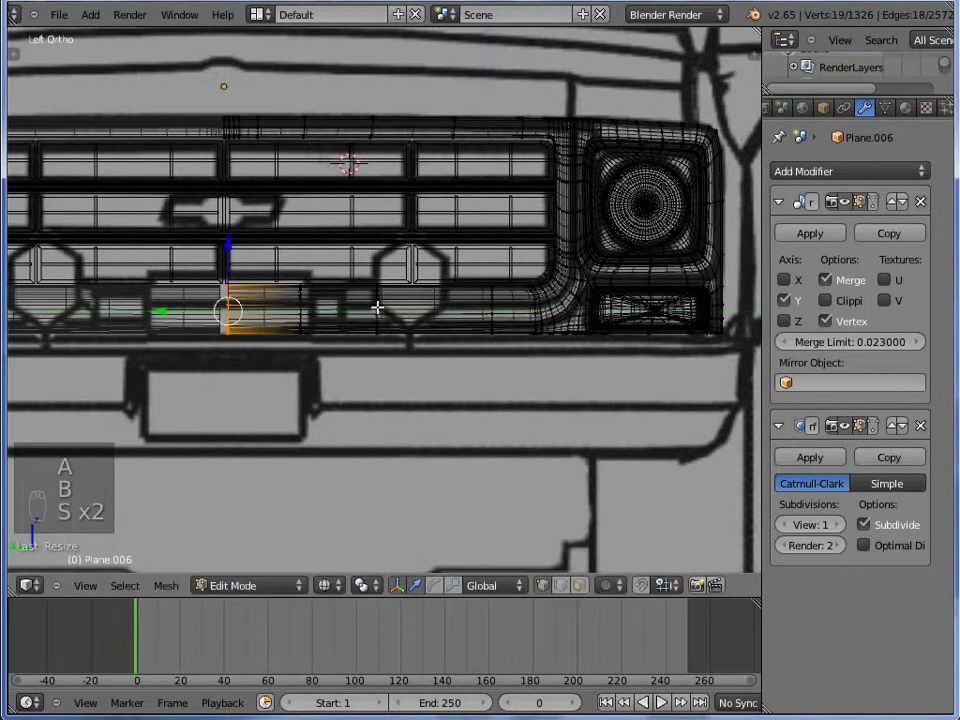
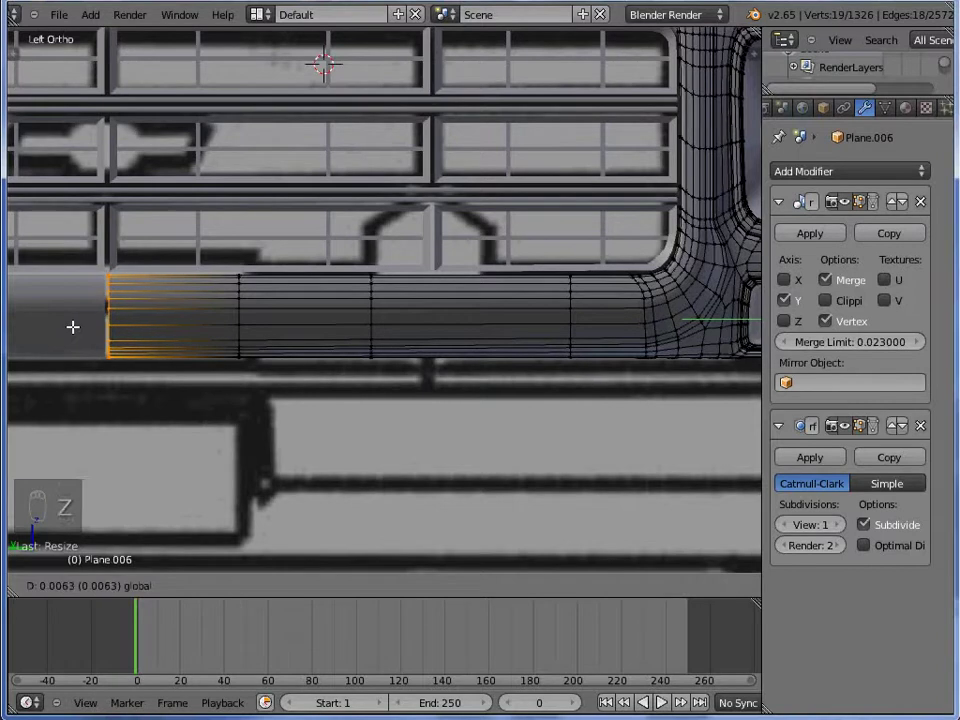
Raise the Mirror modifier merge limit to 0.039 and check corner selections in wireframe before the next loop cut
key("Tab")
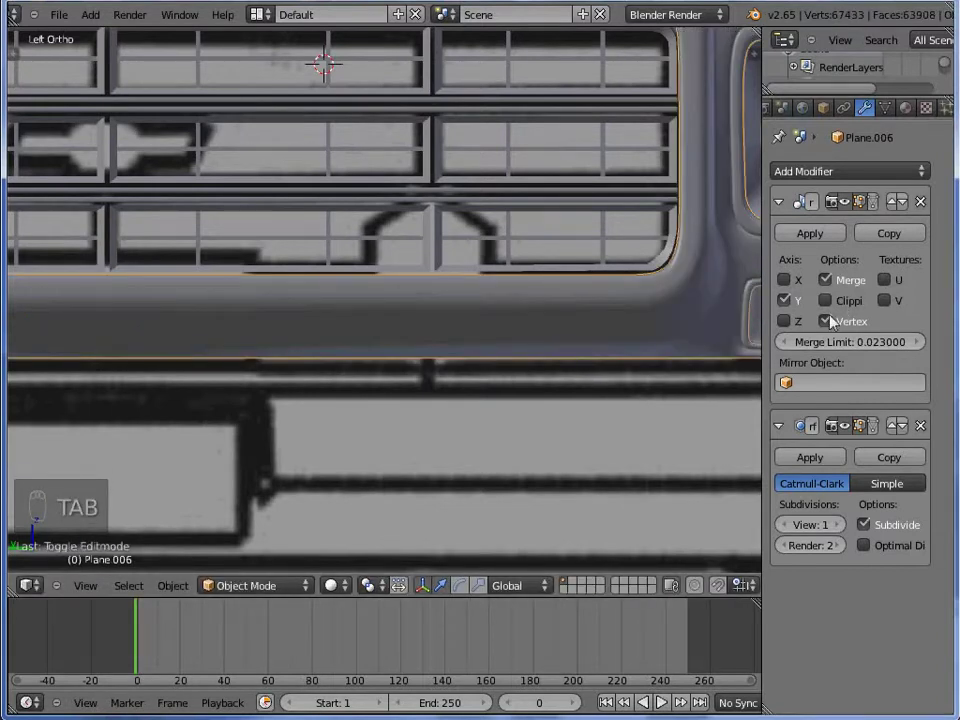
key("Tab")
left_click(330, 348)
key("z")
key("a")
key("b")
key("z")
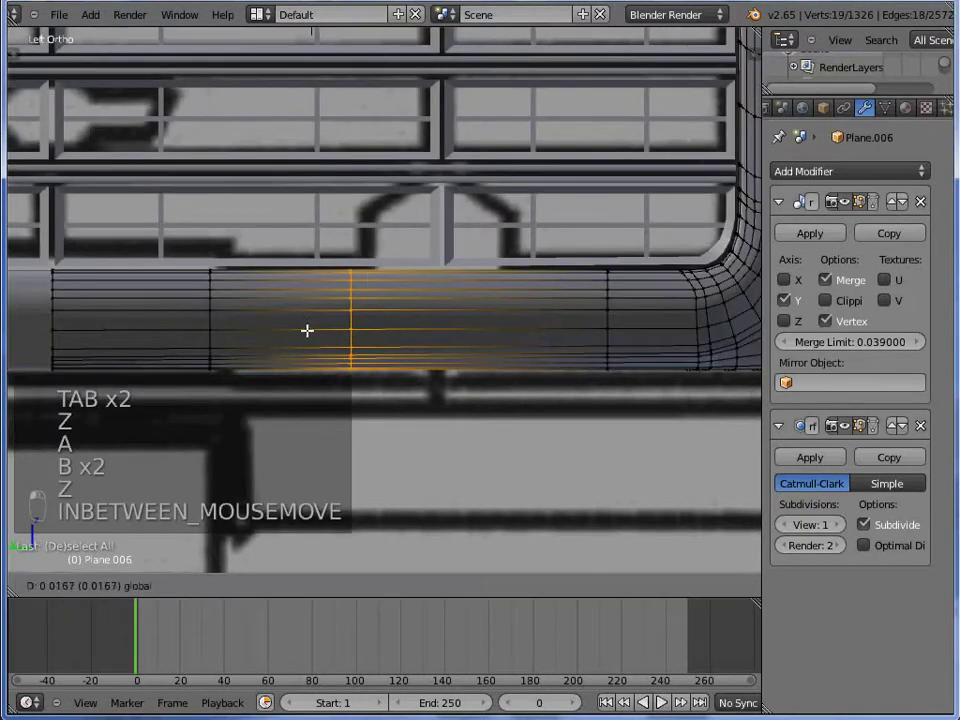
key("z")
key("a")
key("b")
key("z")
key("z")
key("a")
key("b")
key("z")
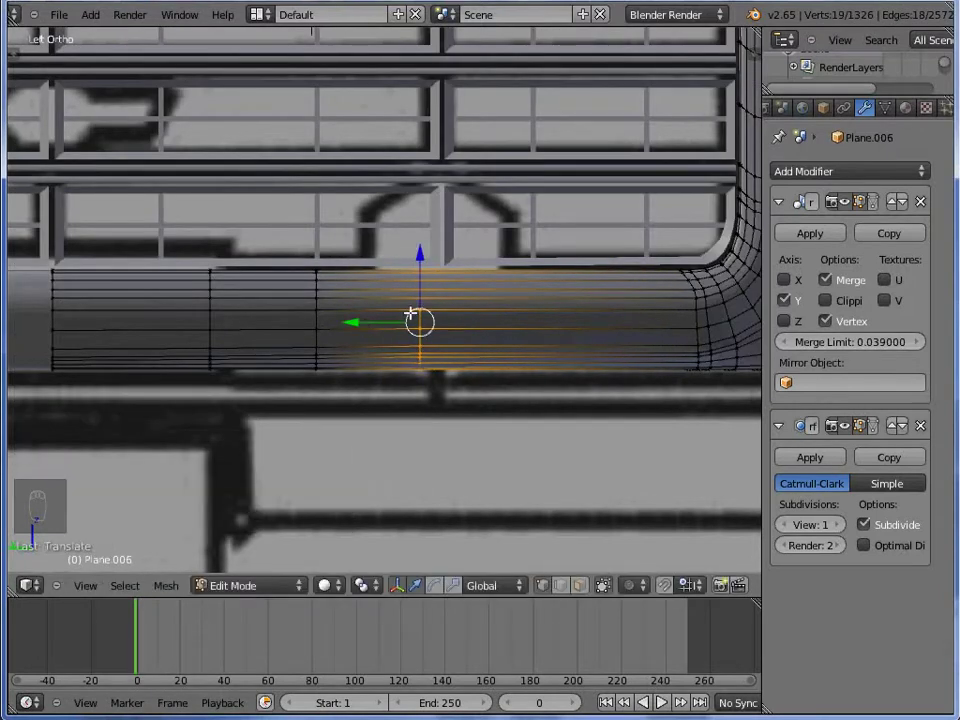
key("ctrl+r")
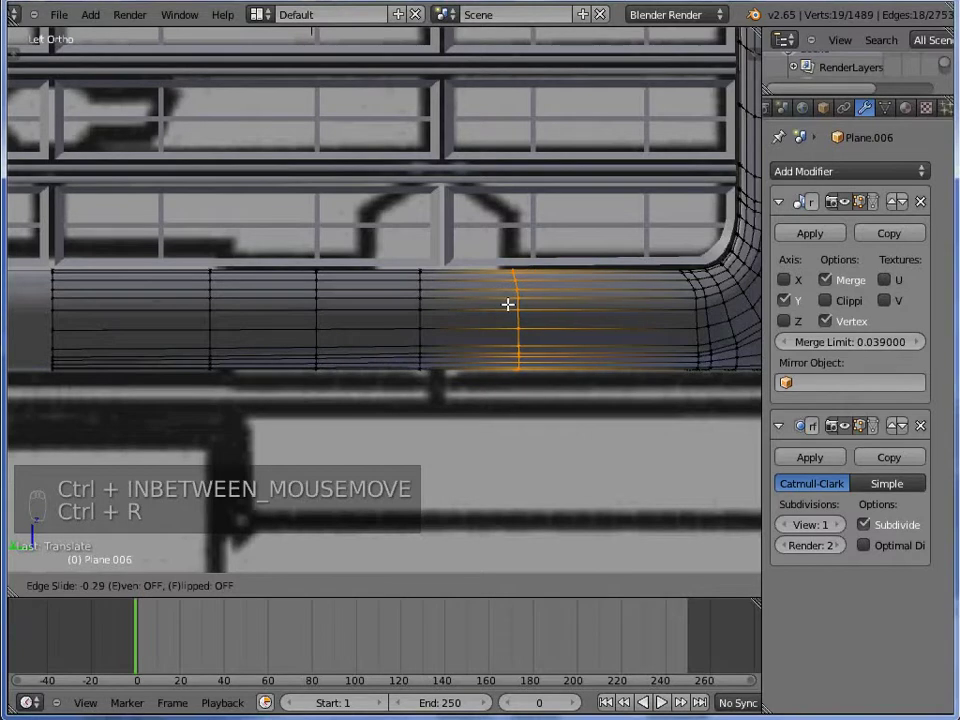
Scale the selected grille vertices and add loop cuts across the lower grille area, undoing a stray cut
key("s")
key("s")
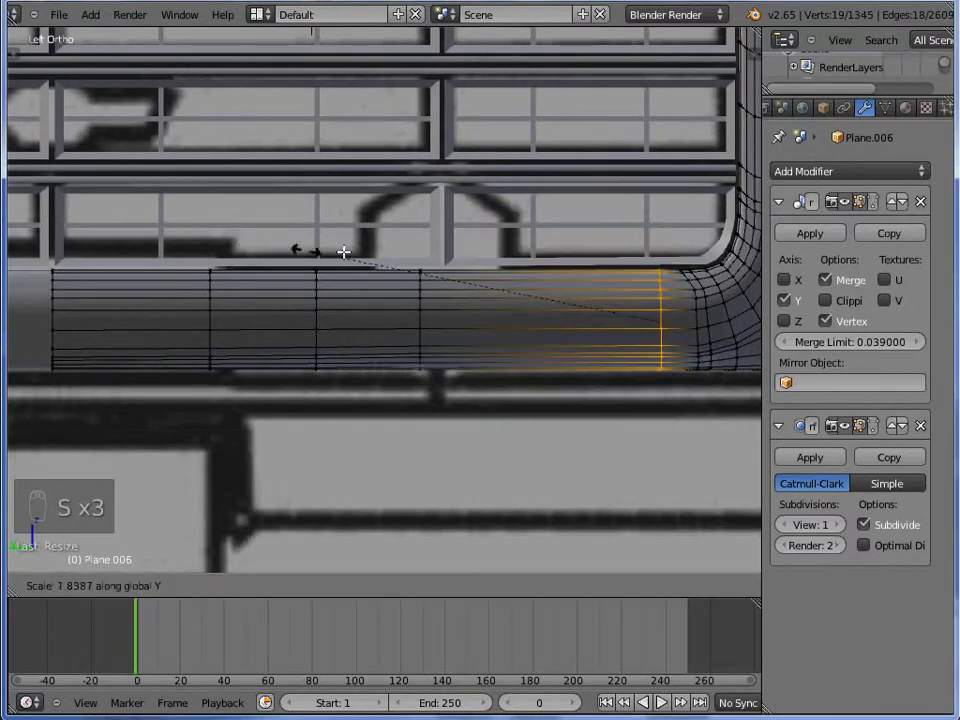
key("s")
key("ctrl+r")
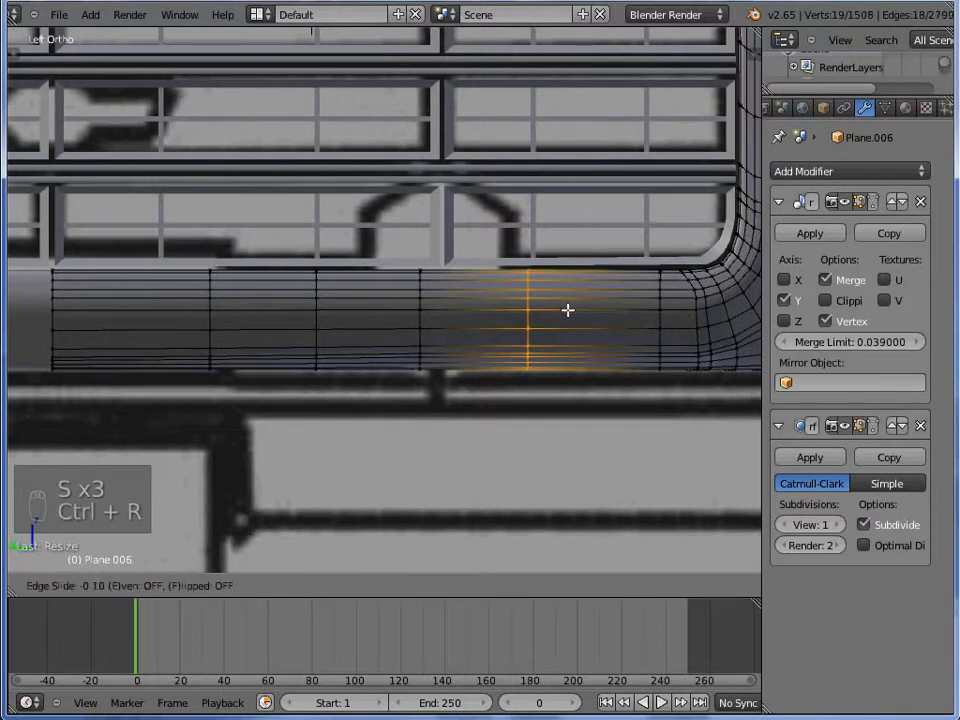
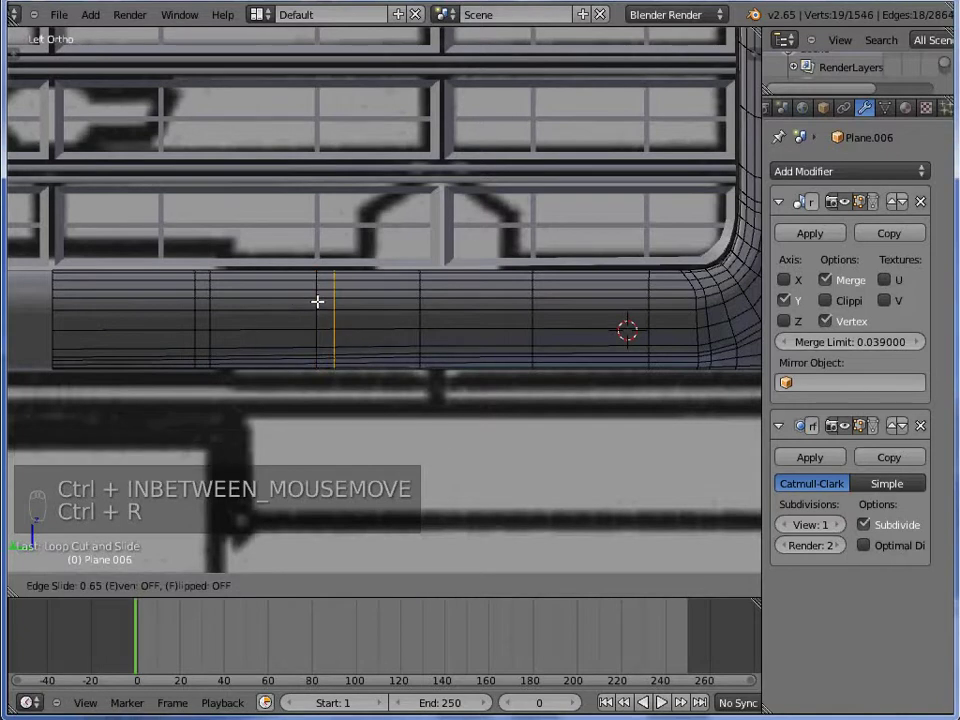
key("ctrl+r")
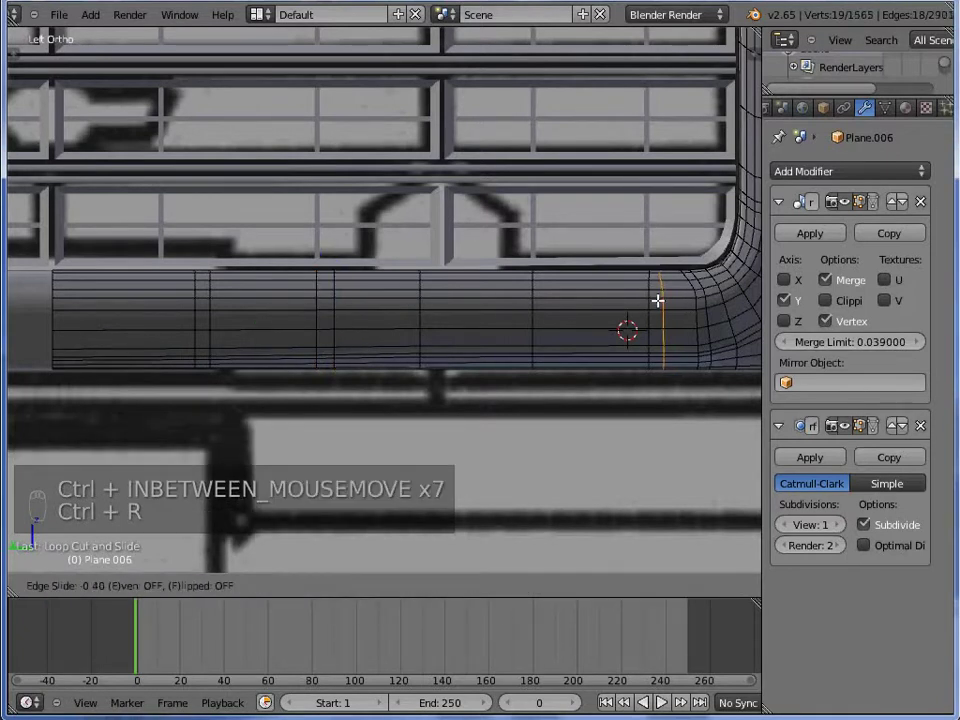
key("ctrl+x")
key("ctrl+z")
key("ctrl+r")
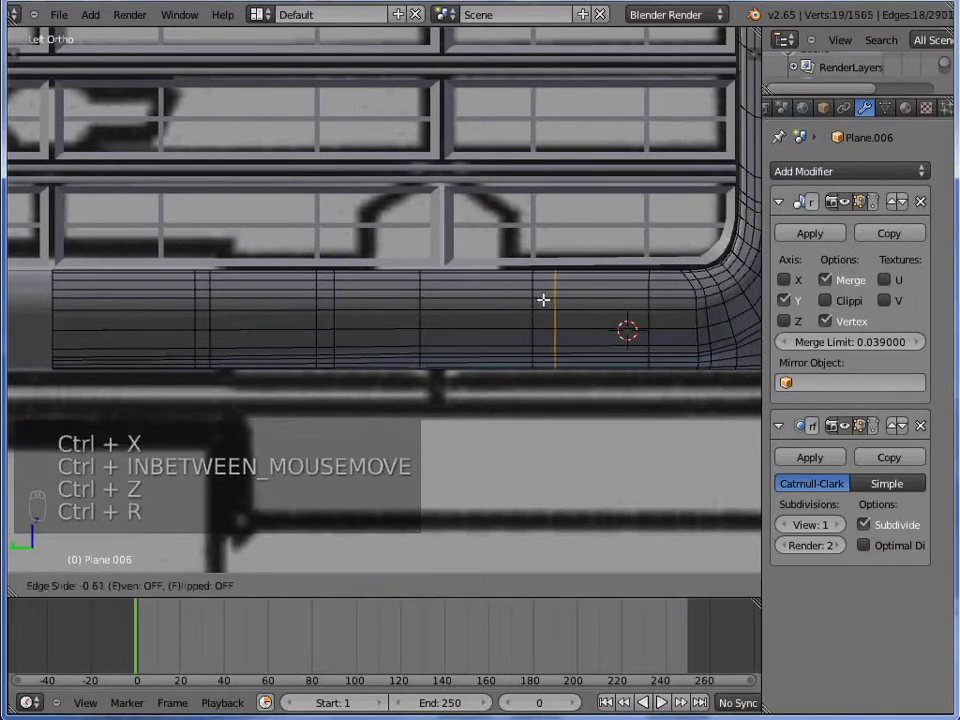
key("ctrl+r")
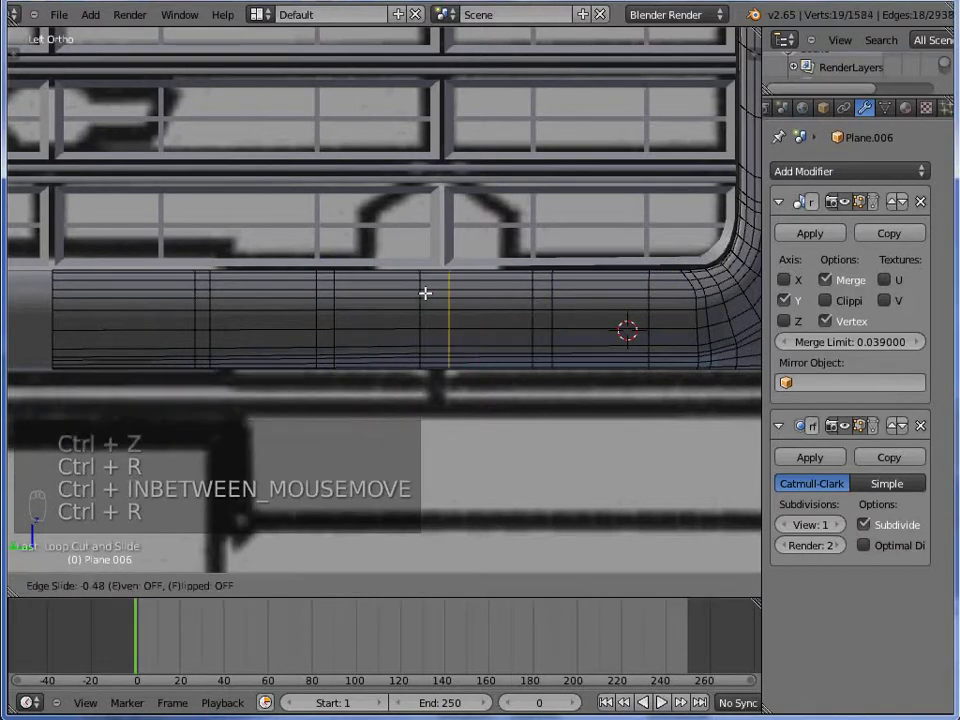
Toggle wireframe and box-select runs of lower grille vertices, nudging them slightly into line
key("z")
key("a")
key("b")
key("z")
key("z")
key("a")
key("b")
key("z")
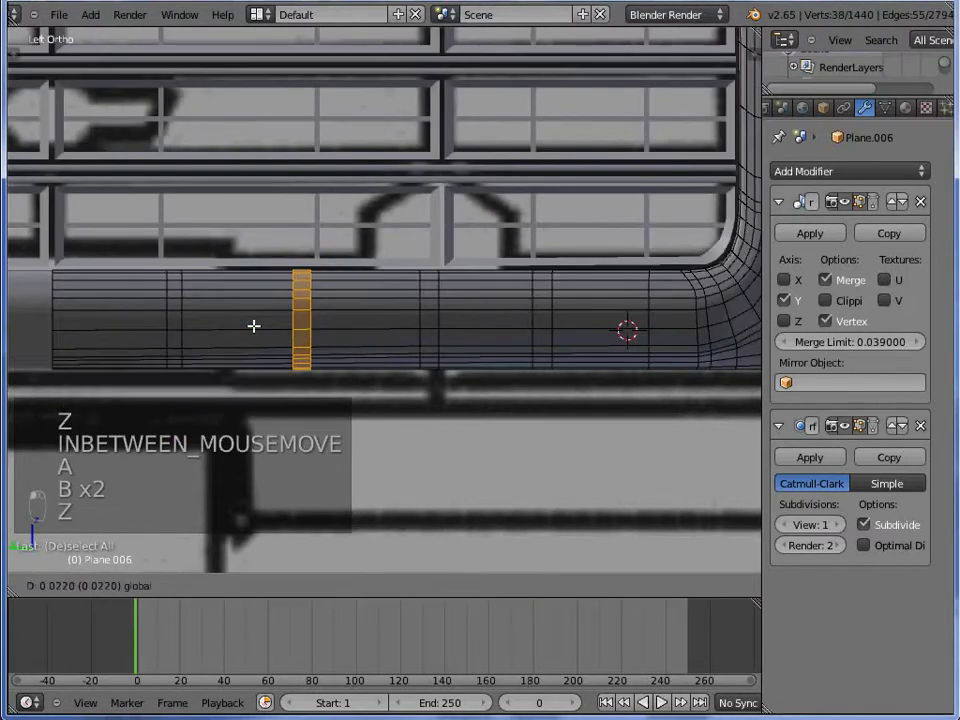
key("z")
key("a")
key("b")
key("z")
key("z")
key("a")
key("b")
key("z")
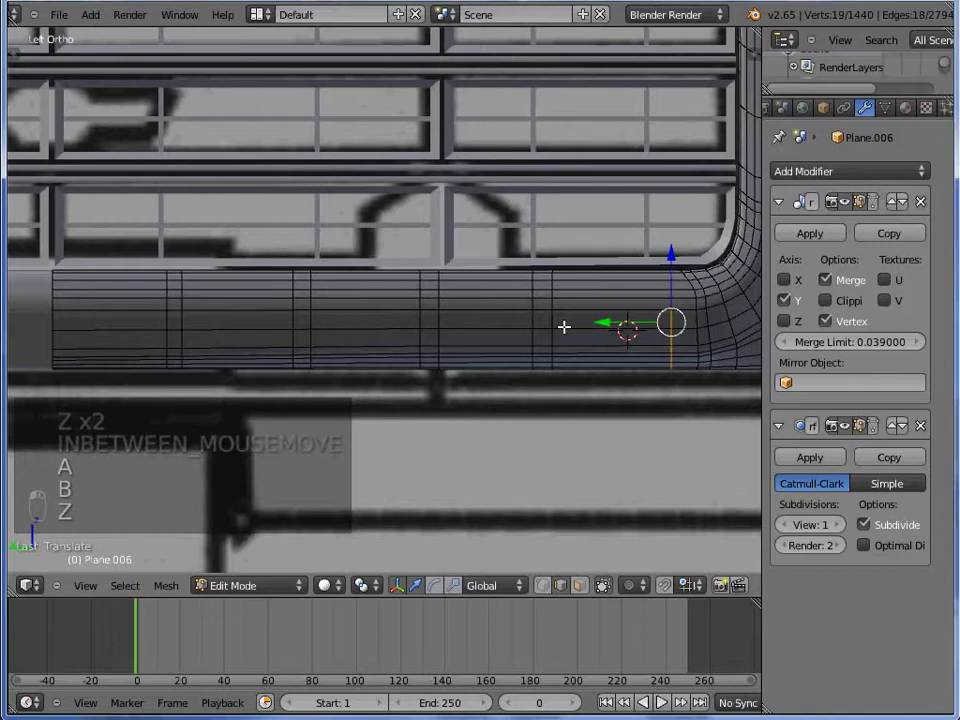
key("z")
key("a")
key("b")
key("b")
key("z")
key("s")
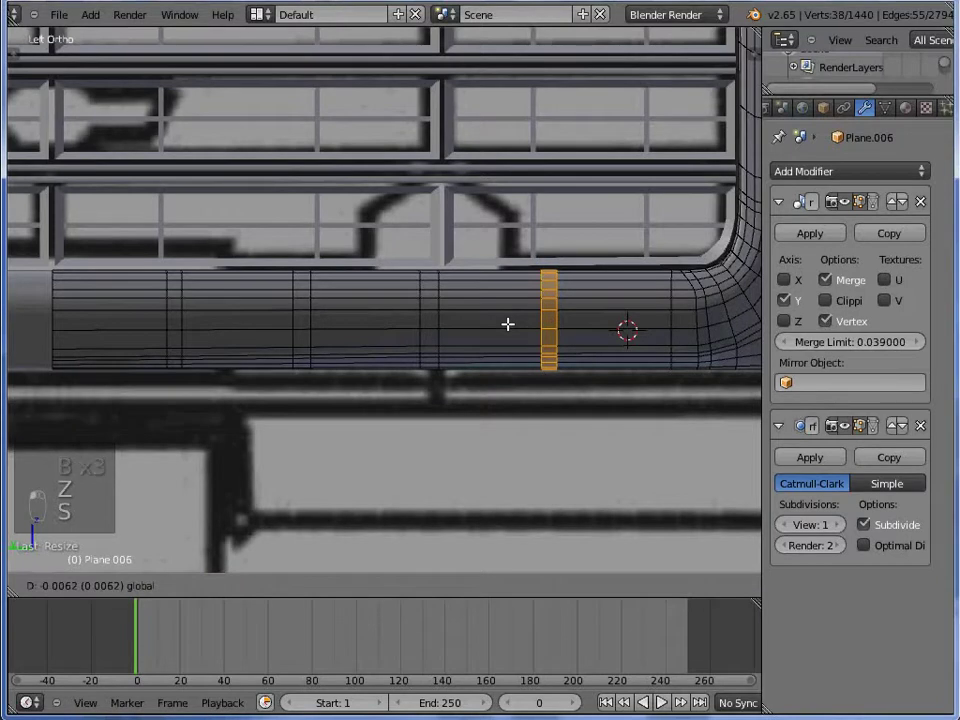
key("z")
key("a")
key("b")
key("z")
key("z")
key("a")
key("b")
key("z")
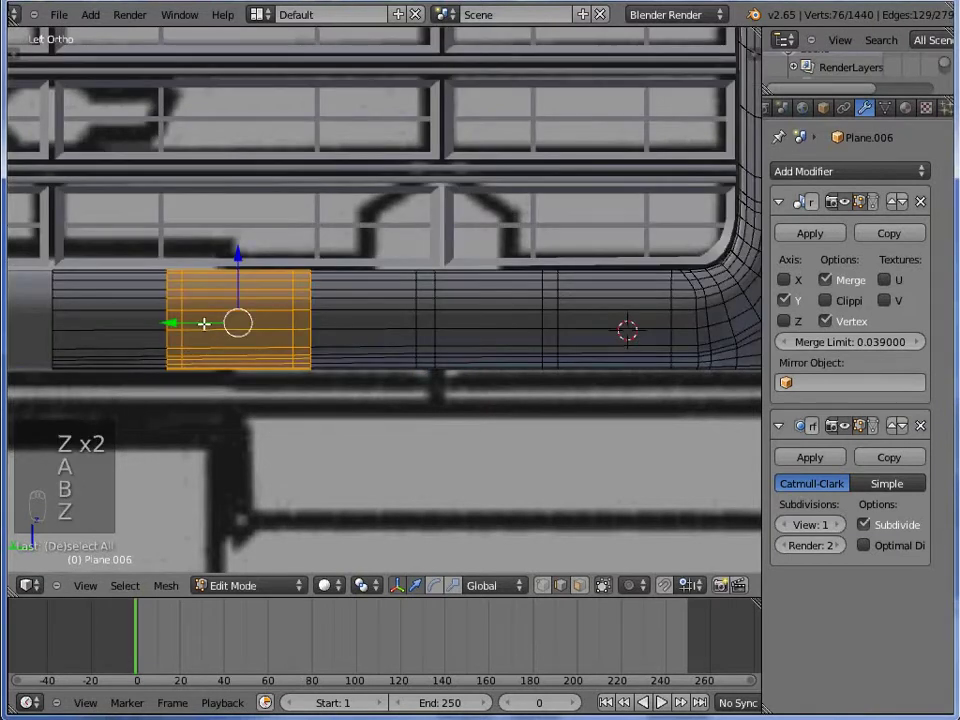
Add new faces to the lower grille panel below the bars and check them against the truck reference photo
key("ctrl+r")
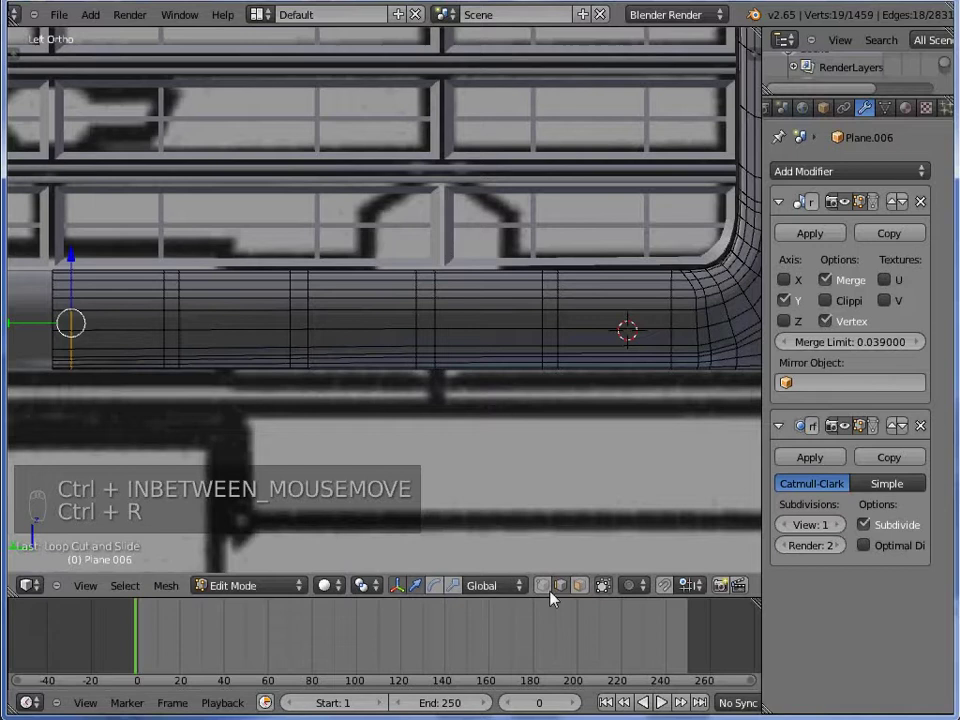
key("z")
key("a")
key("a")
key("b")
key("z")
key("b")
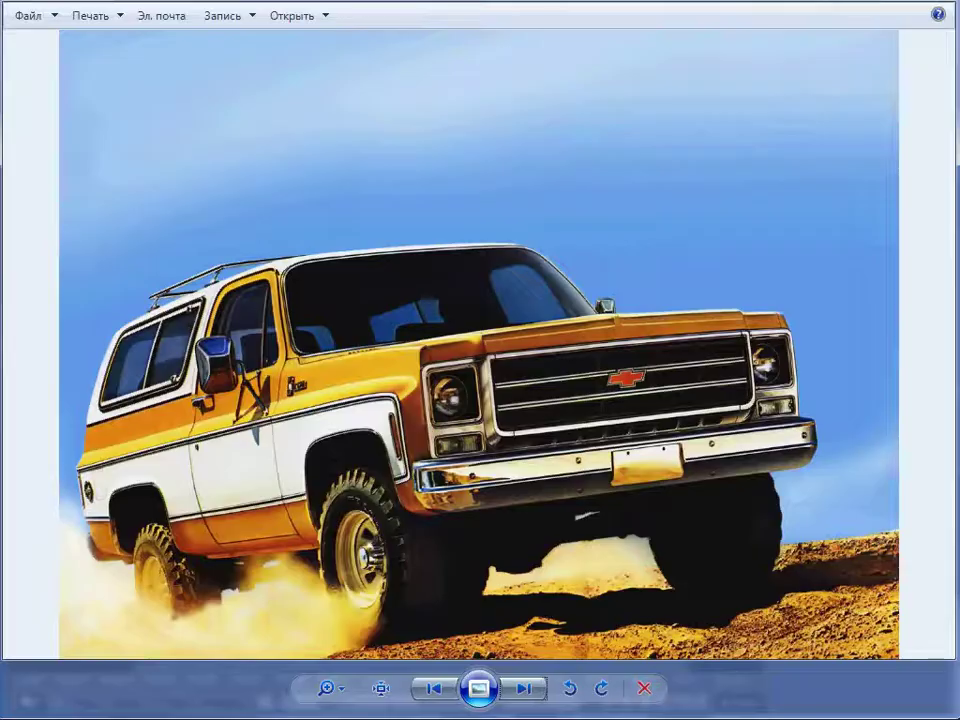
key("b")
key("b")
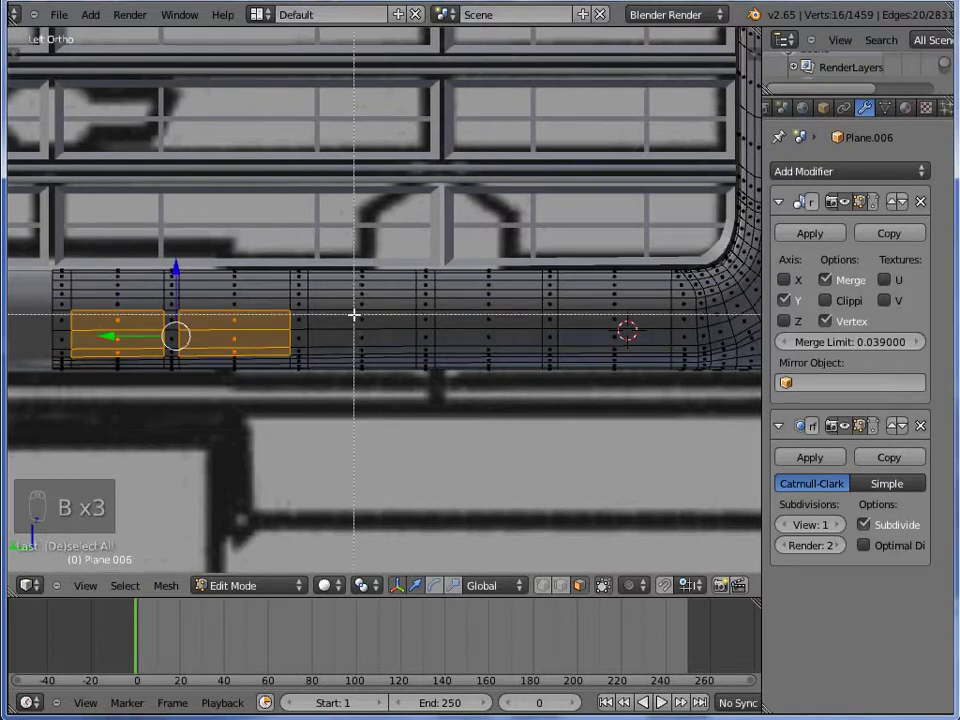
Select the frame bottom vertices and extrude them downward to form the lower grille opening
key("b")
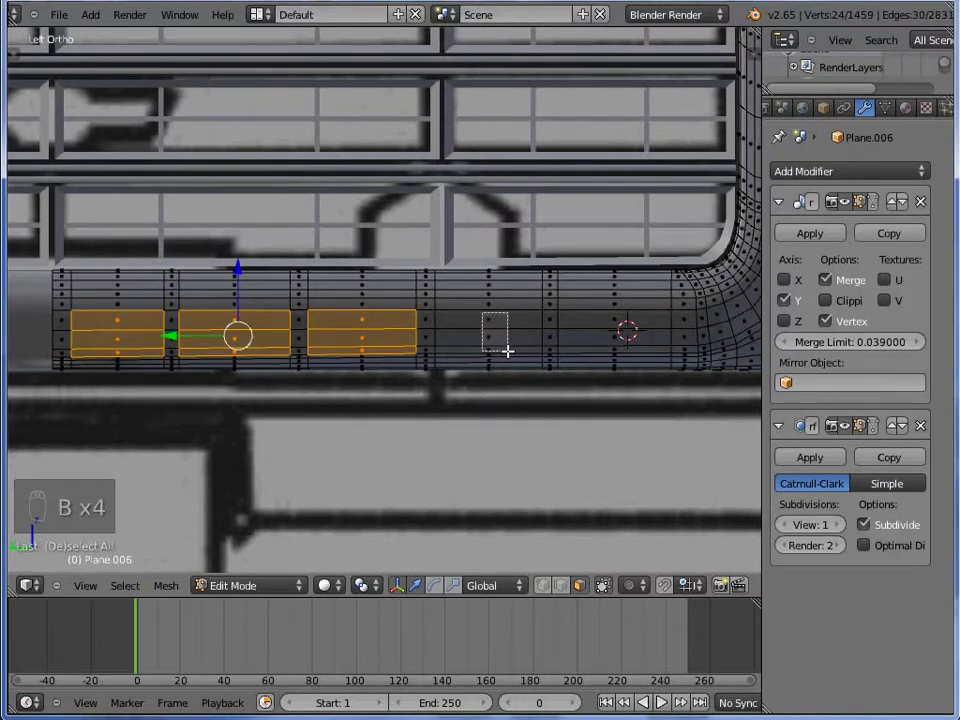
key("b")
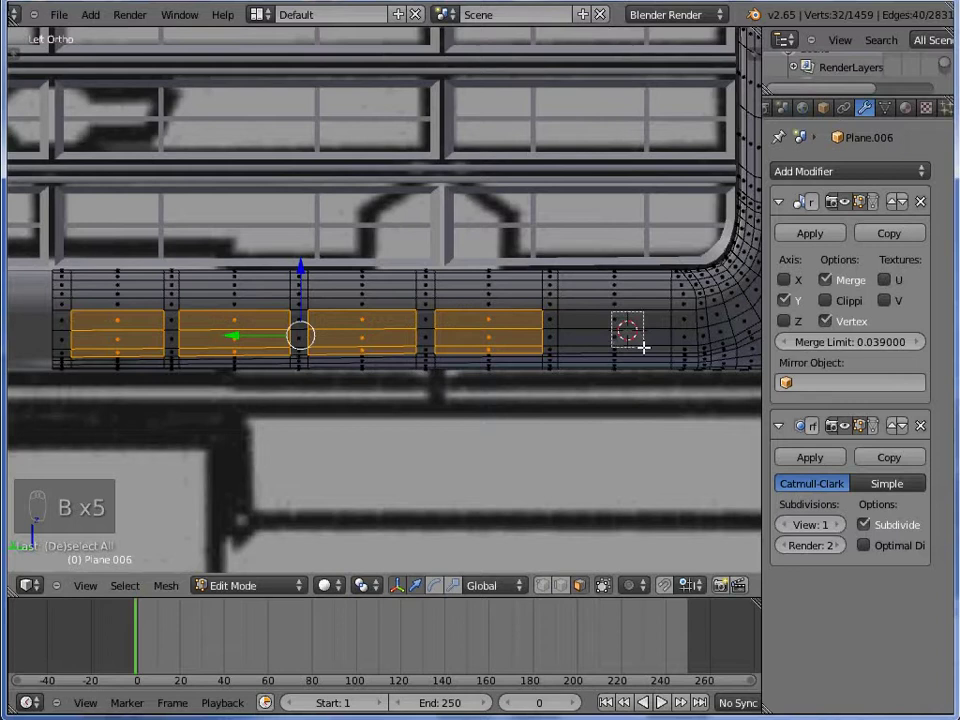
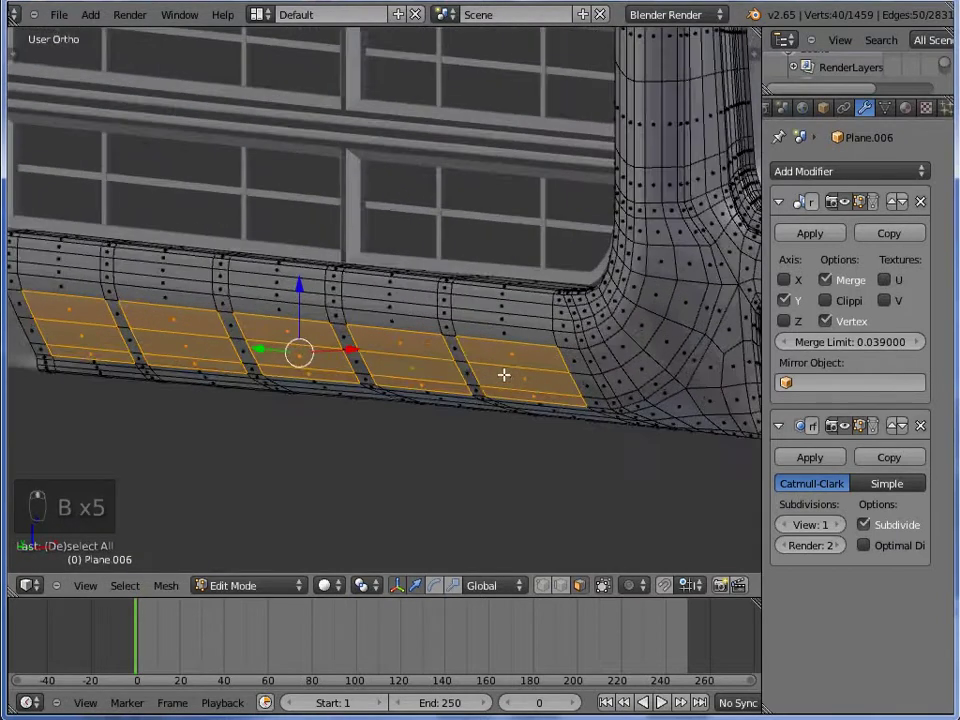
key("Delete")
key("e")
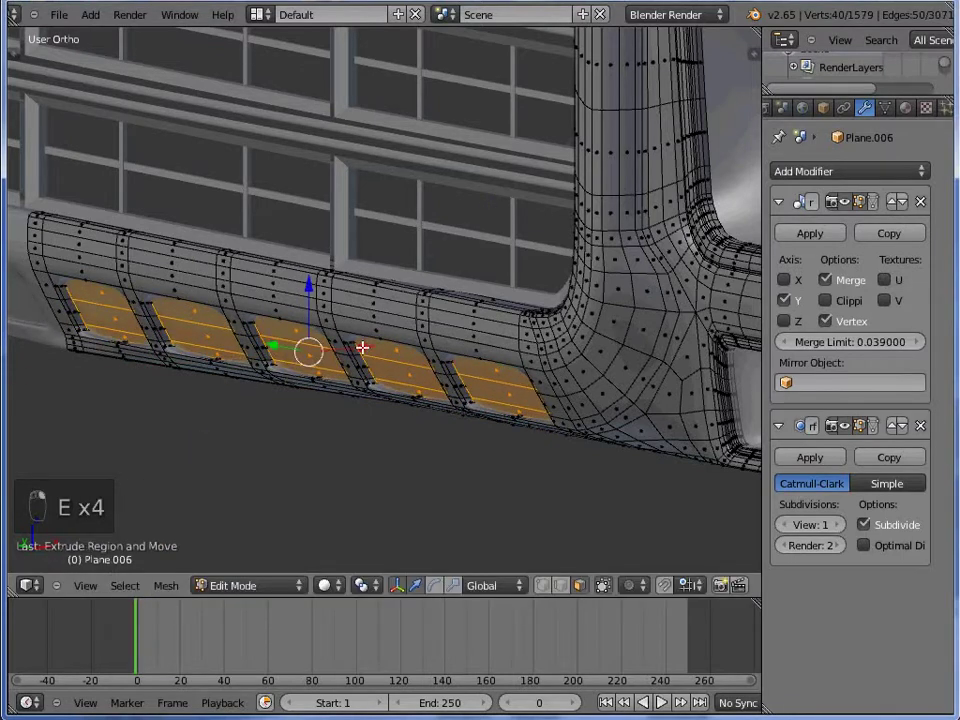
key("e")
key("Delete")
Preview the smoothed grille in Object Mode at higher subdivision, then return to level 1
key("Tab")
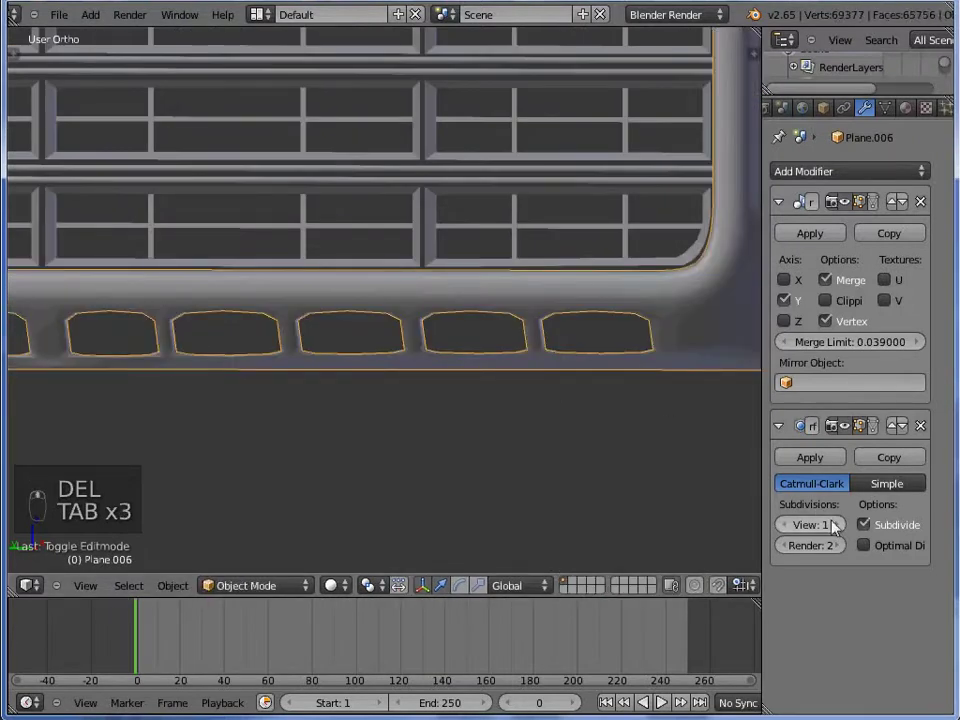
key("Tab")
key("a")
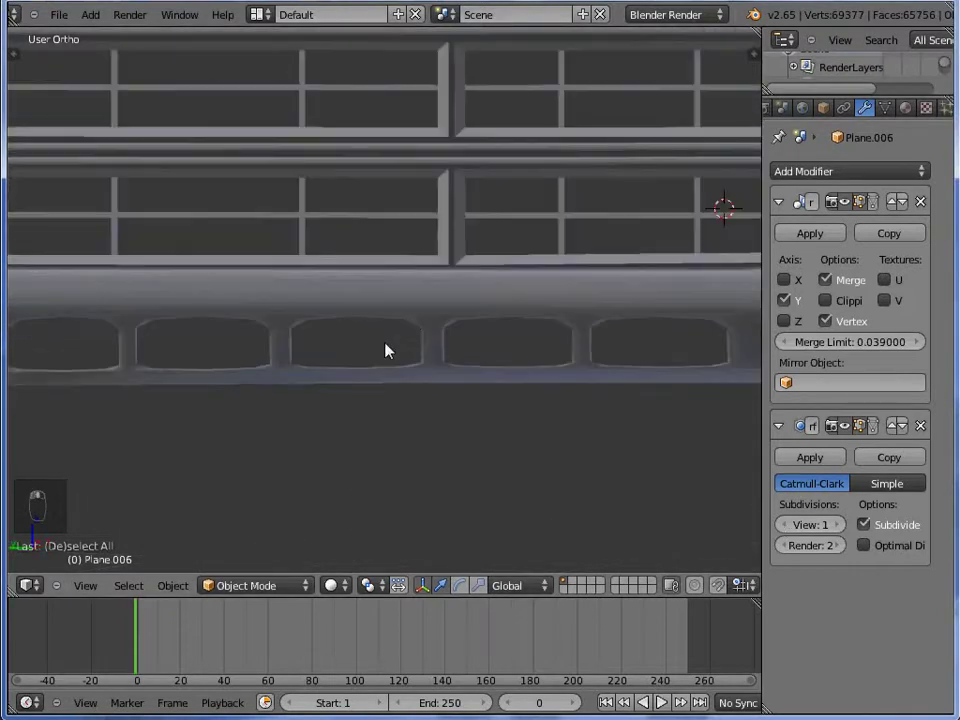
Add edge loops around the lower opening border and slide them toward its edges to tighten them
key("Tab")
key("ctrl+r")
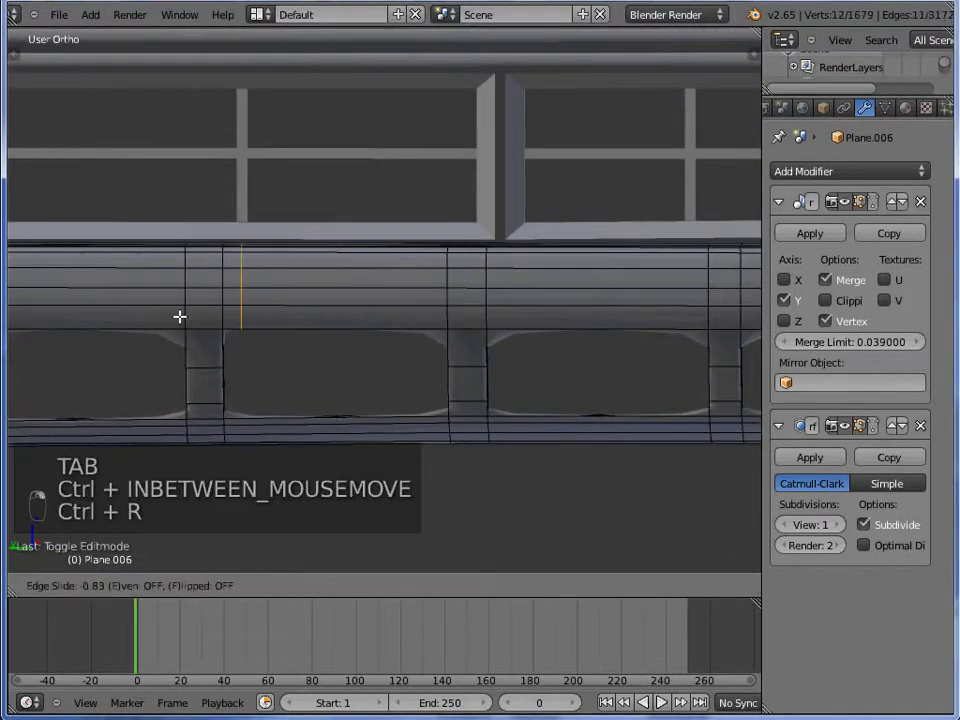
key("ctrl+r")
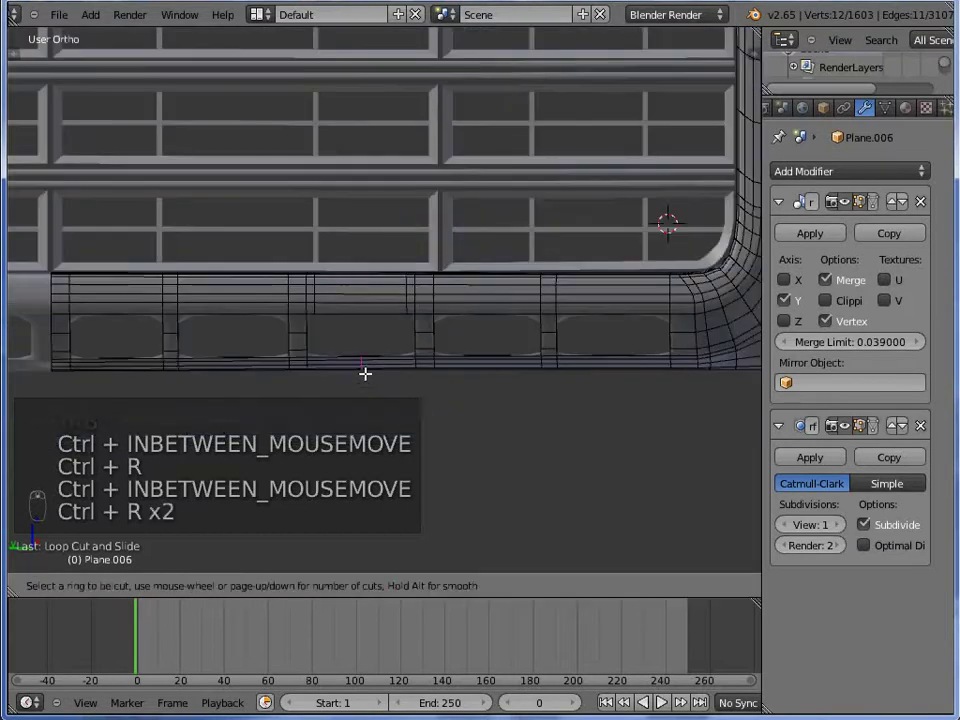
key("ctrl+r")
key("ctrl+r")
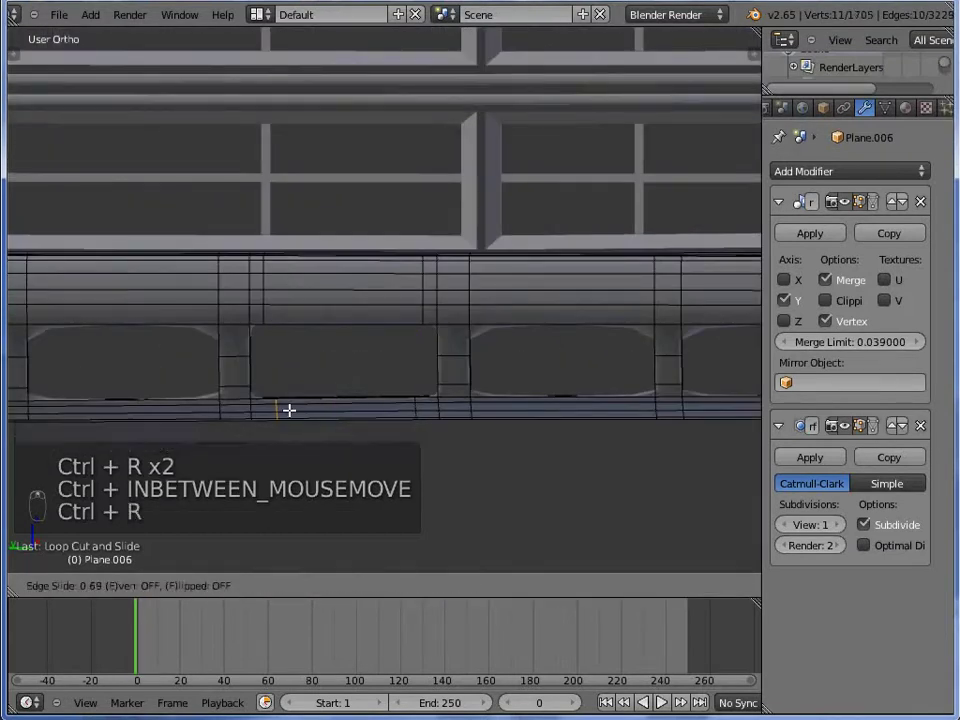
key("ctrl+r")
key("ctrl+r")
key("ctrl+r")
key("ctrl+r")
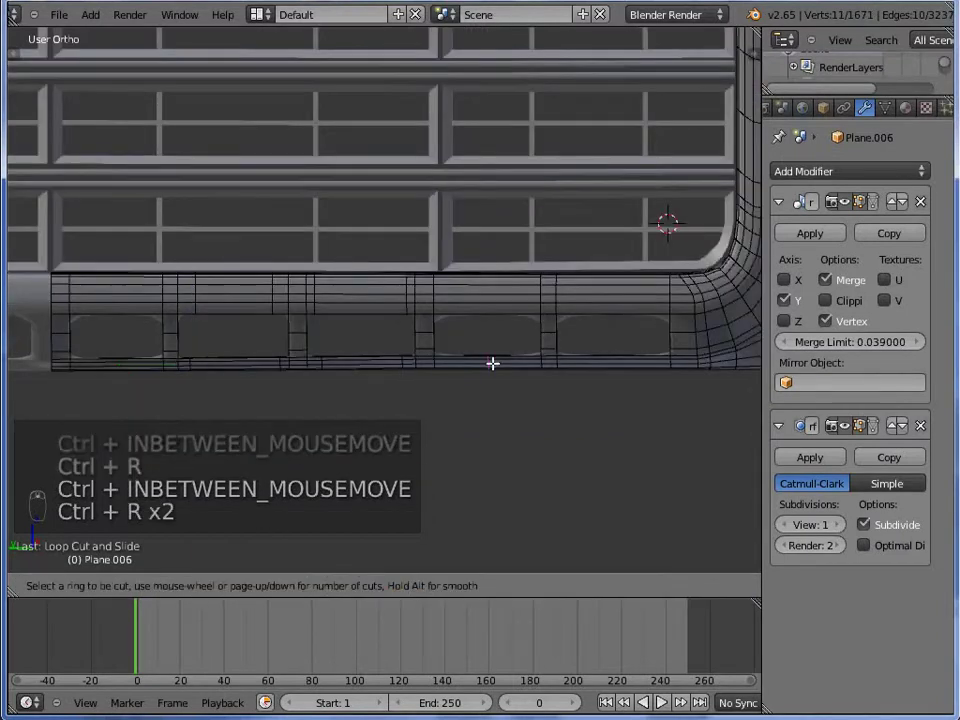
key("ctrl+r")
key("ctrl+r")
key("ctrl+z")
Add supporting loops near the frame corner and along the lower opening edge, sliding each into place
key("ctrl+r")
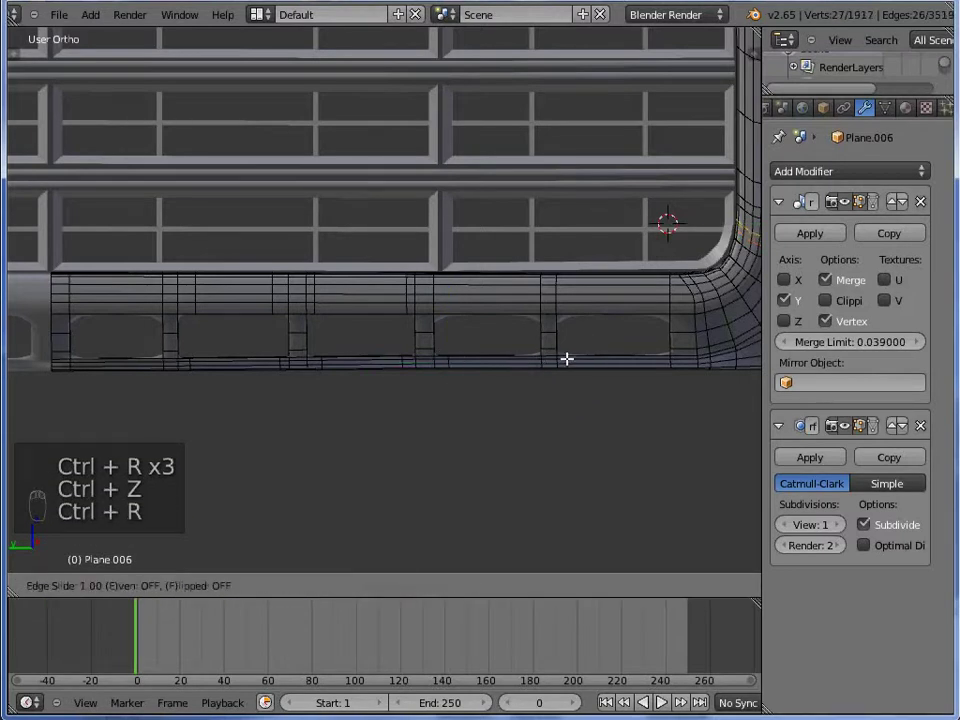
key("ctrl+z")
key("ctrl+r")
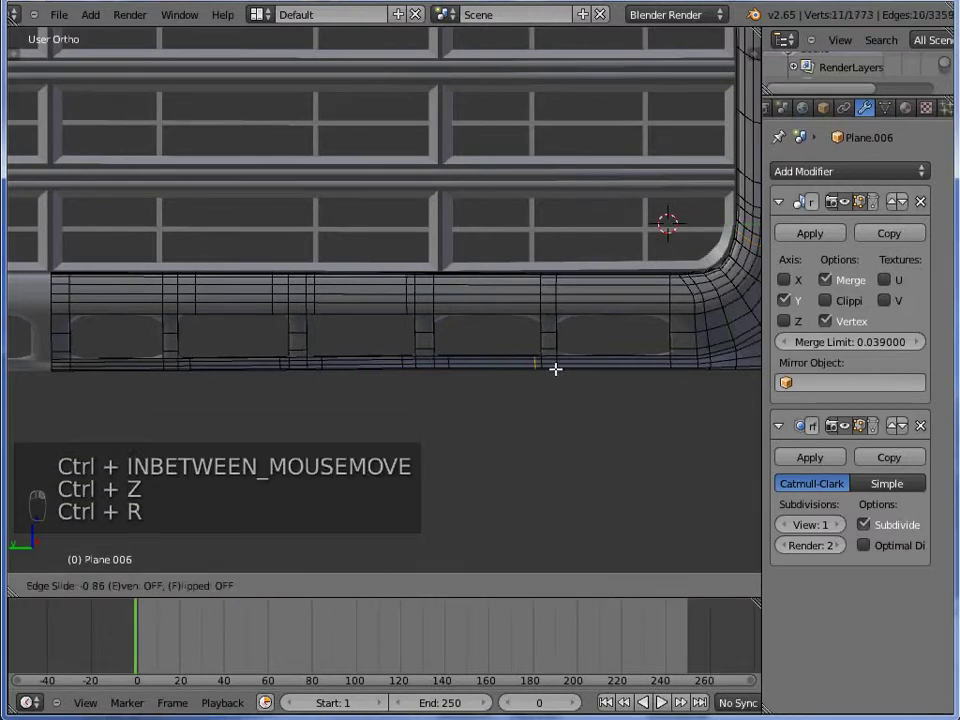
key("ctrl+r")
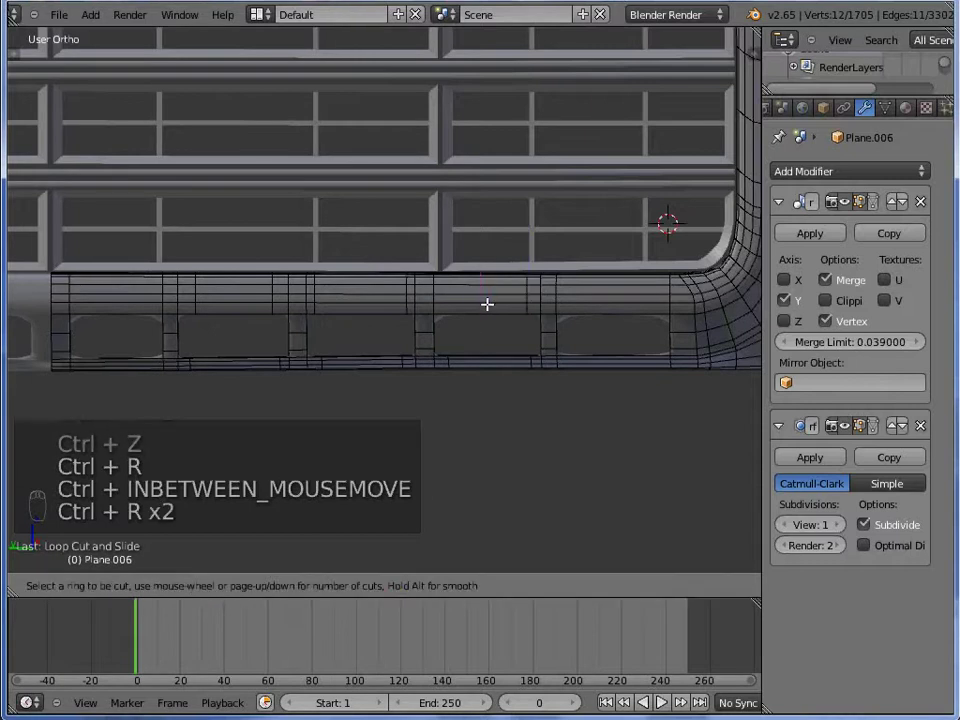
key("ctrl+r")
key("ctrl+r")
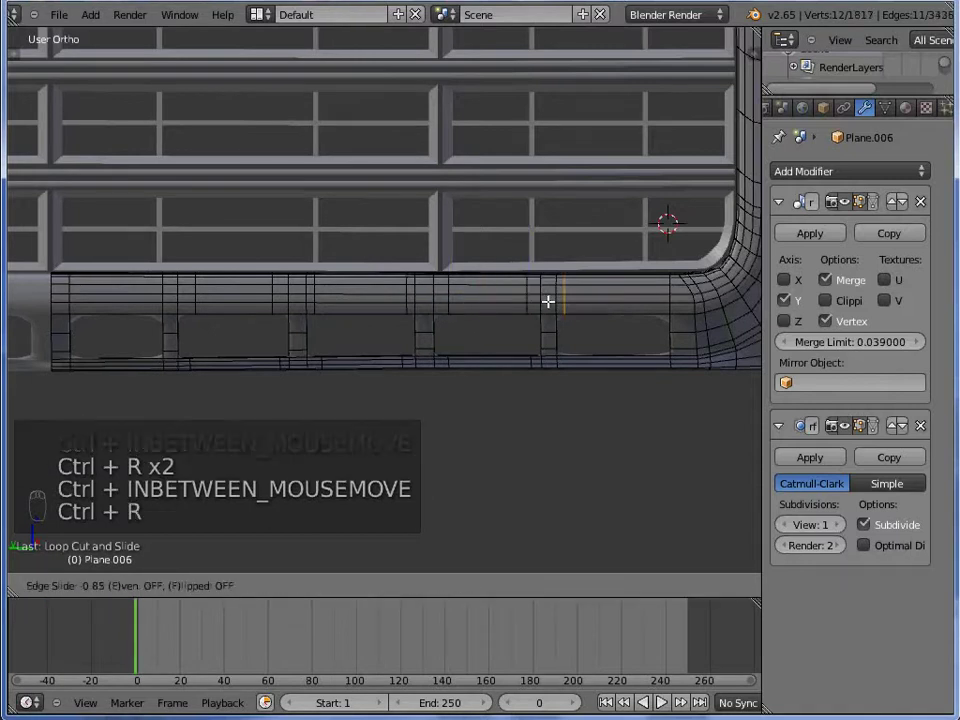
key("ctrl+r")
key("ctrl+z")
key("ctrl+r")
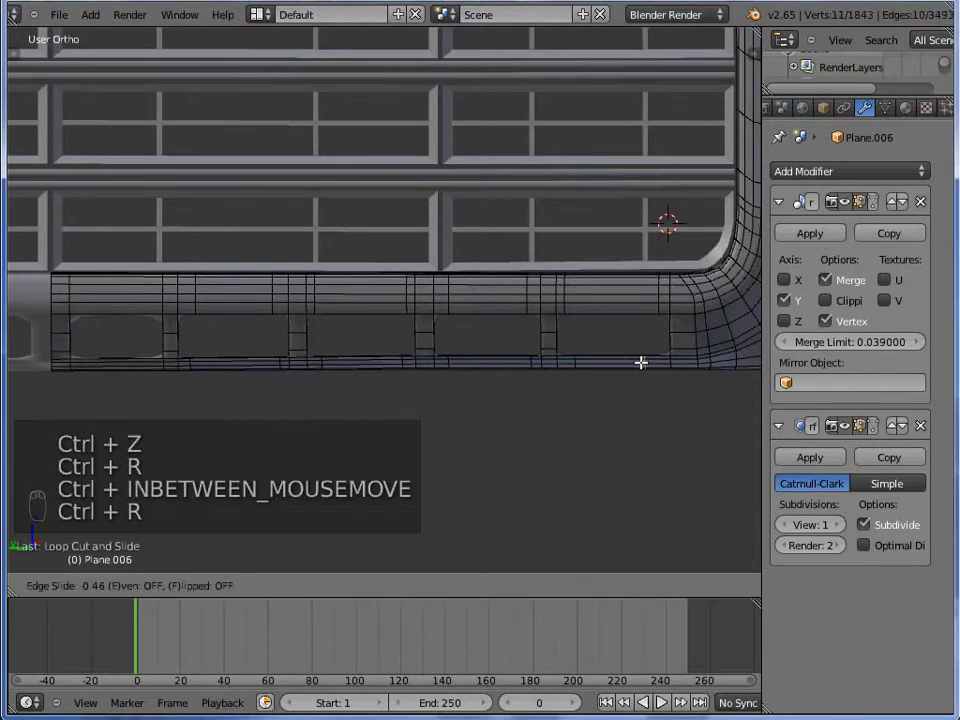
key("ctrl+r")
Check the loops in close-up edit passes, then show the whole smoothed grille with both headlights
key("Tab")
key("ctrl+r")
key("Tab")
key("ctrl+r")
key("ctrl+r")
key("ctrl+r")
key("Tab")
key("a")
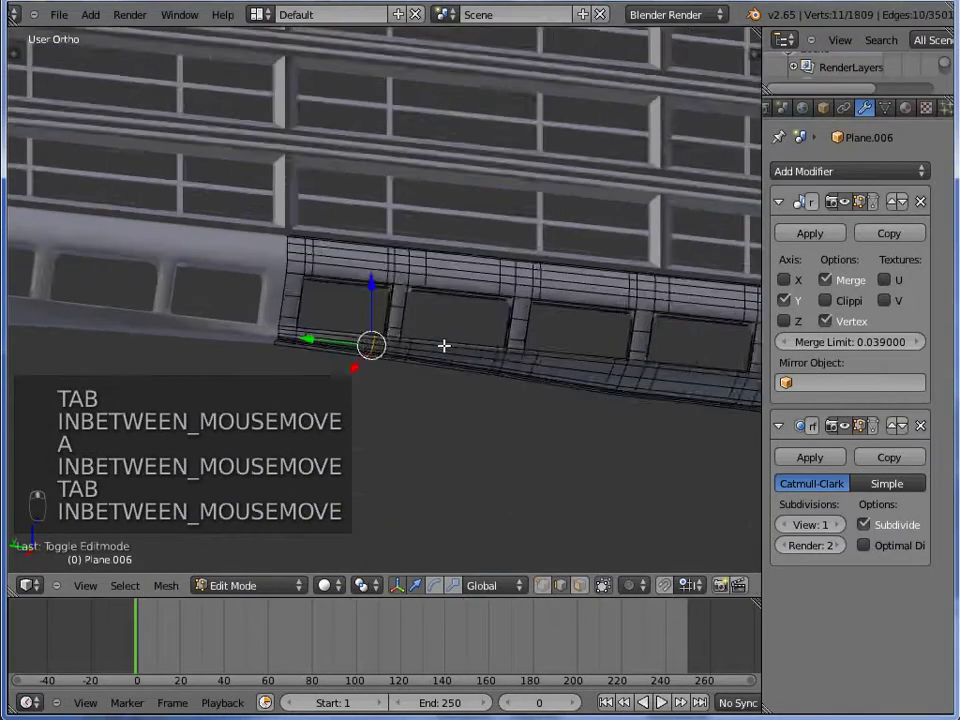
key("z")
key("z")
key("Tab")
key("Tab")
In front and top views, move the grille-and-headlight front piece onto the truck body's nose
key("Tab")
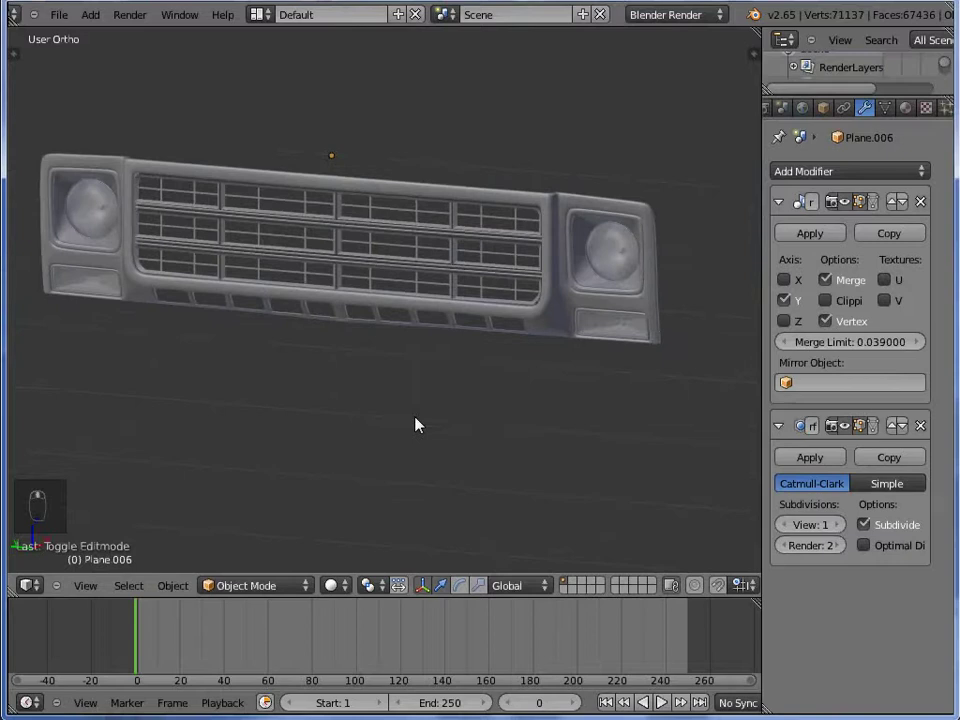
key("KP_1")
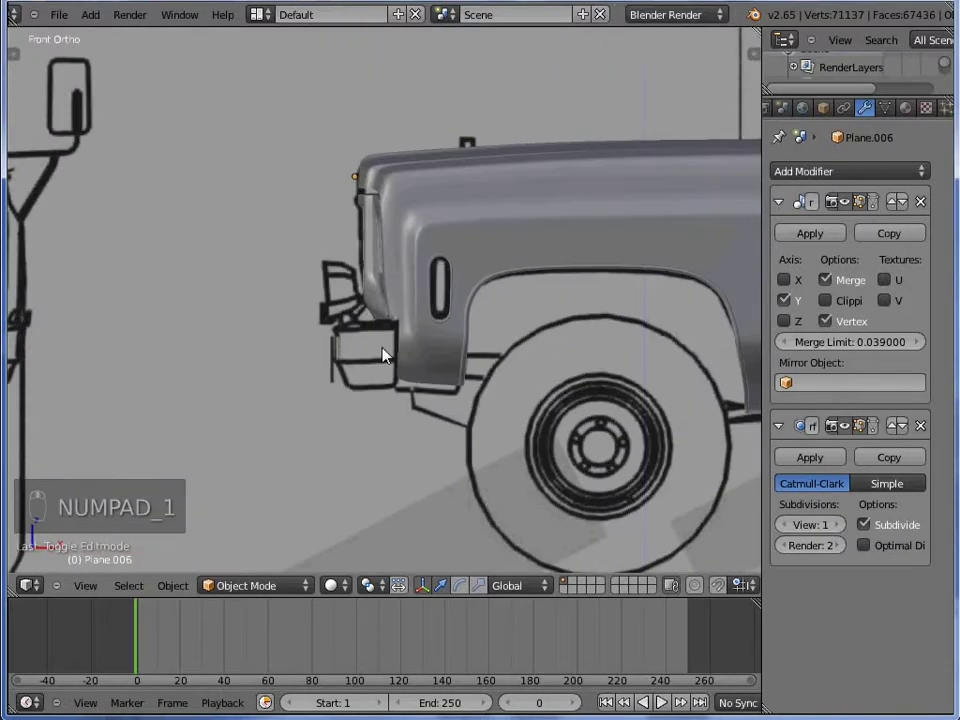
key("KP_7")
key("z")
key("a")
key("a")
key("b")
key("z")
In side view adjust the front piece under the hood, then orbit to inspect where it meets the body
key("ctrl+KP_3")
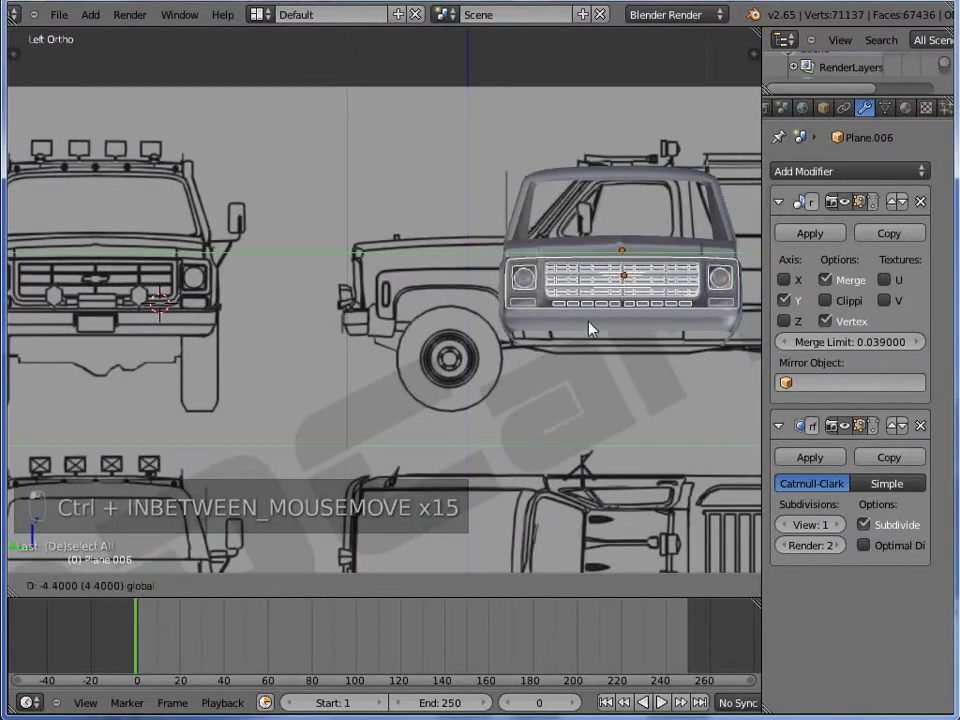
key("ctrl+KP_3")
key("KP_3")
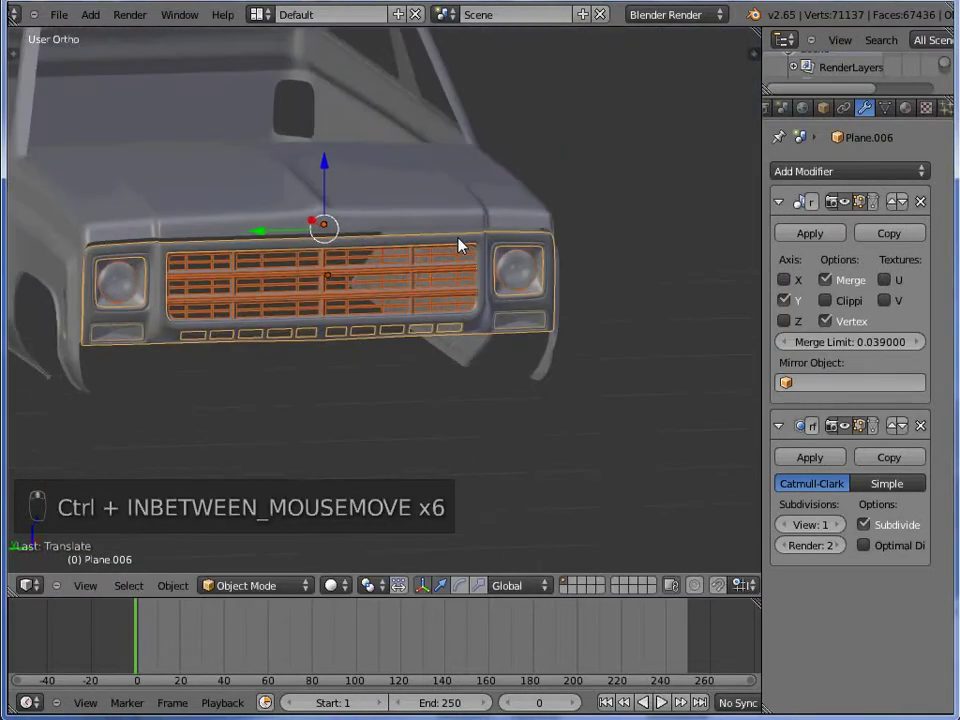
key("a")
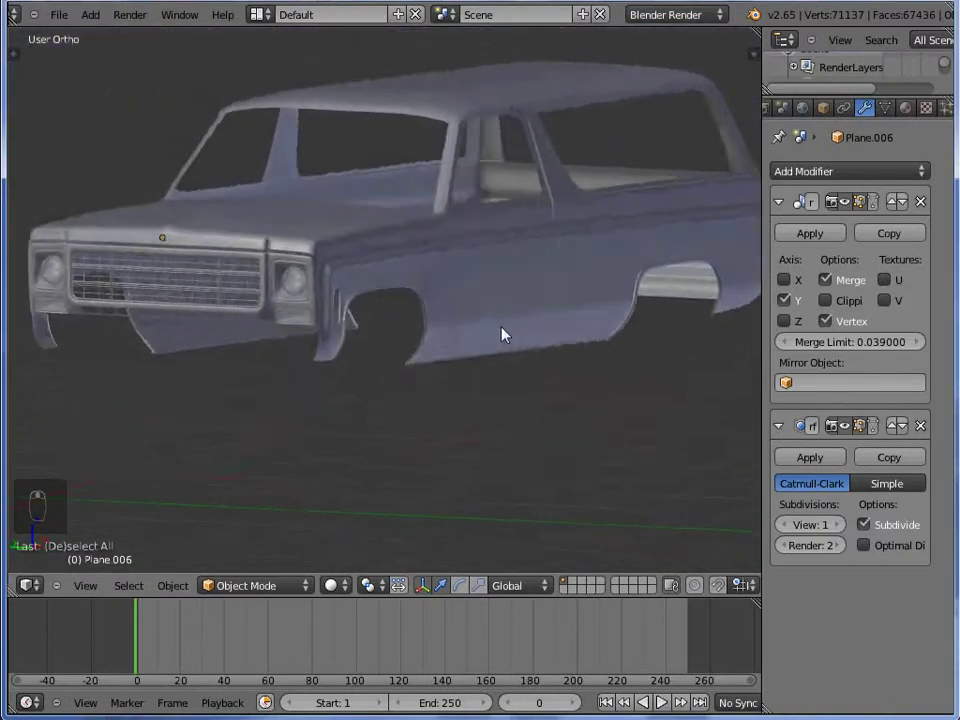
key("KP_1")
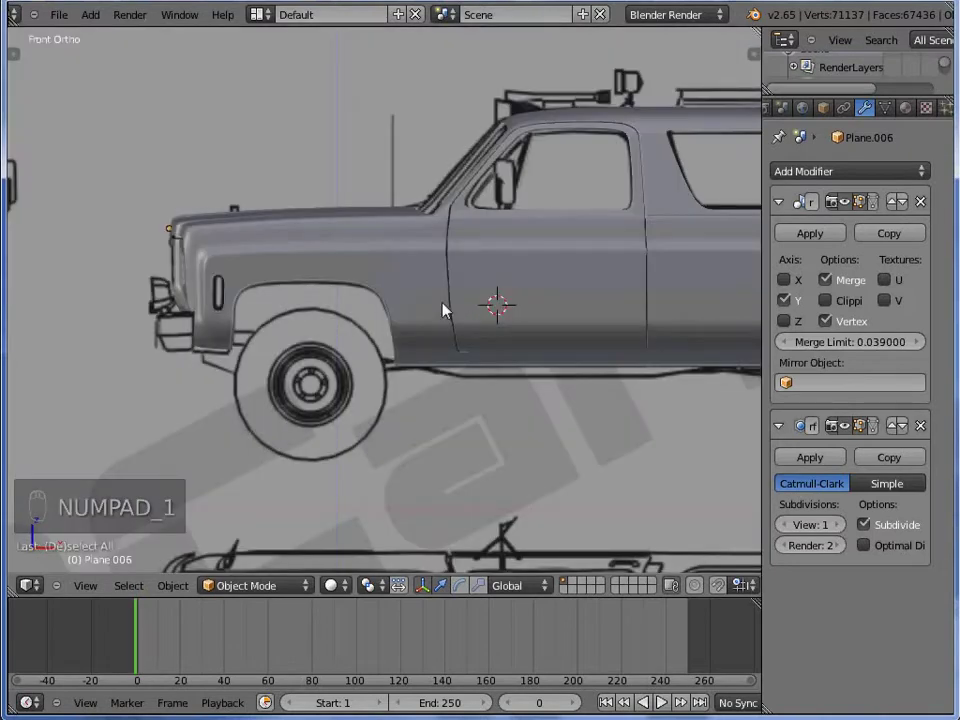
left_click_drag(467, 239, 462, 179)
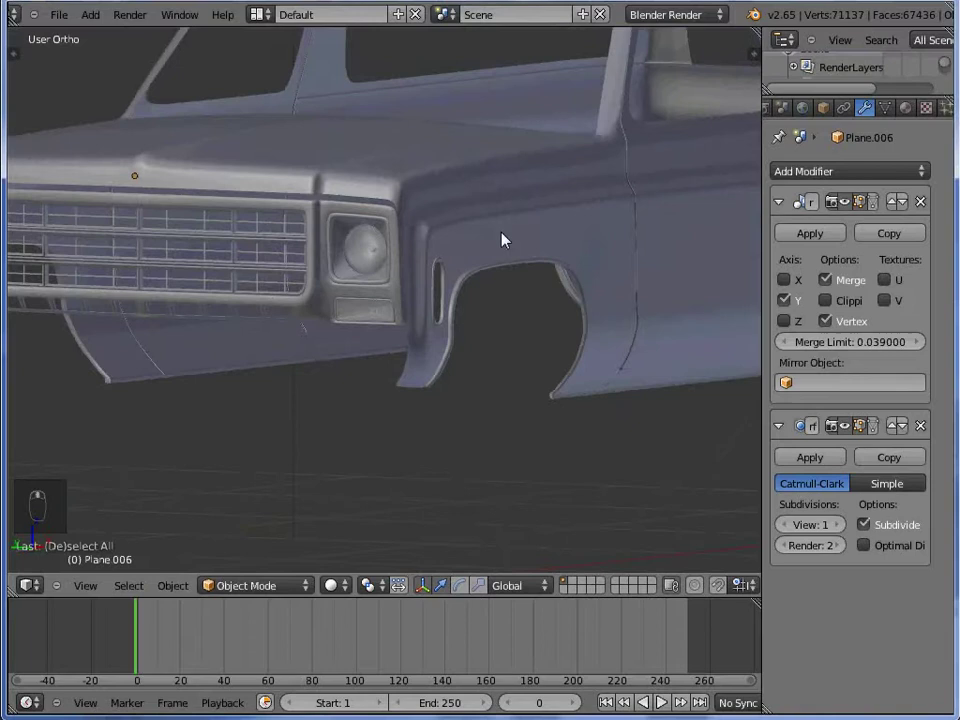